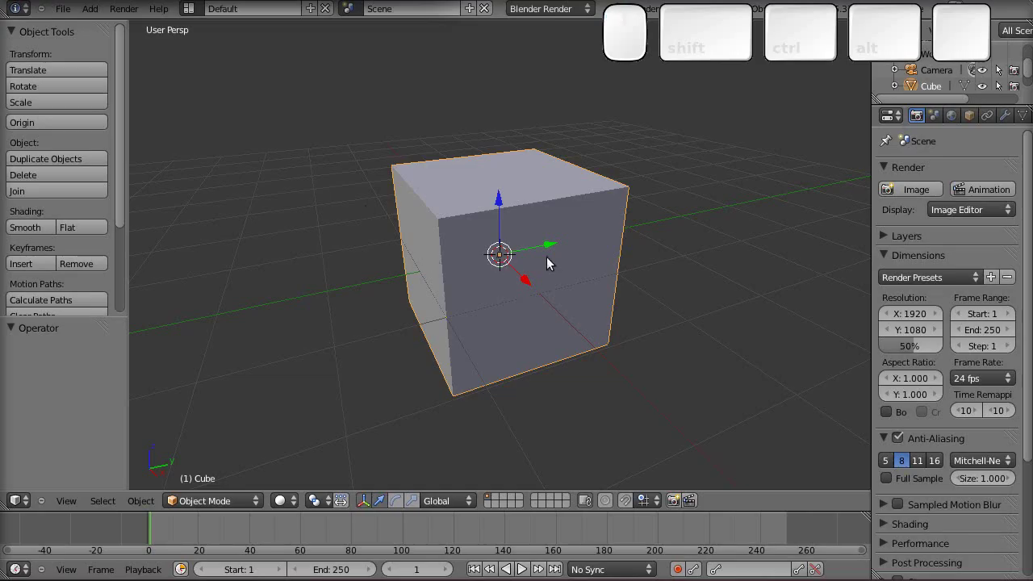
Rename the cube's material to 'base plastic' in the Material settings
{"action": "left_click_drag", "start_coordinate": [550, 258], "coordinate": [551, 257]}
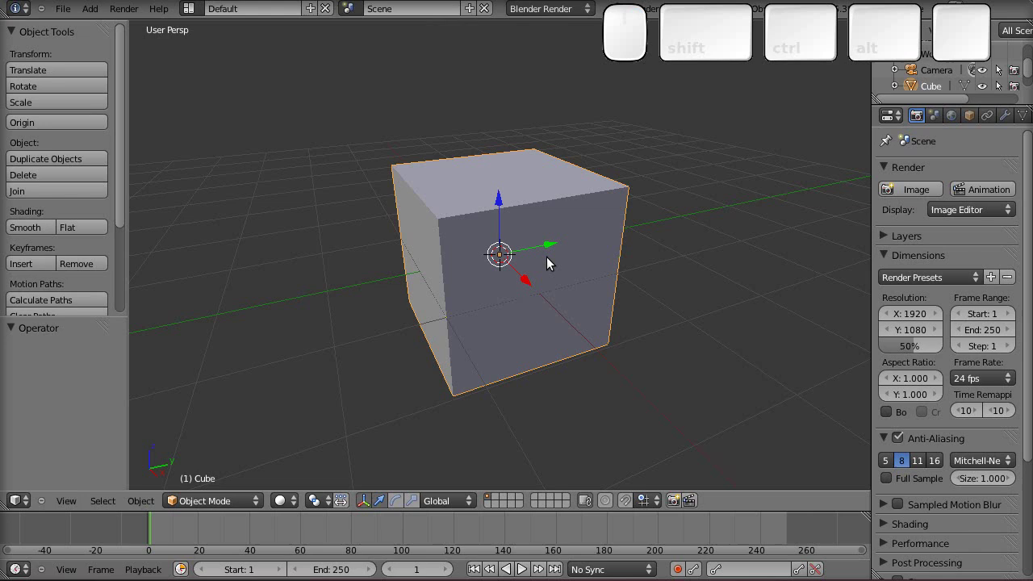
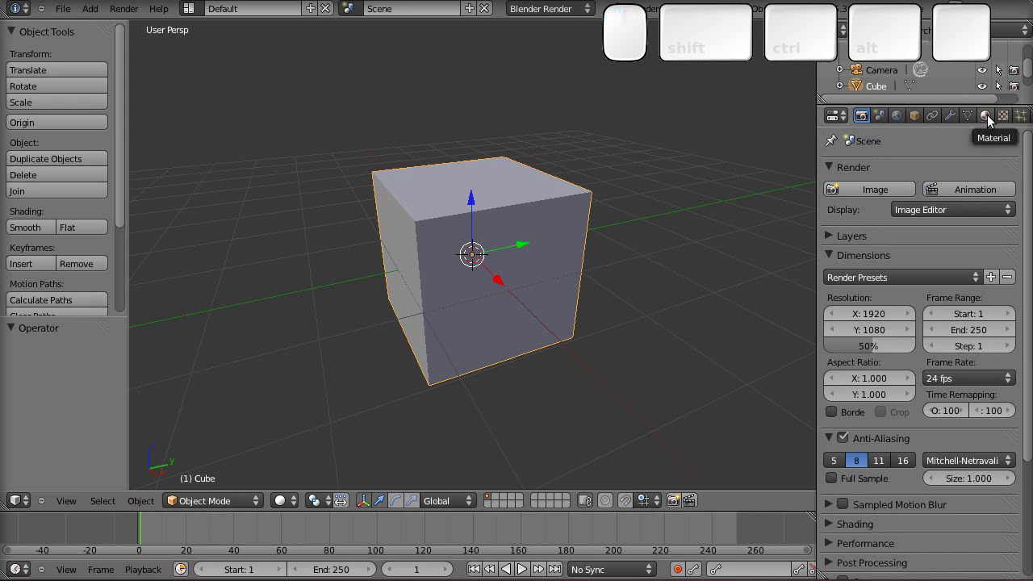
{"action": "left_click", "coordinate": [993, 119]}
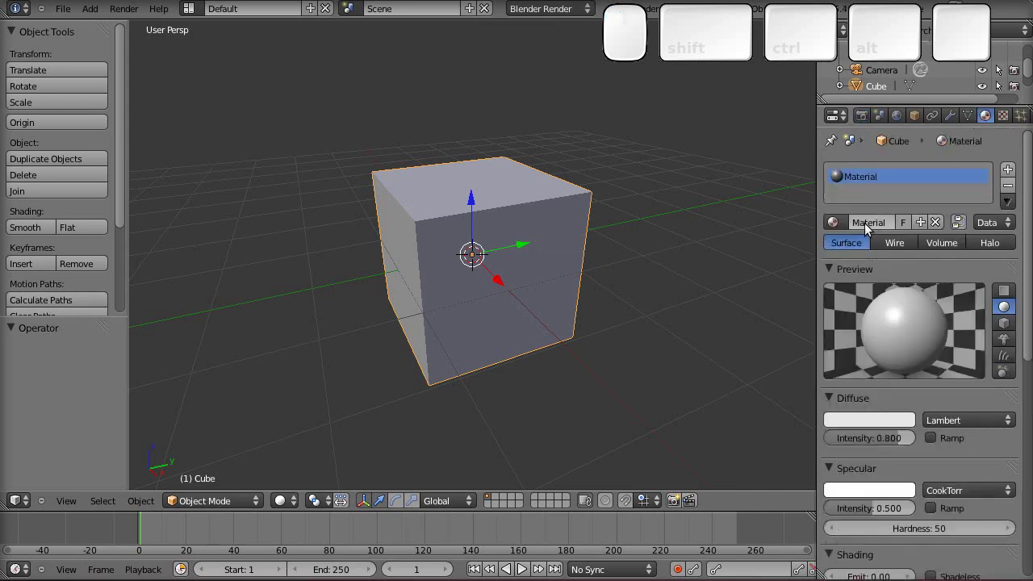
{"action": "left_click", "coordinate": [871, 228]}
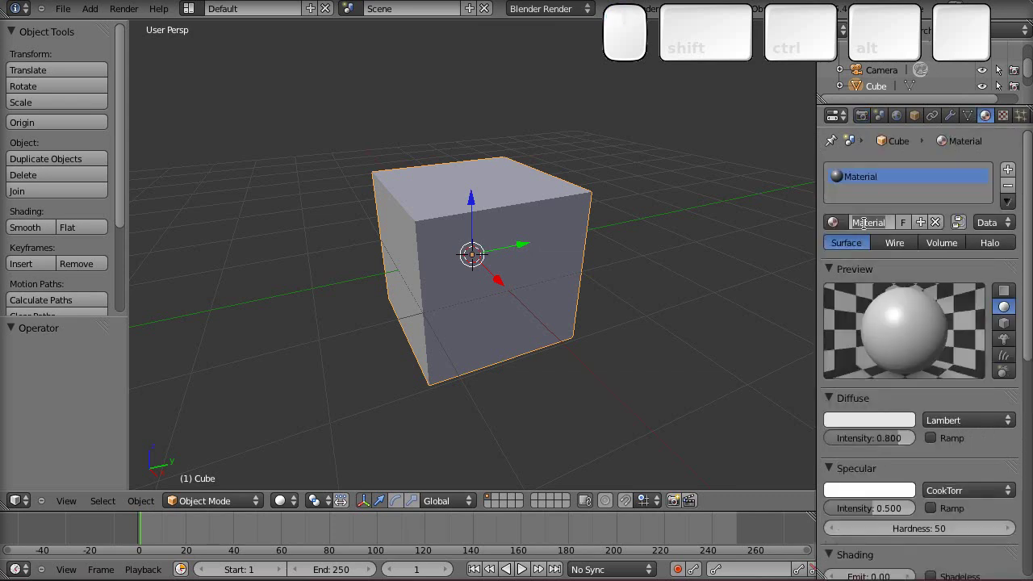
{"action": "key", "text": "b"}
{"action": "key", "text": "a"}
{"action": "key", "text": "s"}
{"action": "key", "text": "e"}
{"action": "key", "text": "space"}
{"action": "key", "text": "p"}
{"action": "key", "text": "l"}
{"action": "key", "text": "a"}
{"action": "key", "text": "s"}
{"action": "key", "text": "t"}
{"action": "key", "text": "i"}
{"action": "key", "text": "c"}
{"action": "key", "text": "Return"}
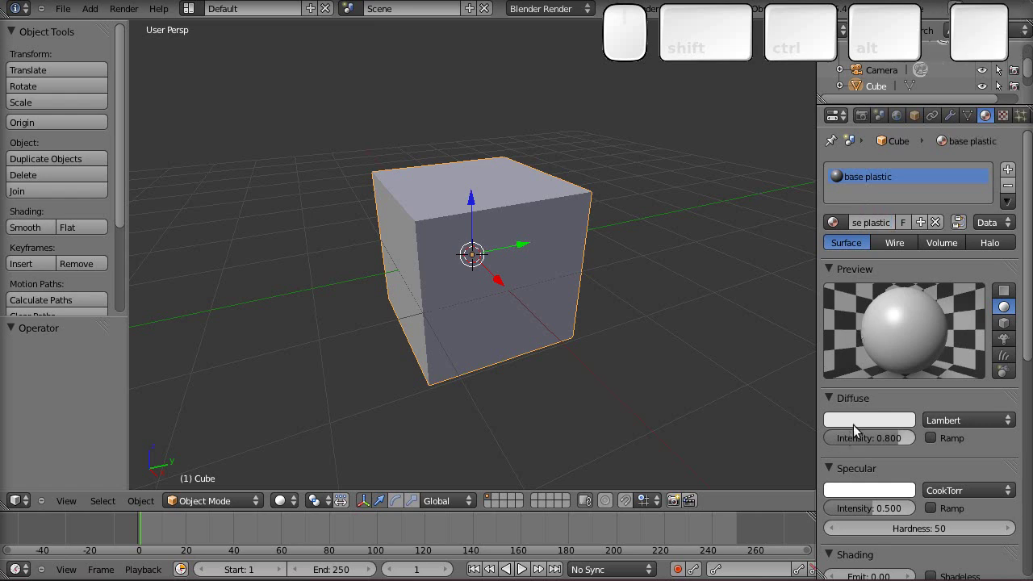
Set the base plastic material's diffuse colour to near black
{"action": "left_click", "coordinate": [861, 417]}
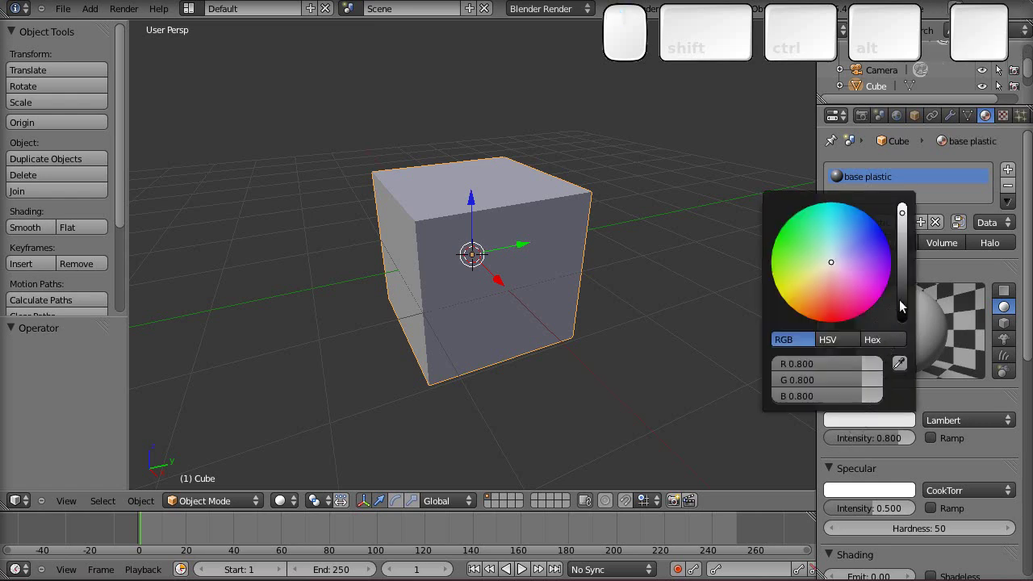
{"action": "left_click", "coordinate": [906, 288]}
{"action": "left_click", "coordinate": [943, 269]}
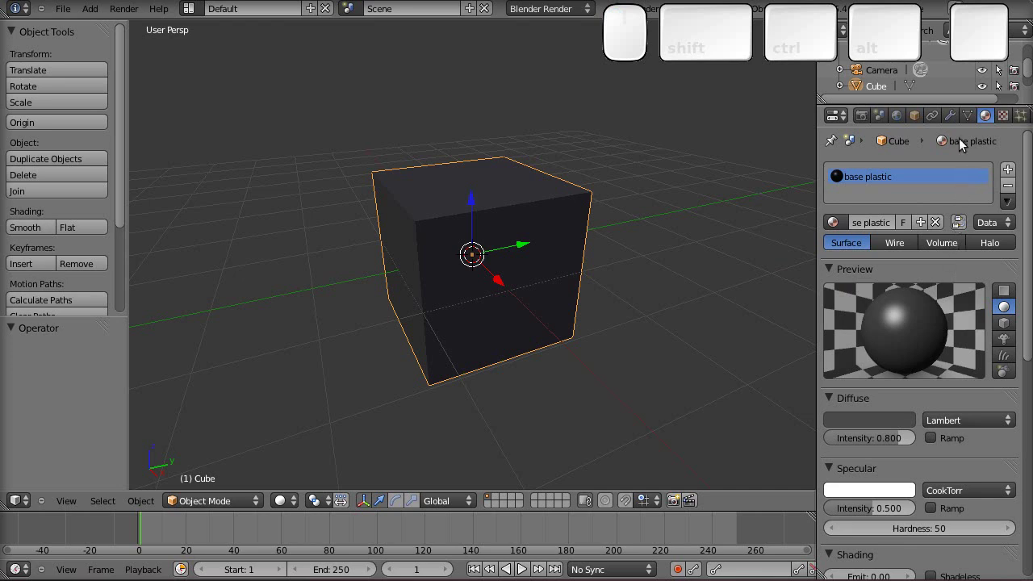
Add a Bevel modifier to the cube
{"action": "left_click", "coordinate": [950, 115]}
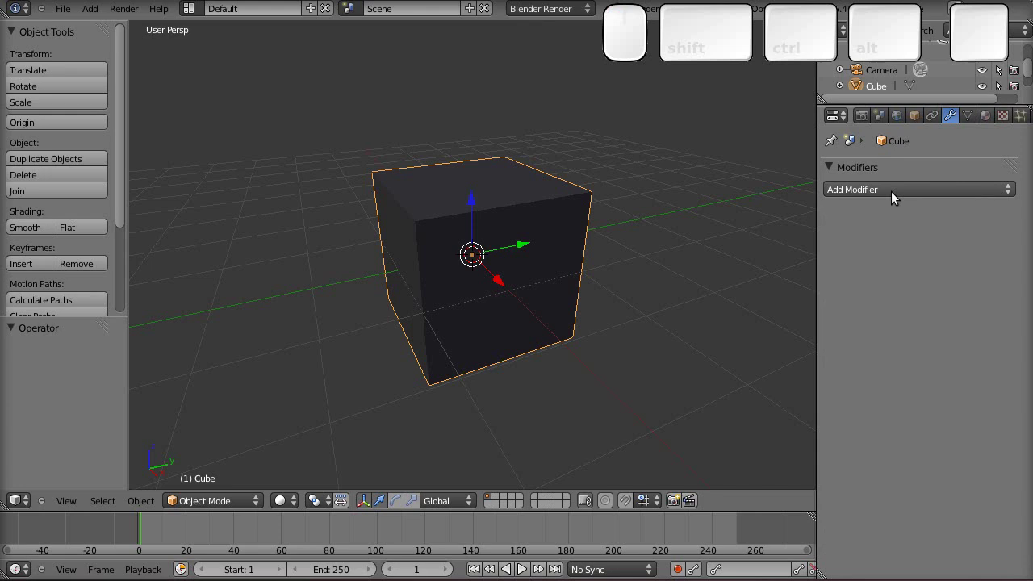
{"action": "left_click", "coordinate": [895, 192]}
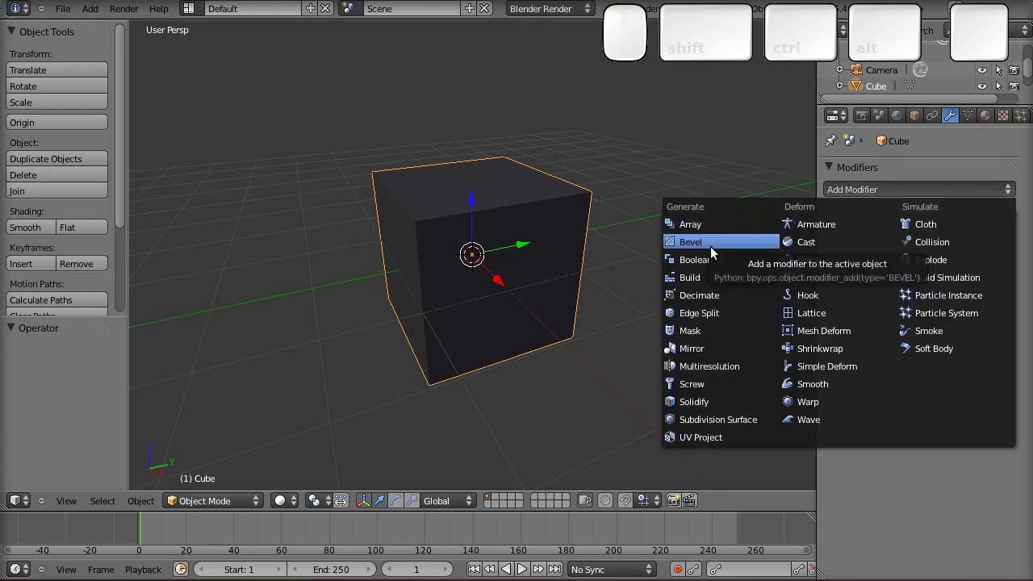
{"action": "left_click", "coordinate": [715, 247]}
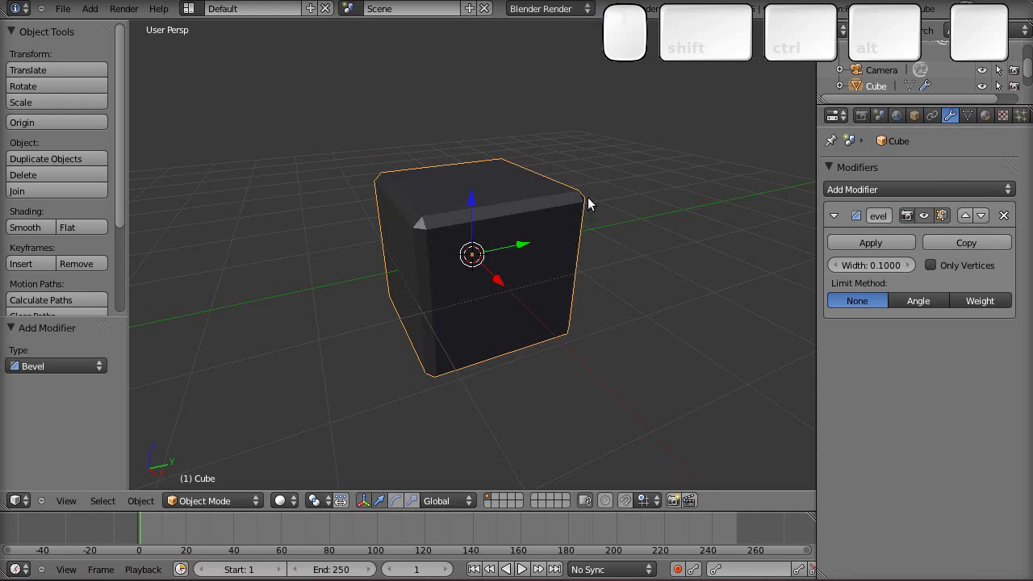
{"action": "scroll", "scroll_direction": "up", "scroll_amount": 3}
{"action": "scroll", "scroll_direction": "up", "scroll_amount": 3}
{"action": "left_click_drag", "start_coordinate": [481, 349], "coordinate": [942, 205]}
Add a Subdivision Surface modifier with 3 viewport and 4 render levels
{"action": "left_click", "coordinate": [940, 194]}
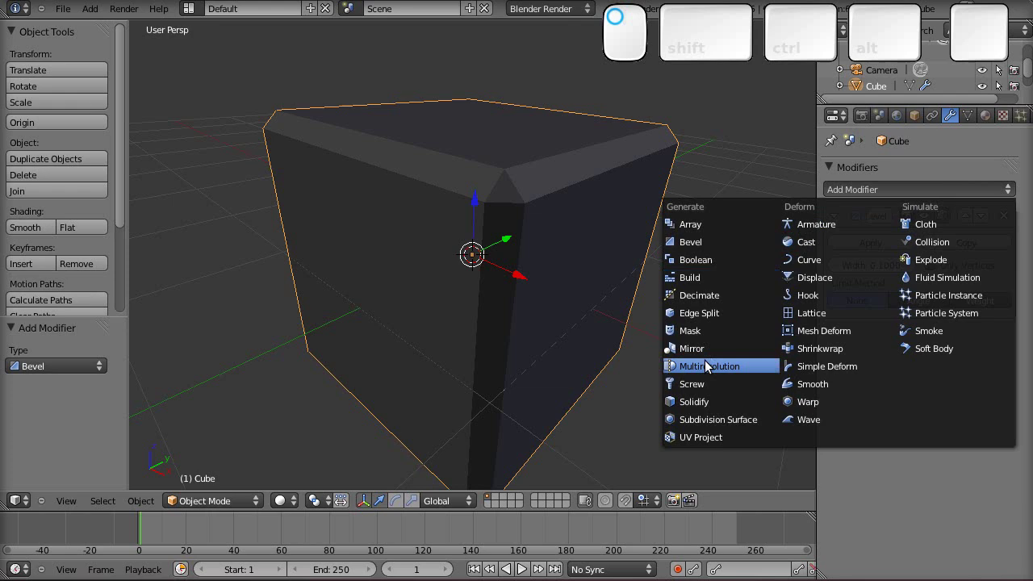
{"action": "left_click", "coordinate": [716, 426]}
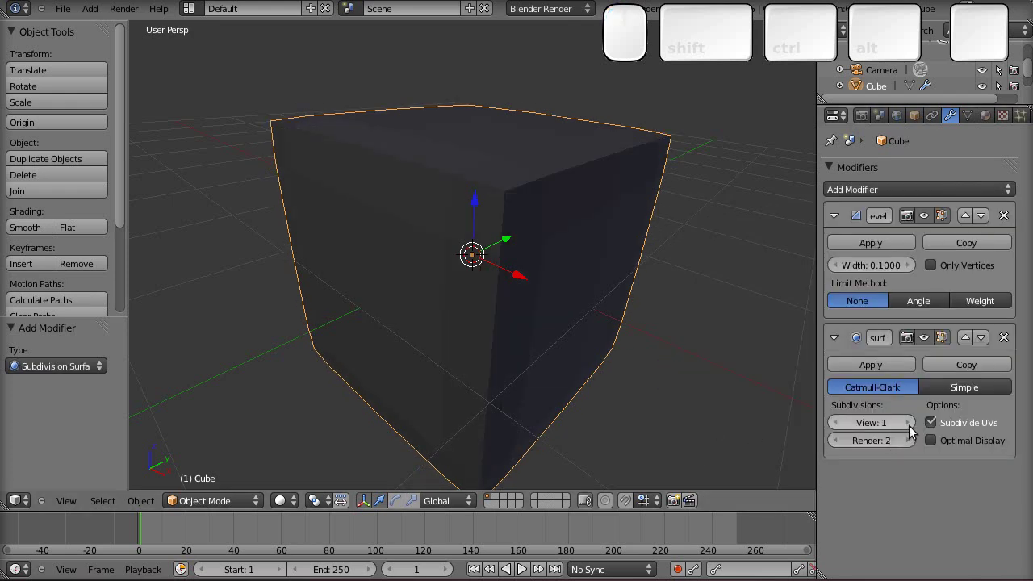
{"action": "left_click", "coordinate": [916, 430]}
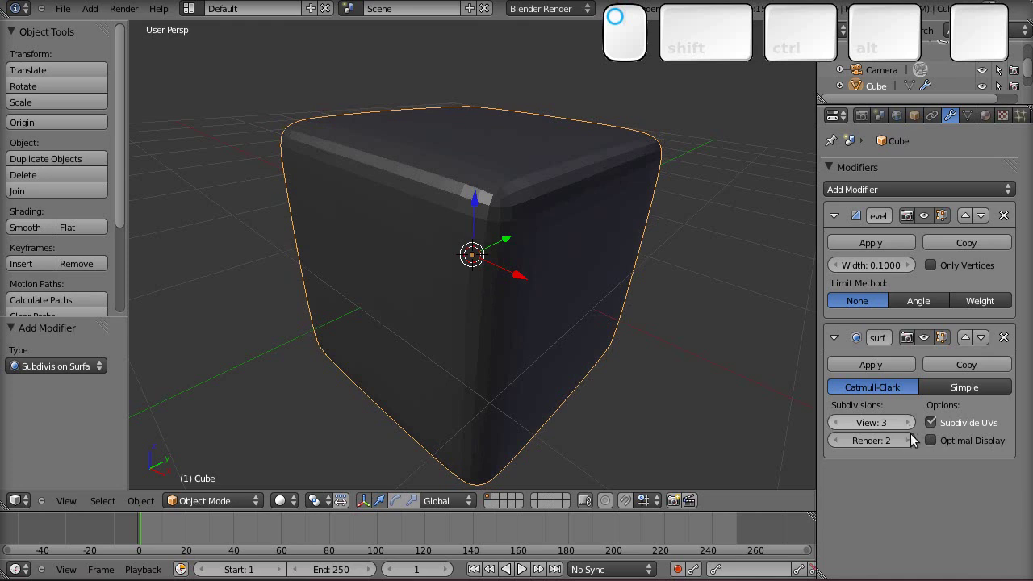
{"action": "left_click", "coordinate": [918, 446]}
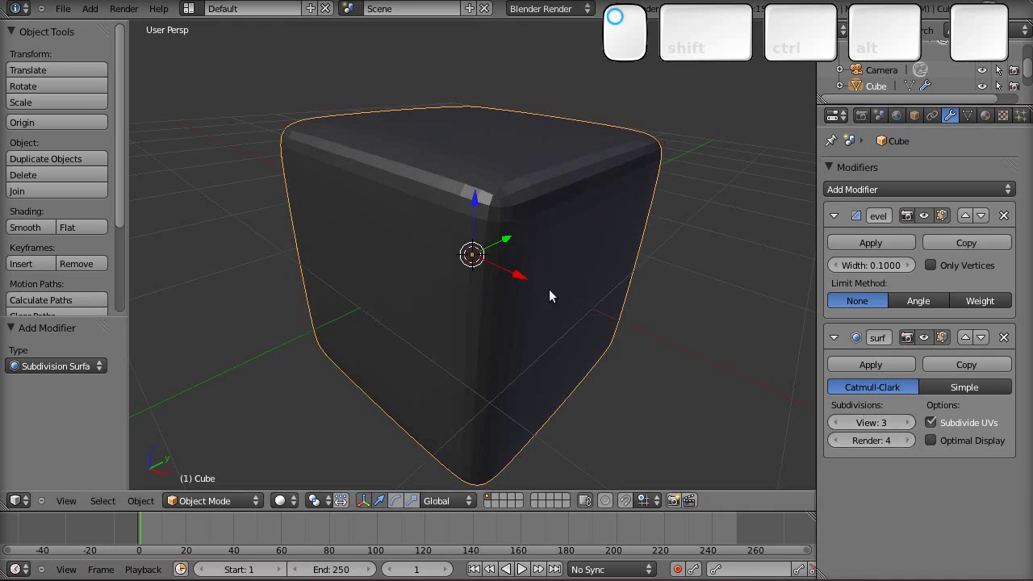
{"action": "left_click_drag", "start_coordinate": [544, 302], "coordinate": [516, 233]}
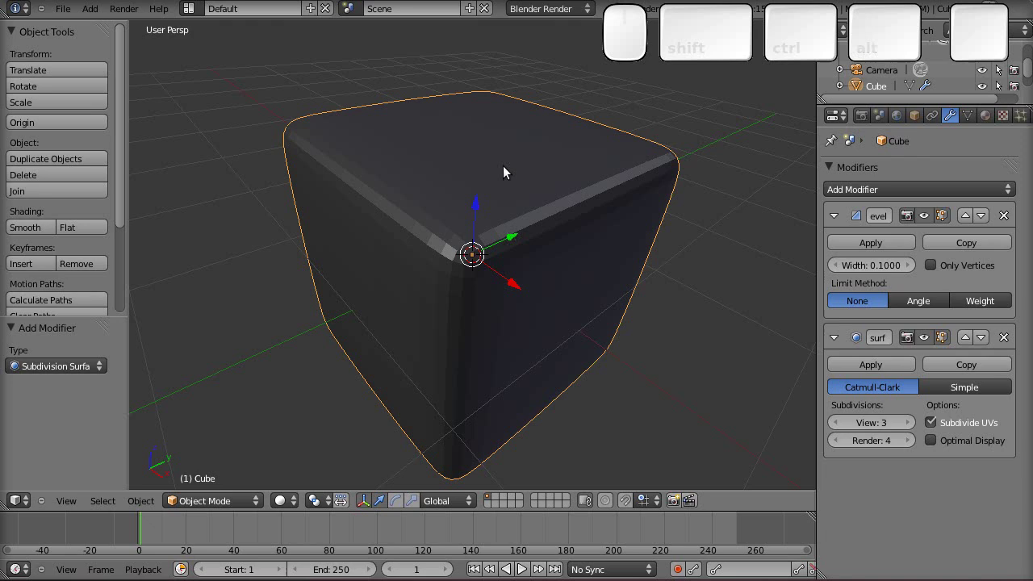
In Edit Mode with face select, duplicate the top face in place and scale it to 0.9
{"action": "key", "text": "Tab"}
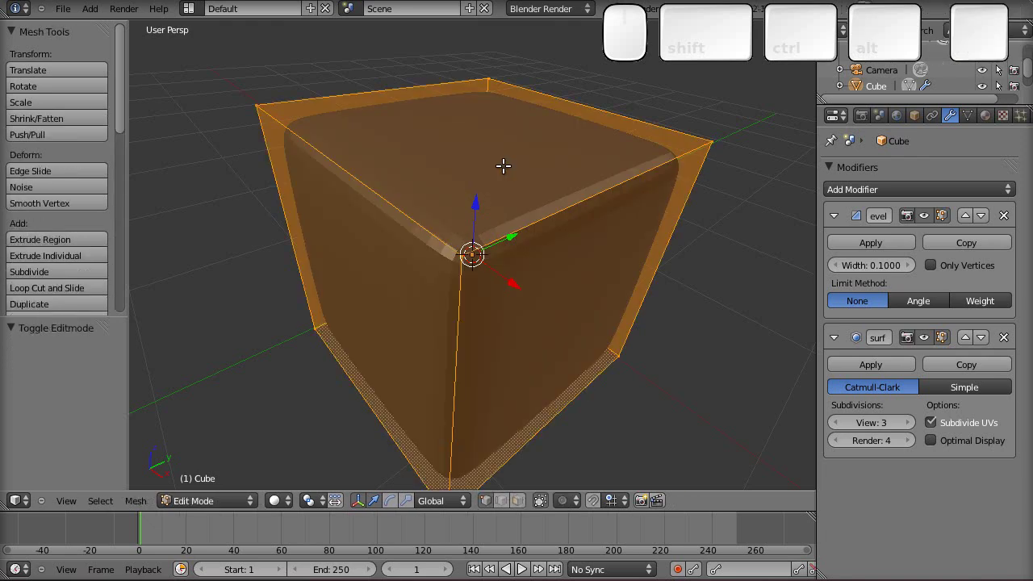
{"action": "key", "text": "ctrl+Tab"}
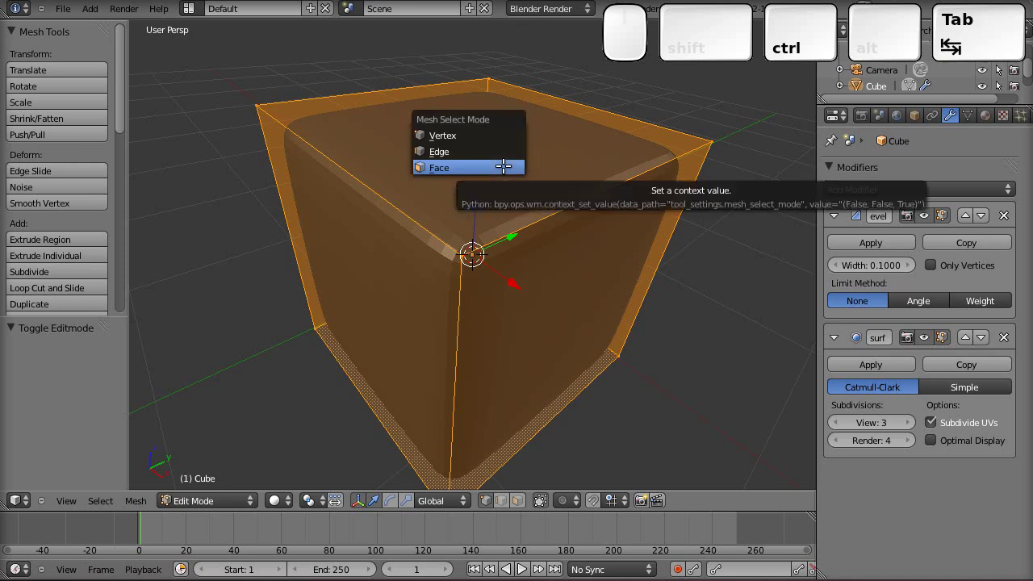
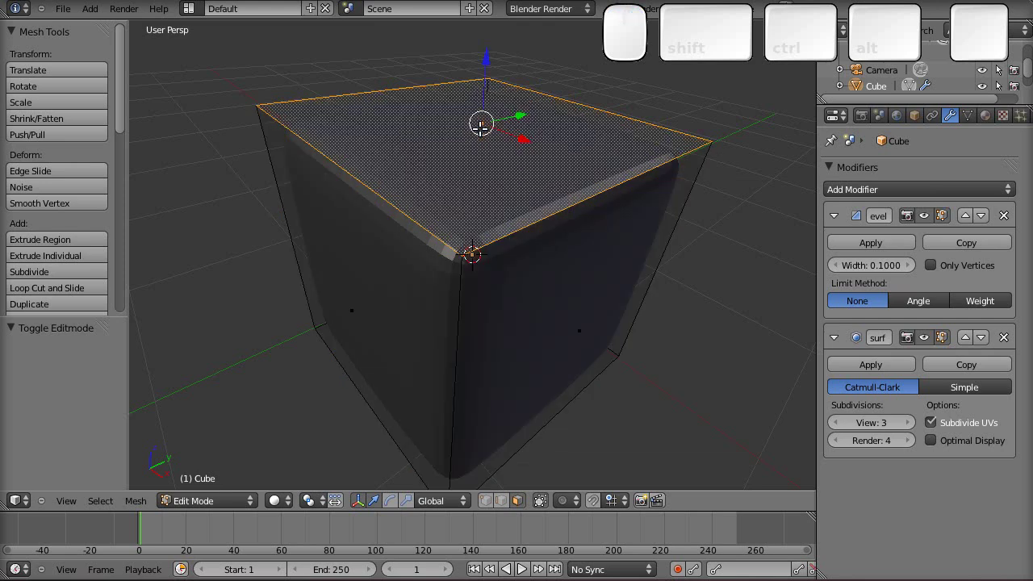
{"action": "key", "text": "shift+d"}
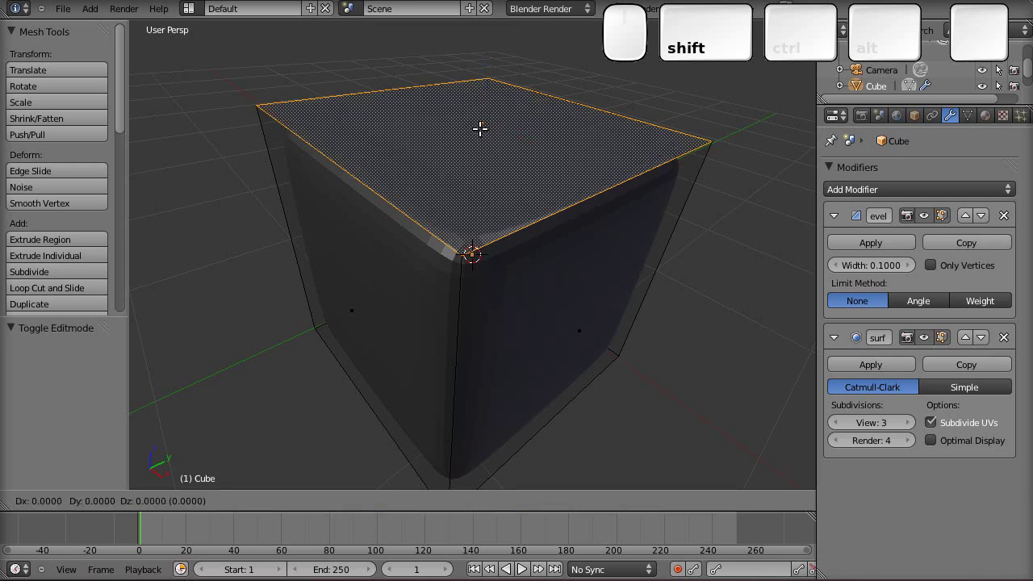
{"action": "key", "text": "Return"}
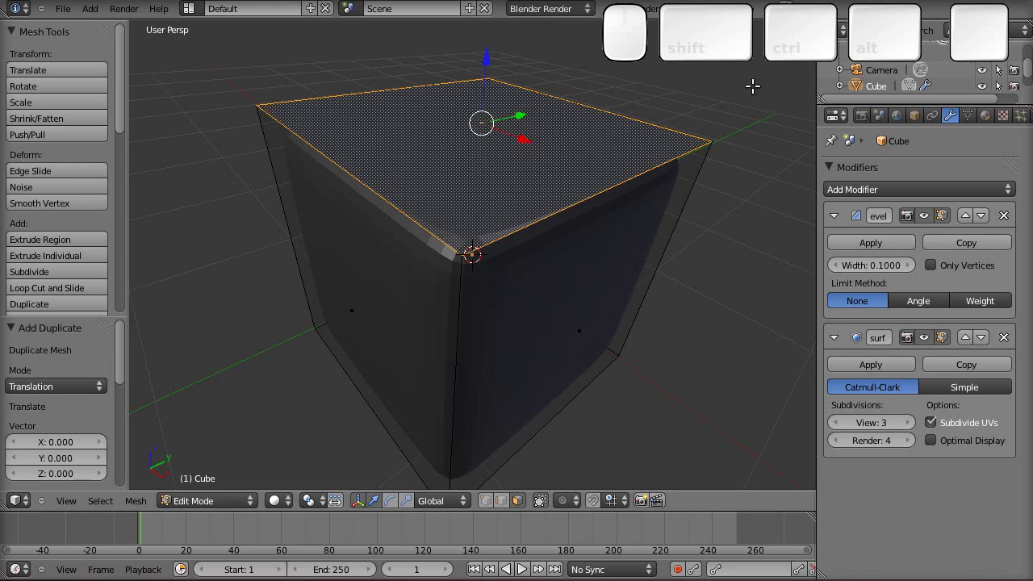
{"action": "key", "text": "s"}
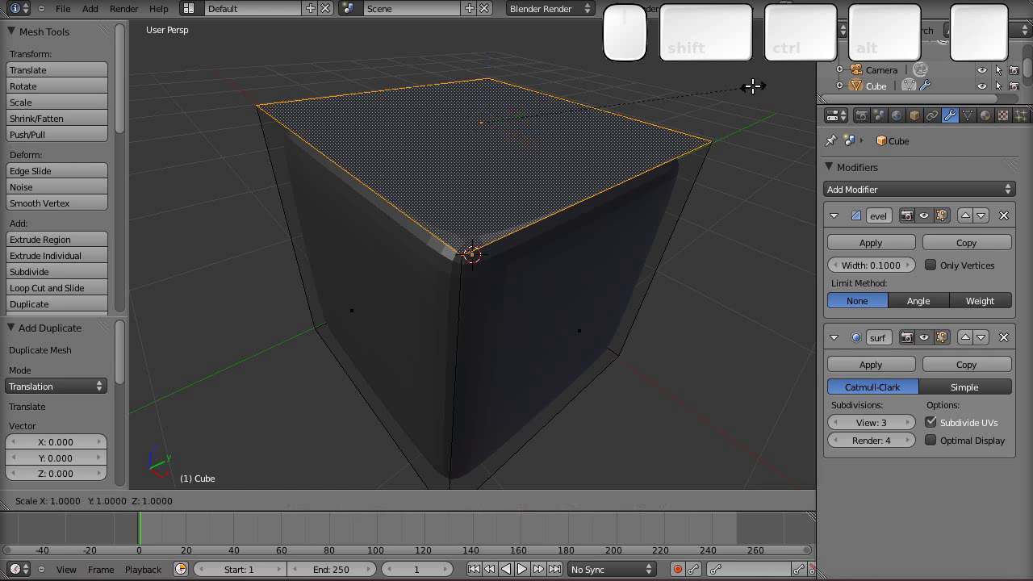
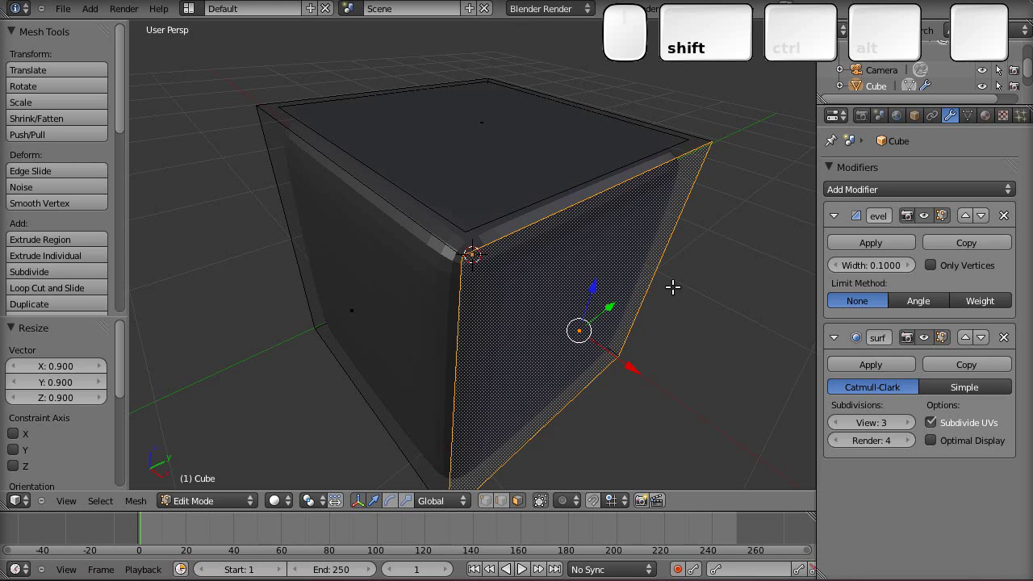
Duplicate the right and left side faces in place and scale each copy to 0.9
{"action": "key", "text": "shift+d"}
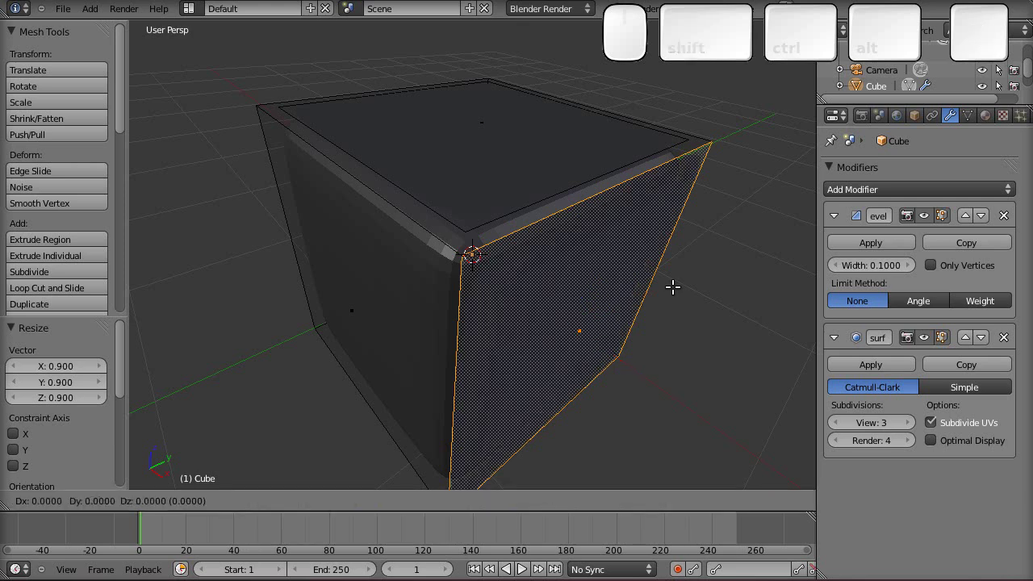
{"action": "key", "text": "Return"}
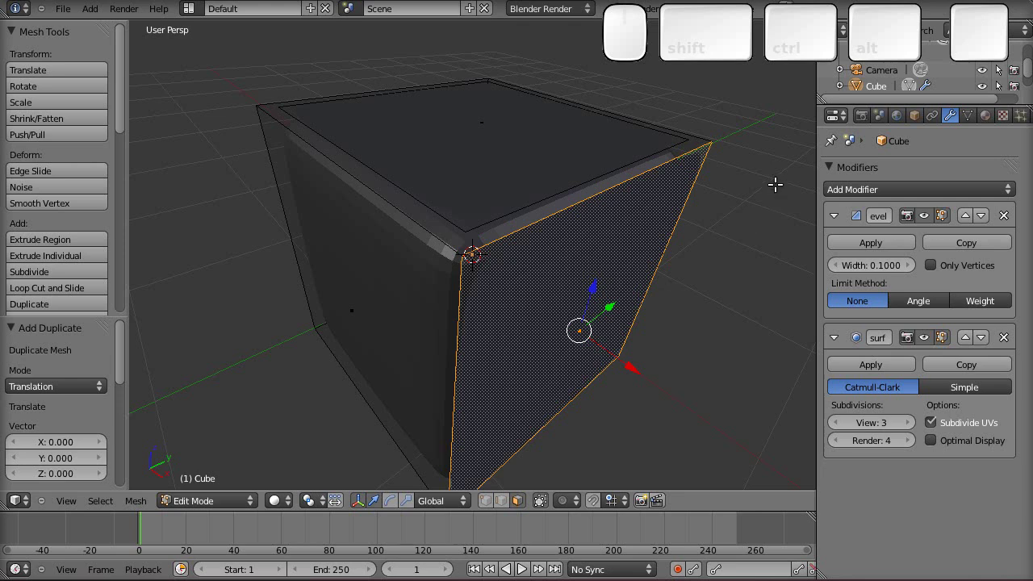
{"action": "key", "text": "s"}
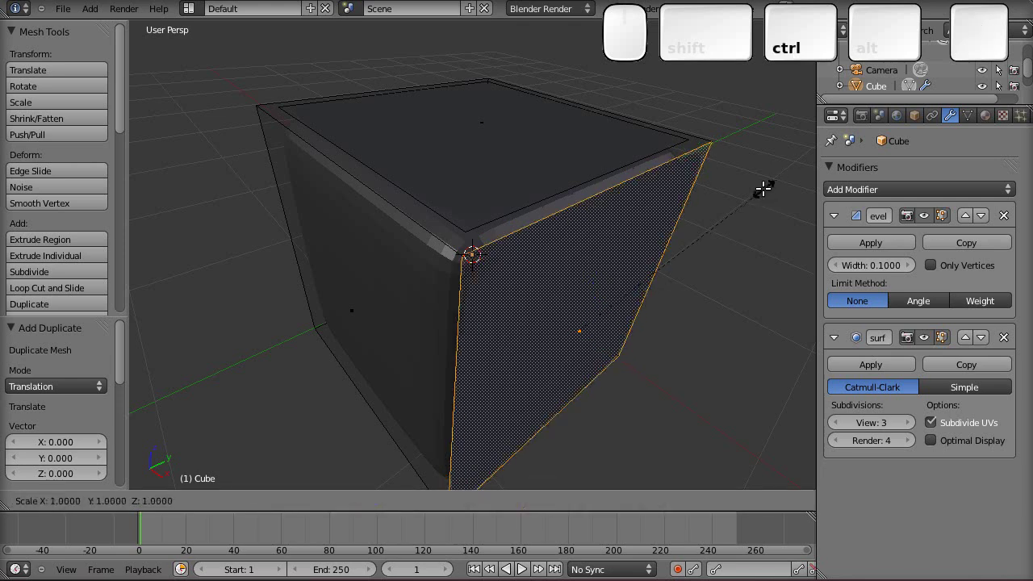
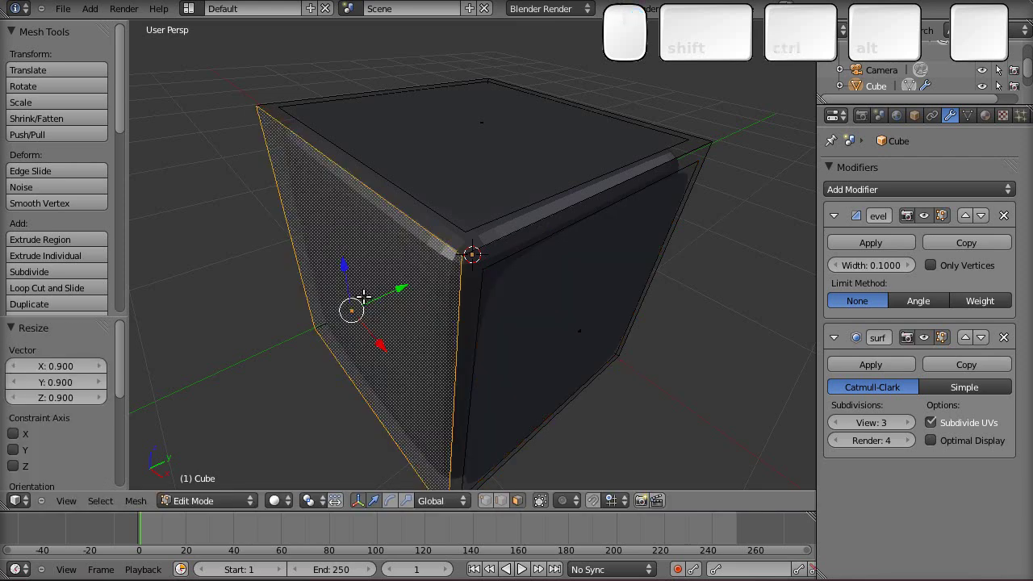
{"action": "key", "text": "shift+d"}
{"action": "key", "text": "Return"}
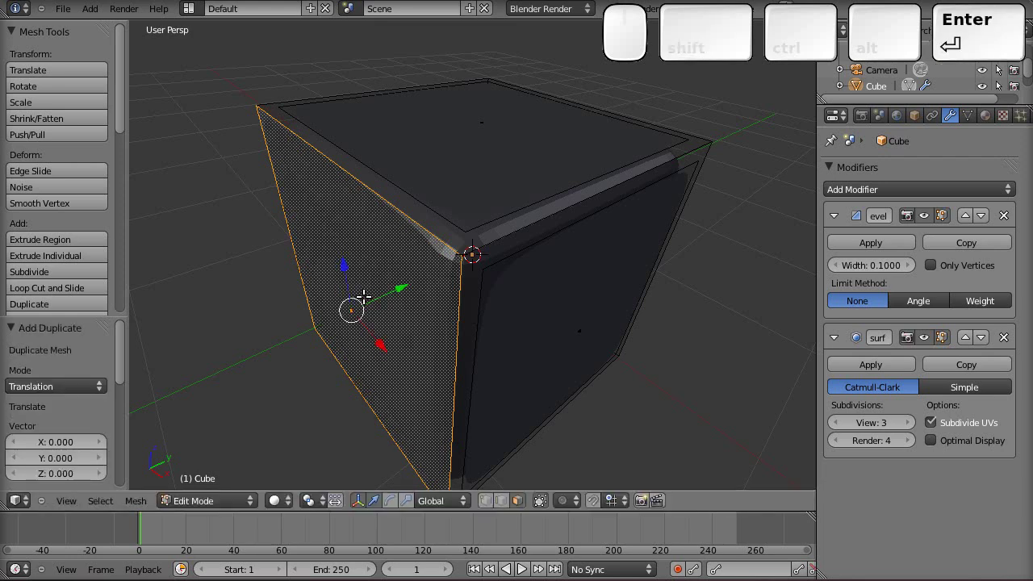
{"action": "key", "text": "s"}
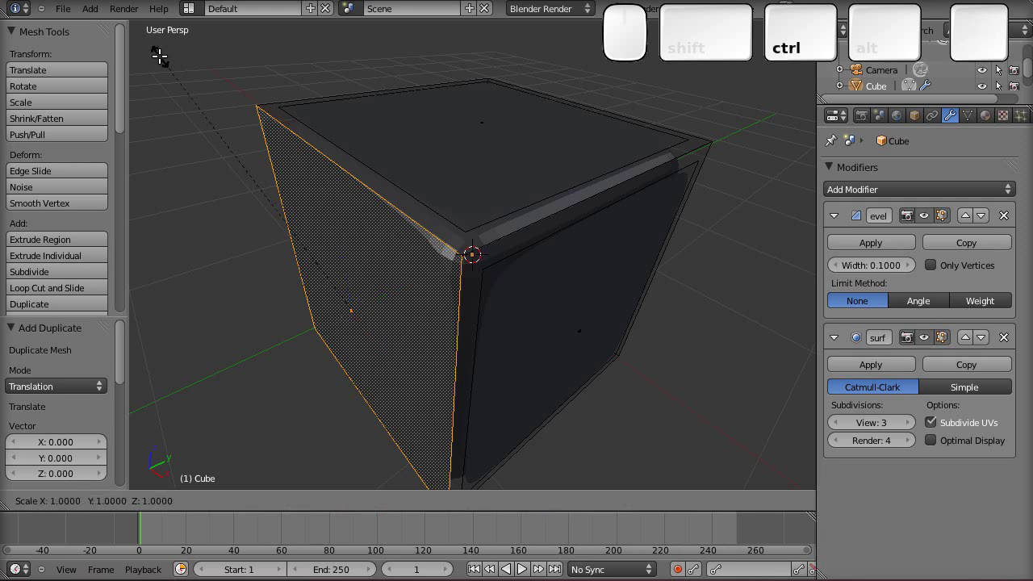
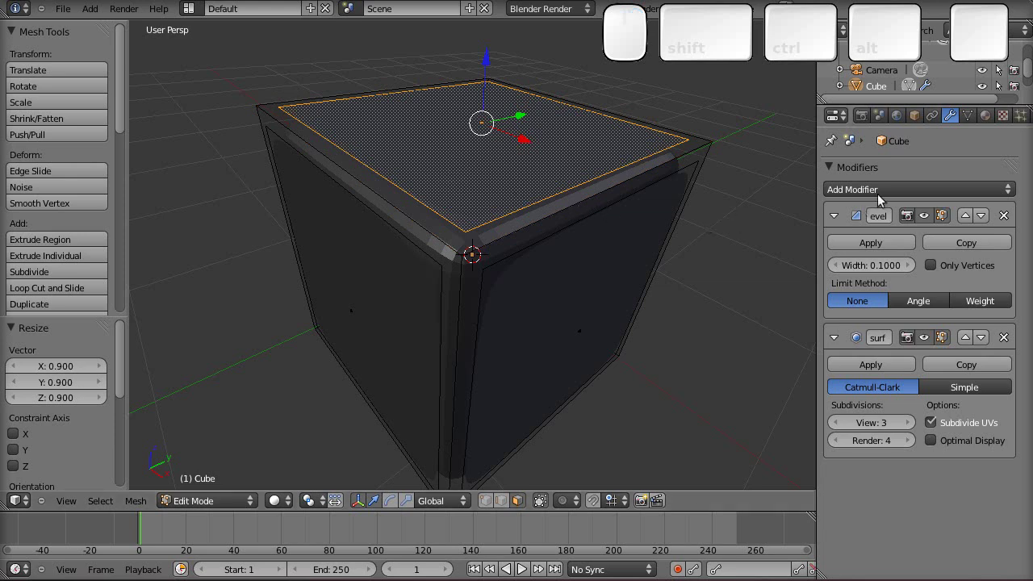
Add a new material slot with a material named 'red'
{"action": "left_click", "coordinate": [994, 127]}
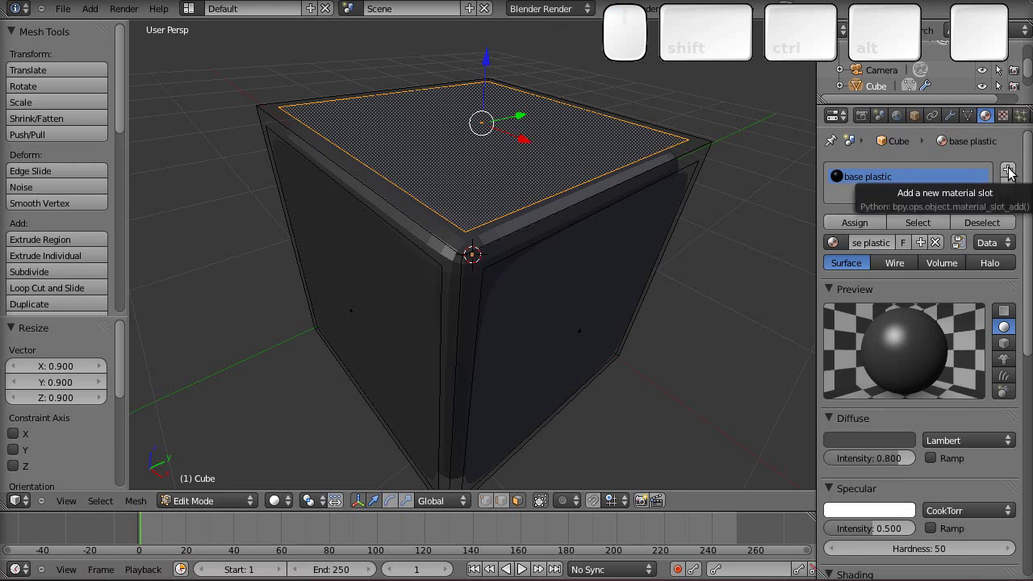
{"action": "left_click", "coordinate": [1016, 178]}
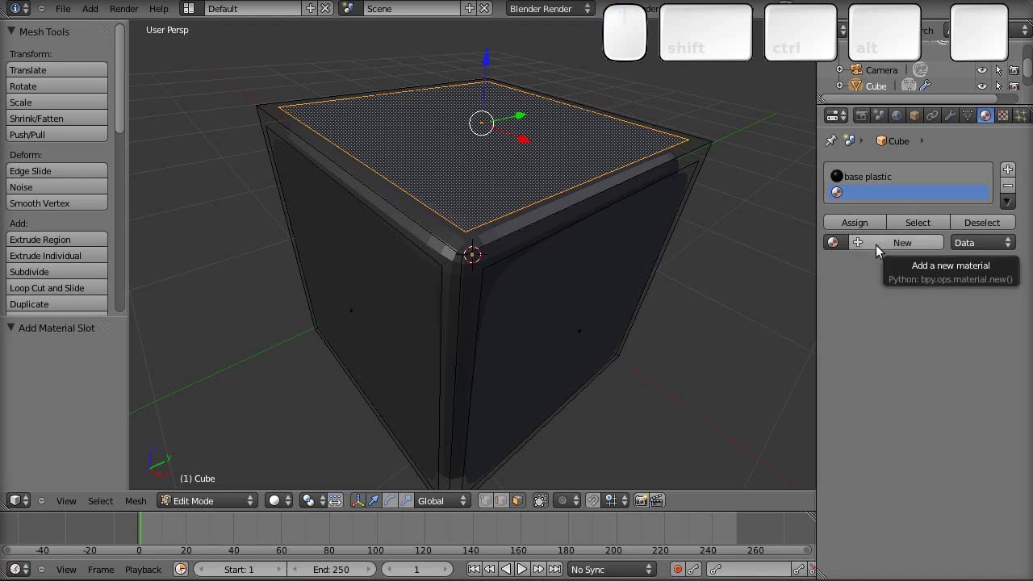
{"action": "left_click", "coordinate": [882, 250]}
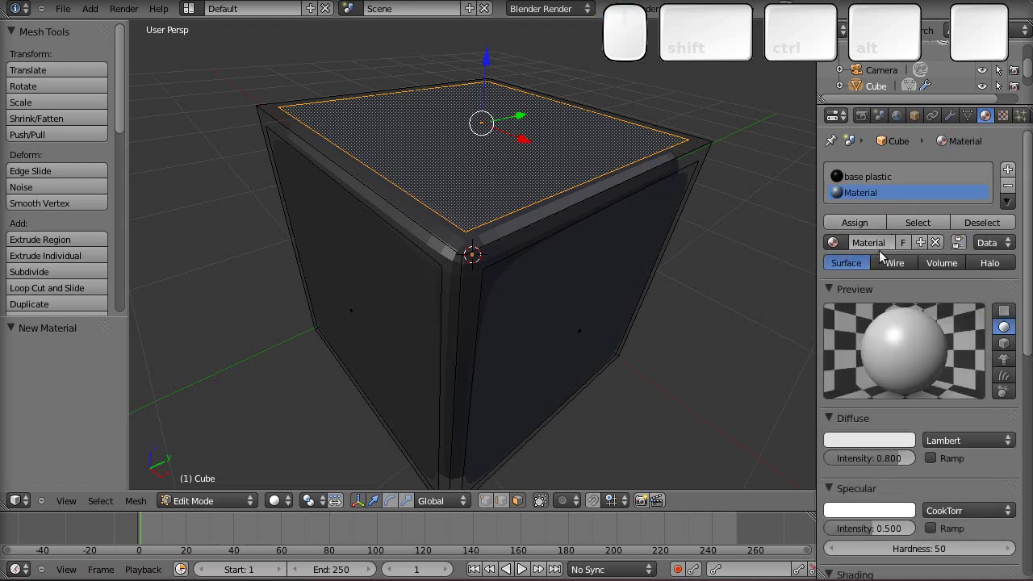
{"action": "left_click", "coordinate": [888, 259]}
{"action": "key", "text": "r"}
{"action": "key", "text": "e"}
{"action": "key", "text": "d"}
{"action": "key", "text": "Return"}
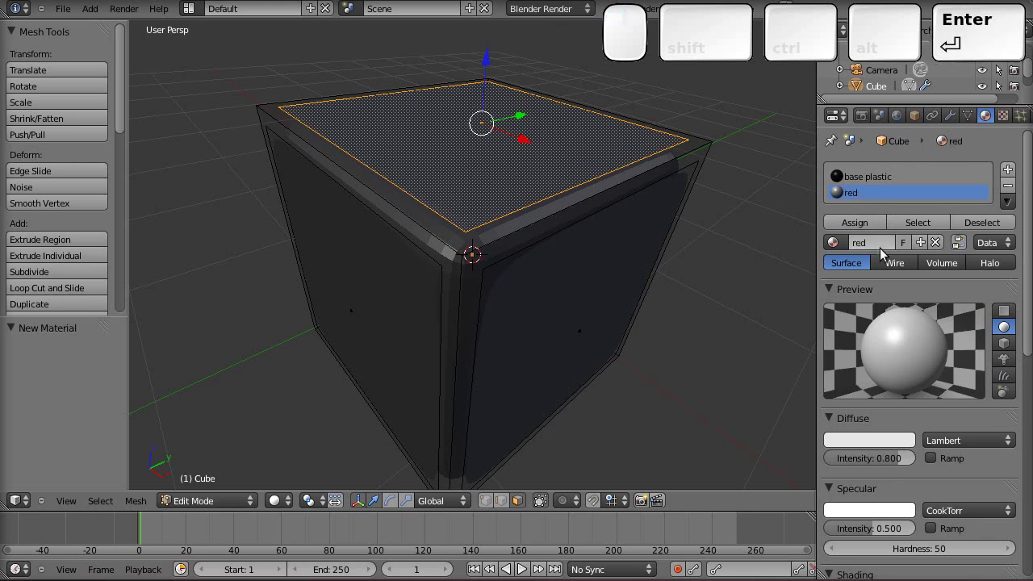
Give the red material a red diffuse colour and assign it to the top face
{"action": "left_click", "coordinate": [864, 445]}
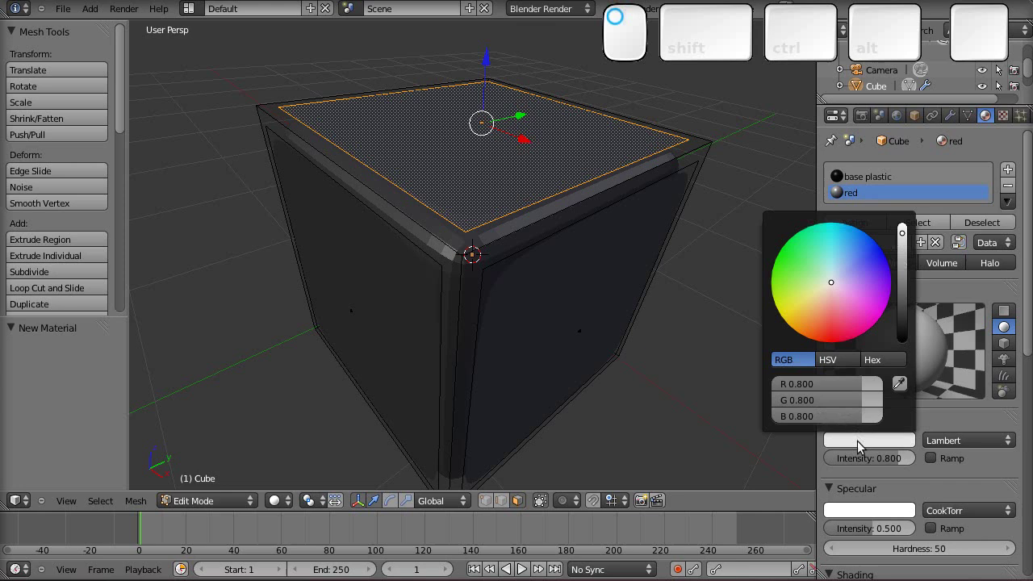
{"action": "left_click_drag", "start_coordinate": [840, 333], "coordinate": [969, 416]}
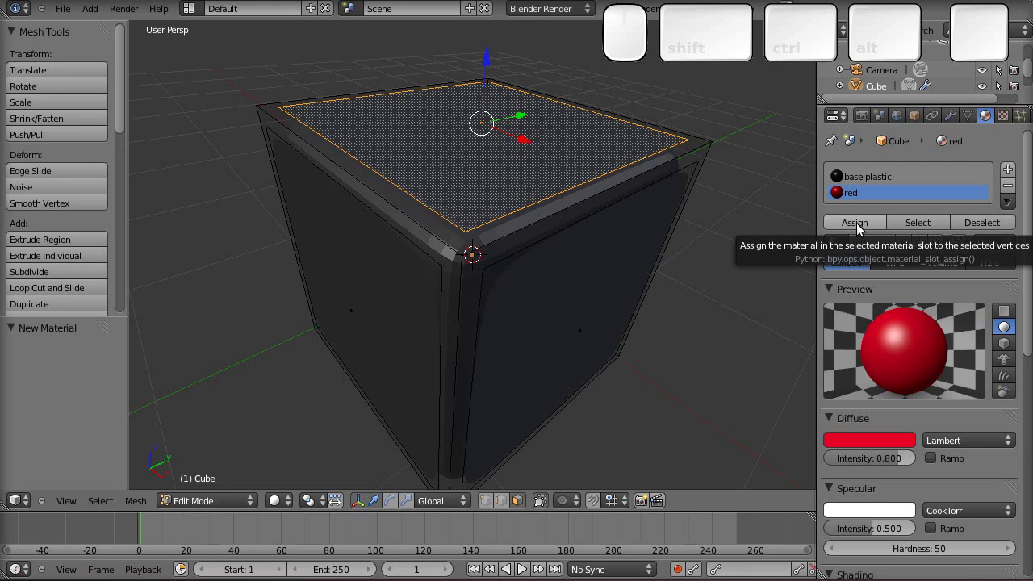
{"action": "left_click", "coordinate": [863, 227]}
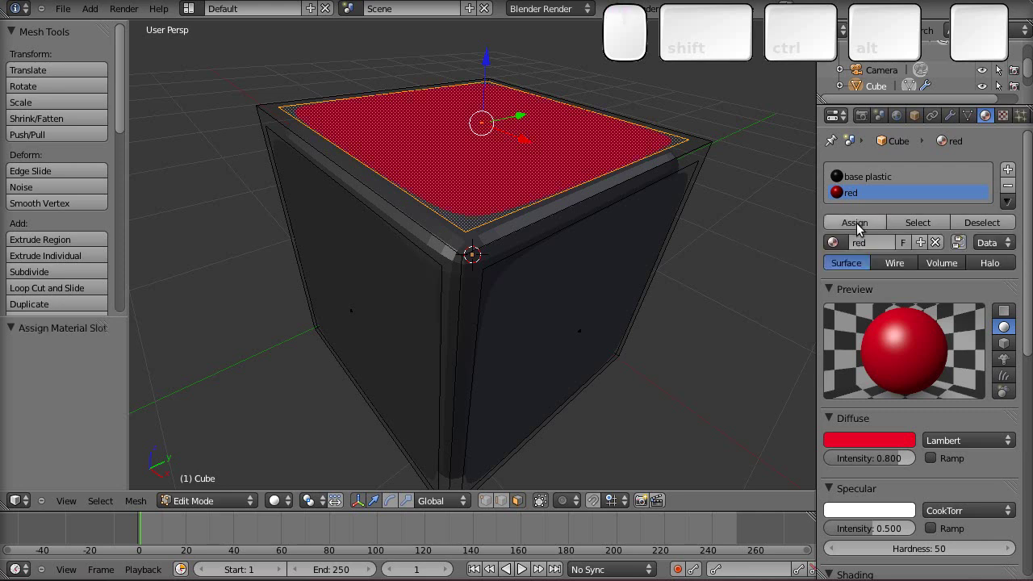
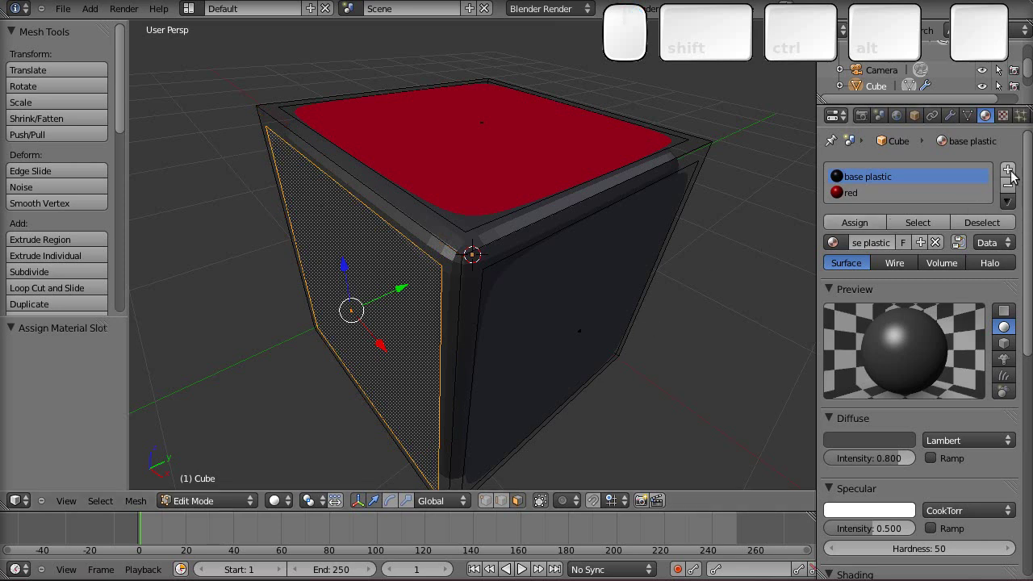
Add a new material slot with a material named 'green'
{"action": "left_click", "coordinate": [1017, 175]}
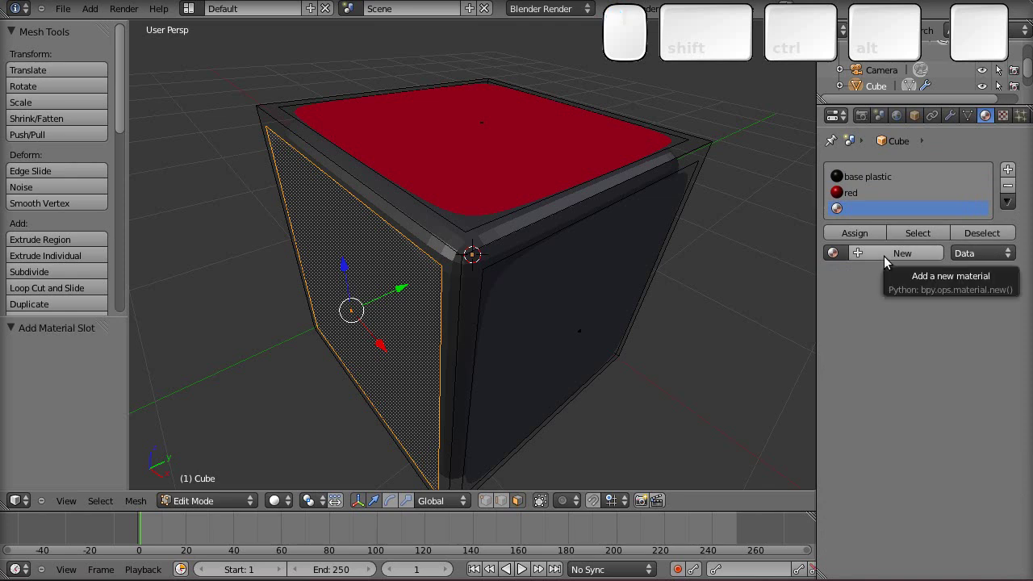
{"action": "left_click", "coordinate": [890, 260]}
{"action": "left_click", "coordinate": [890, 260]}
{"action": "key", "text": "g"}
{"action": "key", "text": "r"}
{"action": "key", "text": "e"}
{"action": "key", "text": "n"}
{"action": "key", "text": "Return"}
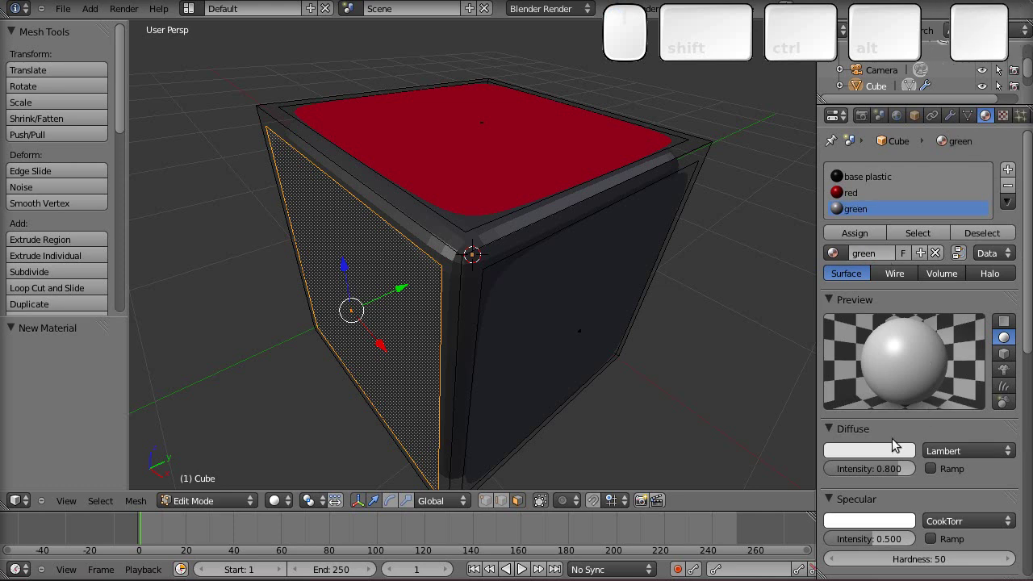
Give the green material a green diffuse colour and assign it to the left face
{"action": "left_click", "coordinate": [884, 450]}
{"action": "left_click_drag", "start_coordinate": [797, 277], "coordinate": [906, 249]}
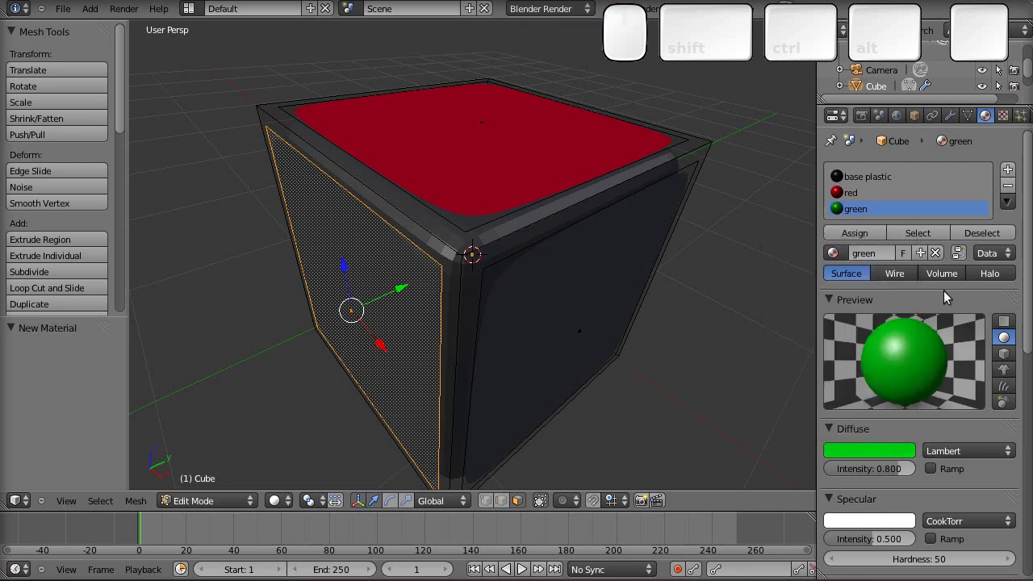
{"action": "left_click", "coordinate": [873, 234]}
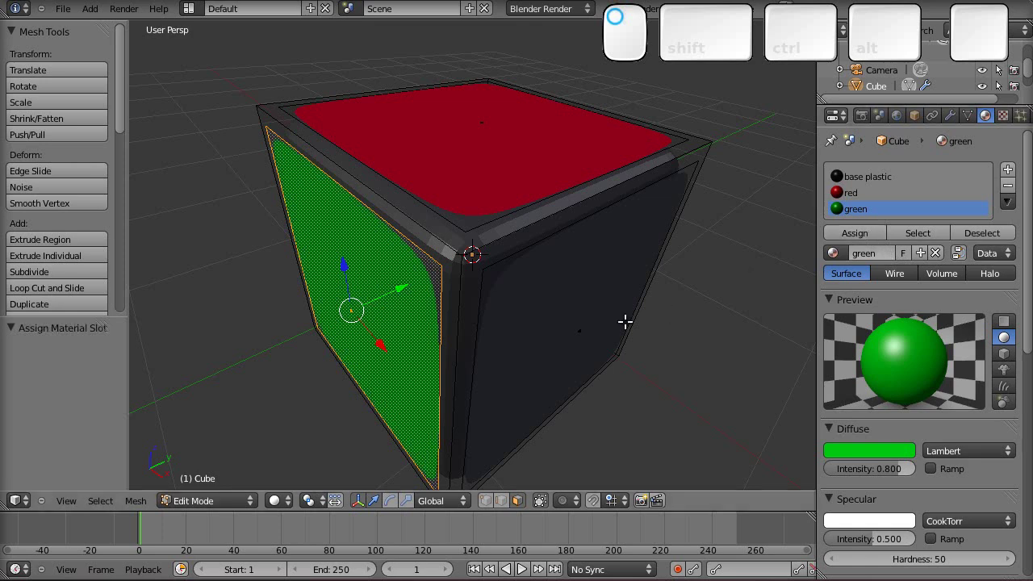
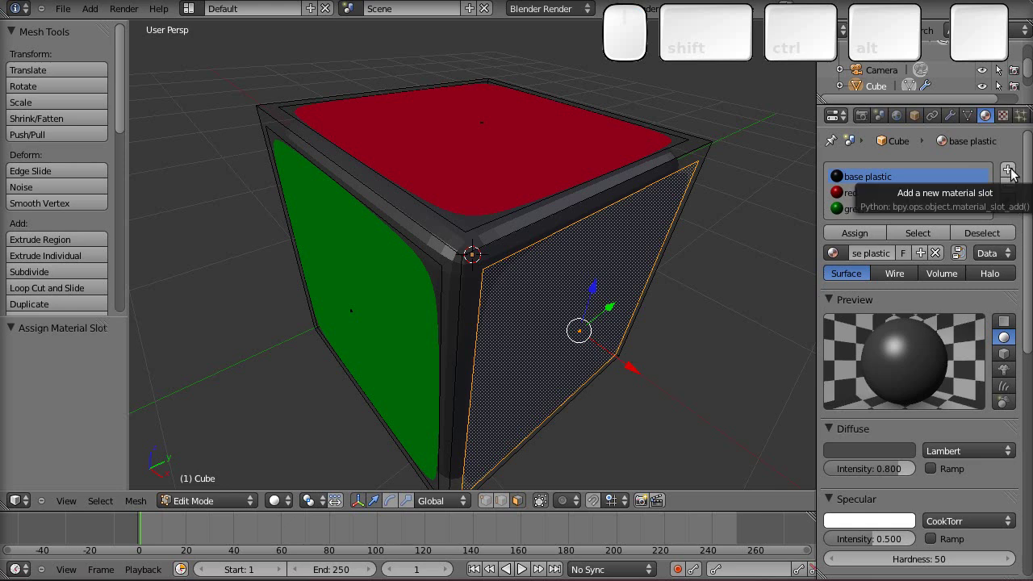
Add a new material slot with a material named 'blue'
{"action": "left_click", "coordinate": [1012, 171]}
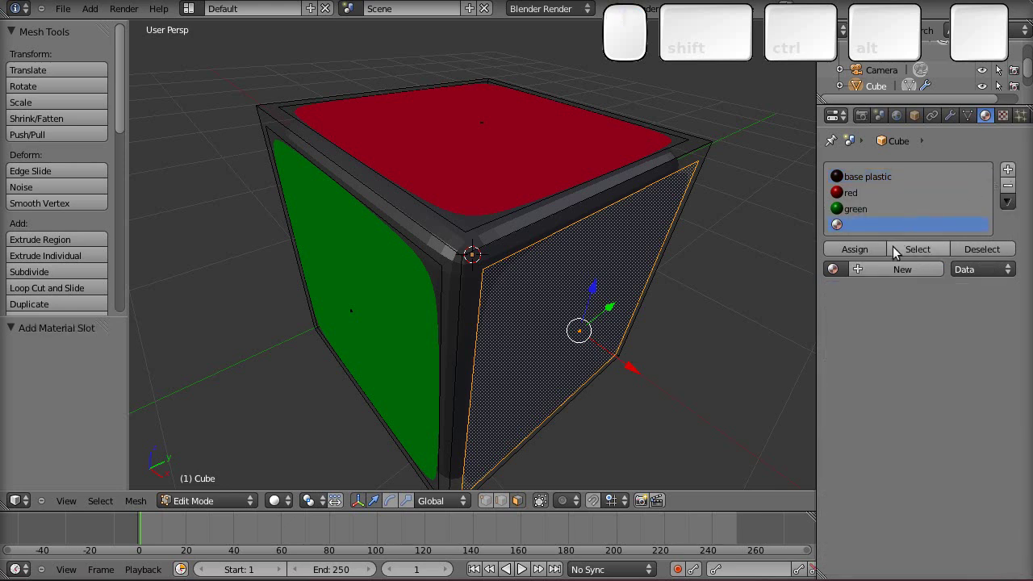
{"action": "left_click", "coordinate": [889, 274]}
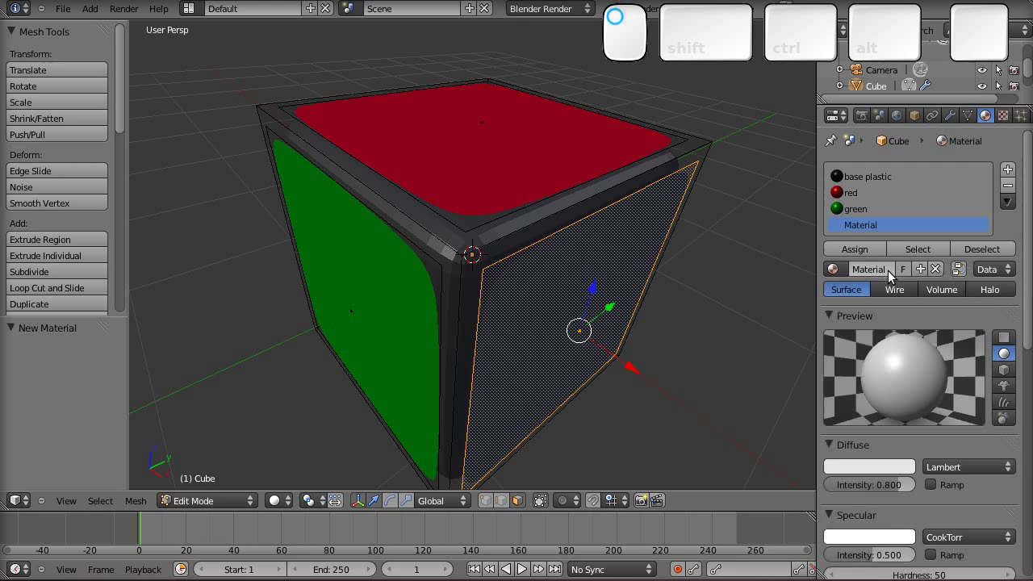
{"action": "left_click", "coordinate": [890, 274]}
{"action": "key", "text": "b"}
{"action": "key", "text": "l"}
{"action": "key", "text": "u"}
{"action": "key", "text": "e"}
{"action": "key", "text": "Return"}
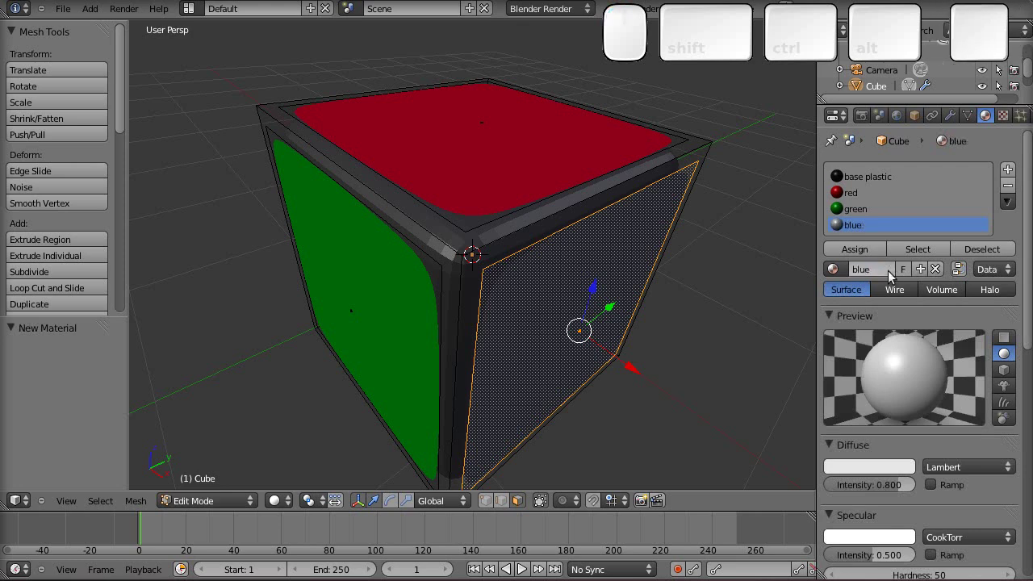
Give the blue material a blue diffuse colour and assign it to the right face
{"action": "left_click", "coordinate": [852, 468]}
{"action": "left_click_drag", "start_coordinate": [878, 294], "coordinate": [927, 282]}
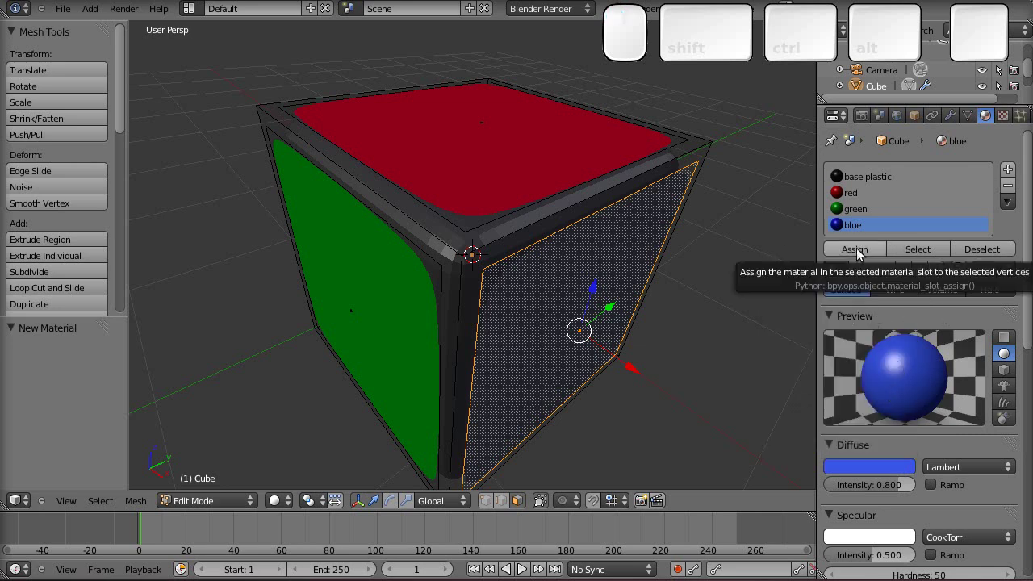
{"action": "left_click", "coordinate": [861, 249]}
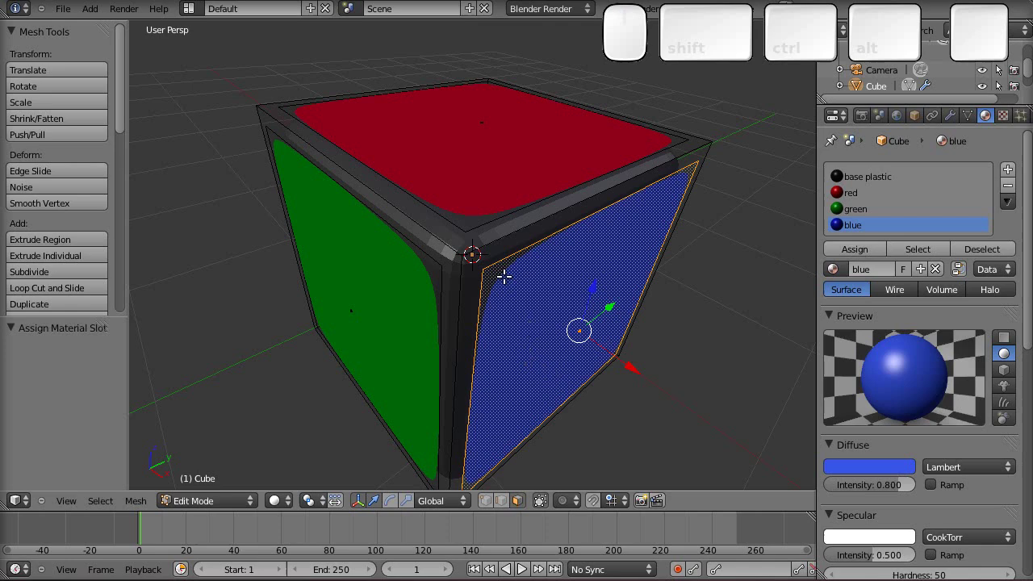
Back in Object Mode, set the Bevel modifier width to 0.0010
{"action": "key", "text": "Tab"}
{"action": "left_click_drag", "start_coordinate": [533, 357], "coordinate": [491, 361]}
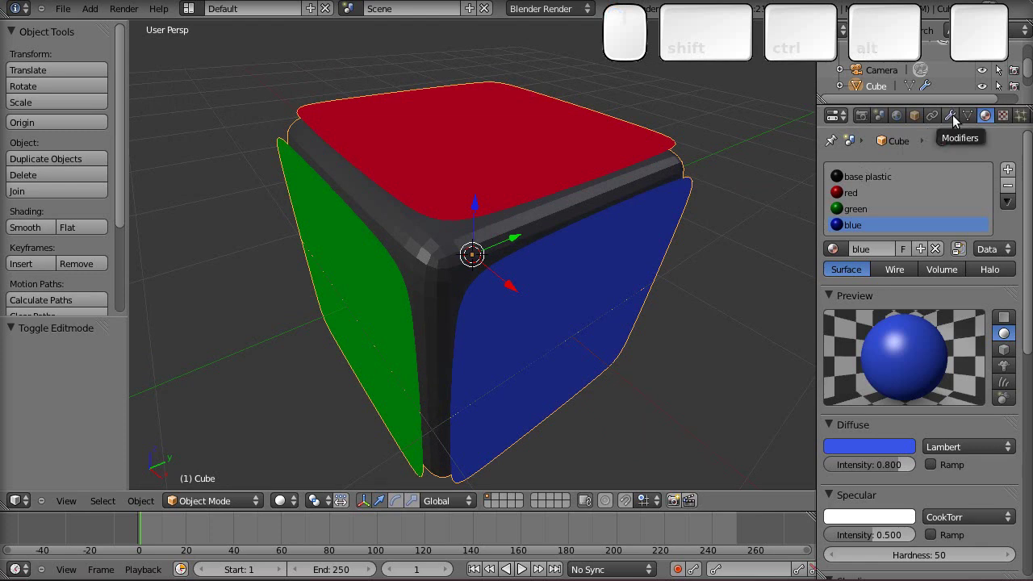
{"action": "left_click", "coordinate": [959, 119]}
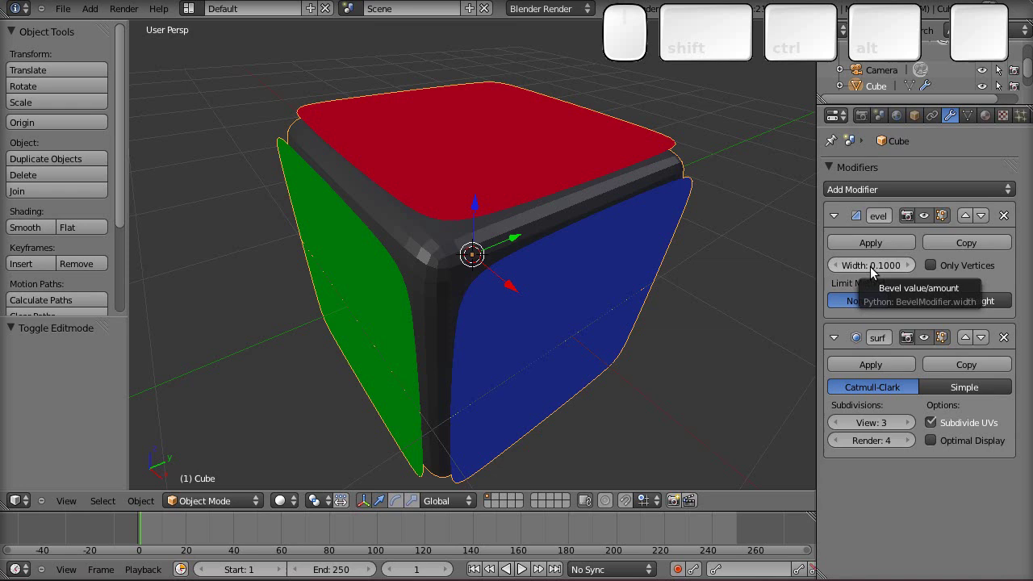
{"action": "left_click", "coordinate": [875, 267]}
{"action": "key", "text": "KP_0"}
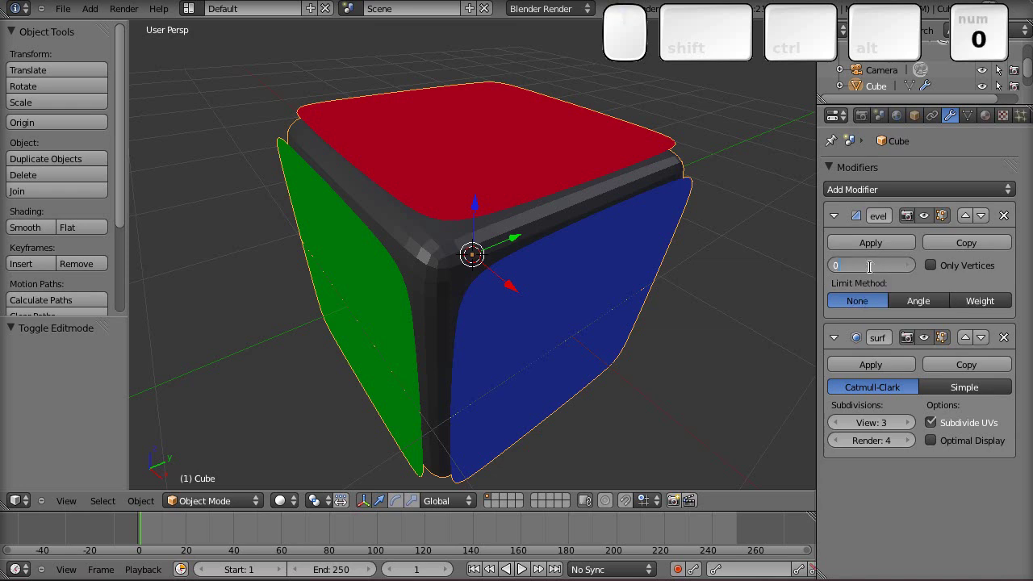
{"action": "key", "text": "KP_Enter"}
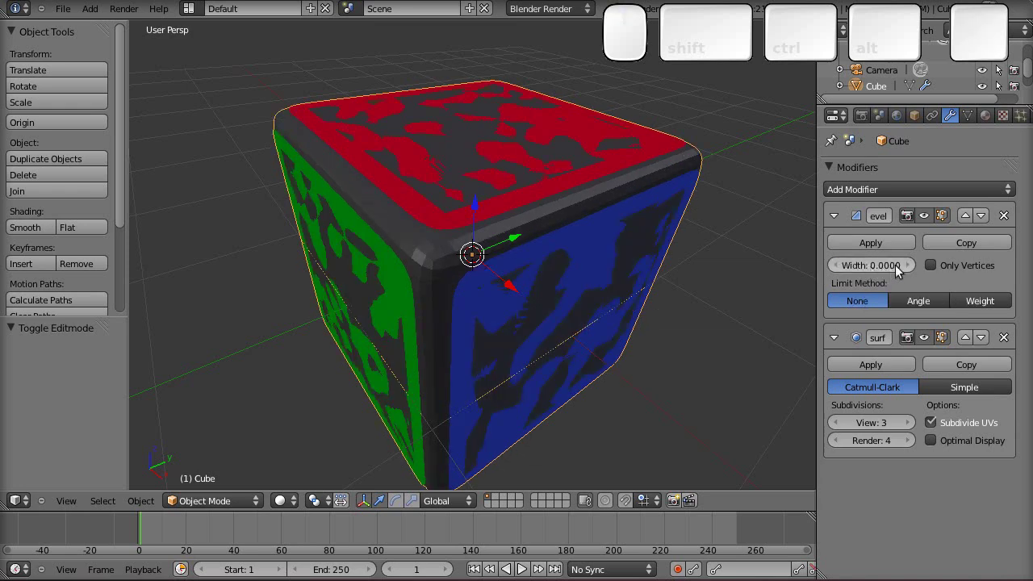
{"action": "left_click", "coordinate": [916, 268]}
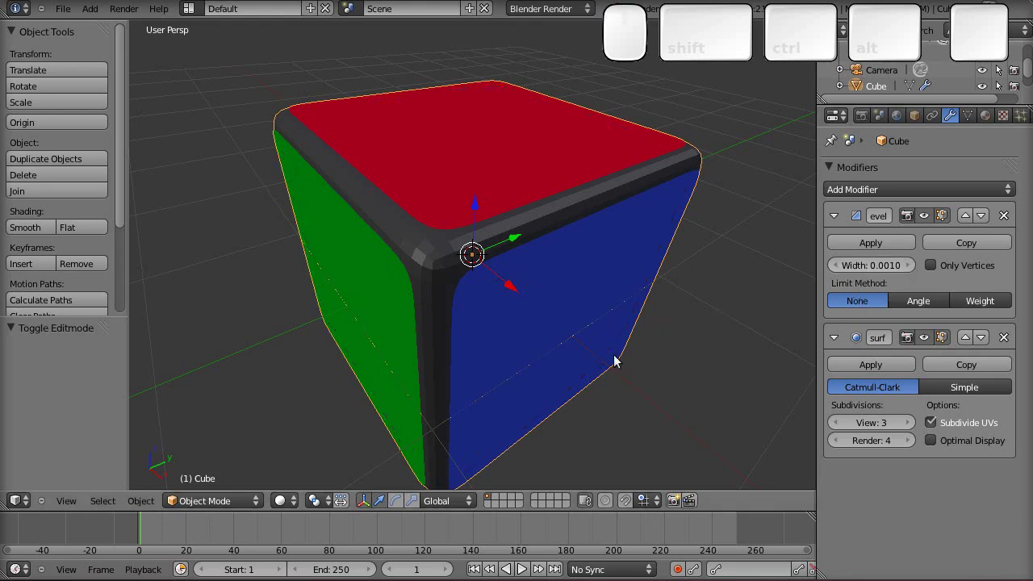
{"action": "left_click_drag", "start_coordinate": [616, 369], "coordinate": [616, 358]}
Render a still test image of the cube and return to the 3D viewport
{"action": "left_click", "coordinate": [869, 117]}
{"action": "left_click", "coordinate": [873, 198]}
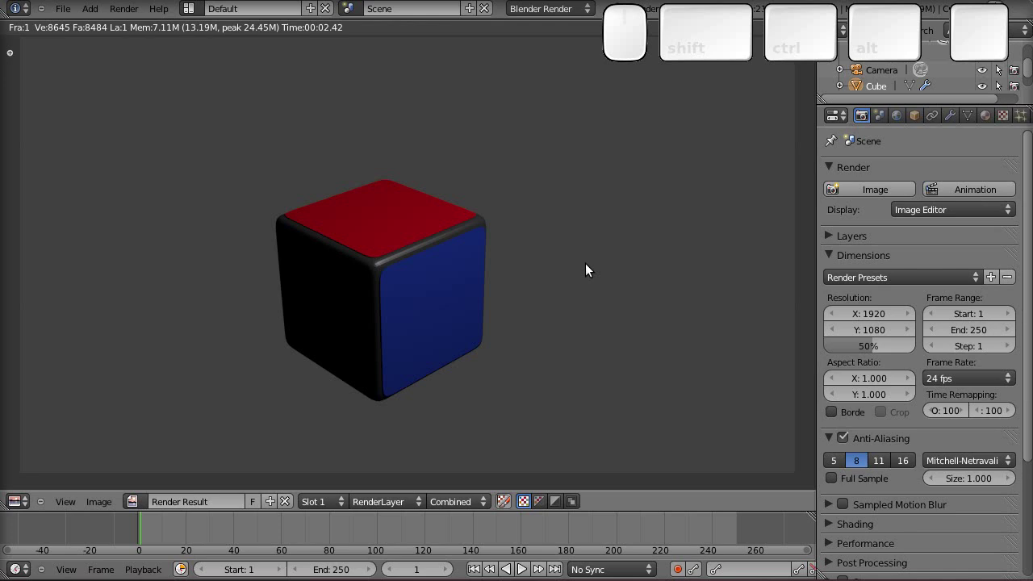
{"action": "key", "text": "Escape"}
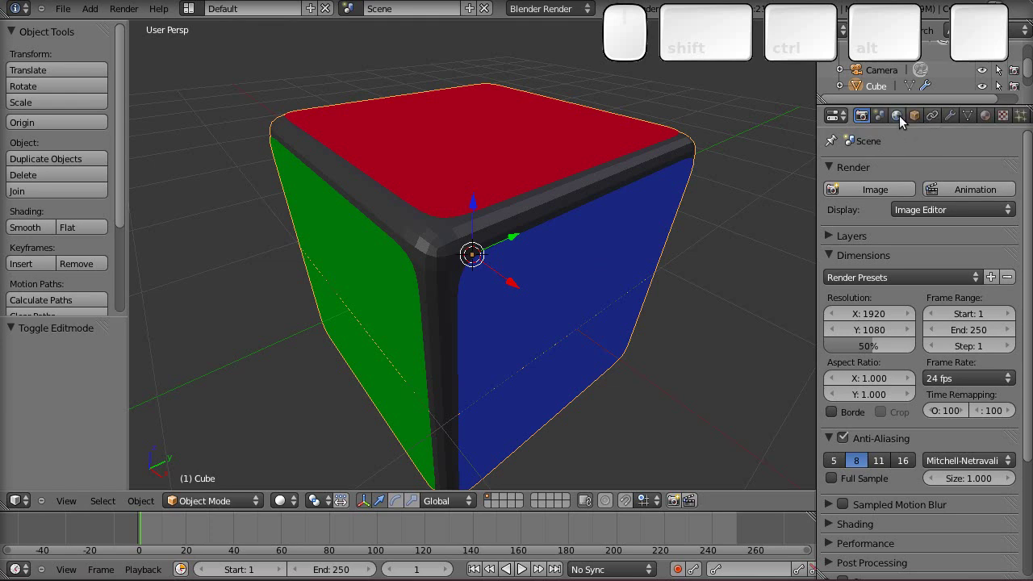
Enable Ambient Occlusion in the World settings and re-render the cube
{"action": "left_click", "coordinate": [906, 121]}
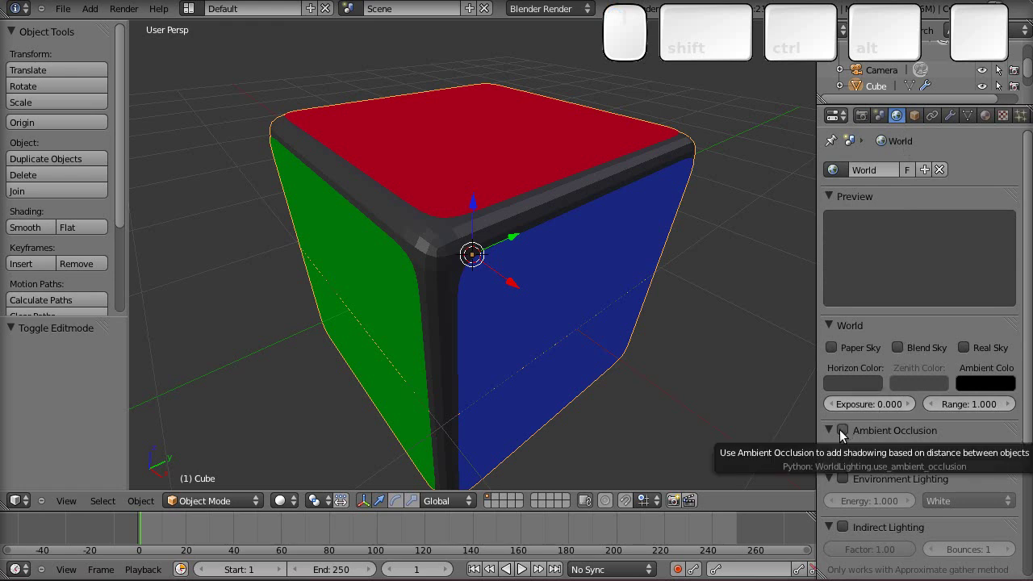
{"action": "left_click", "coordinate": [846, 435]}
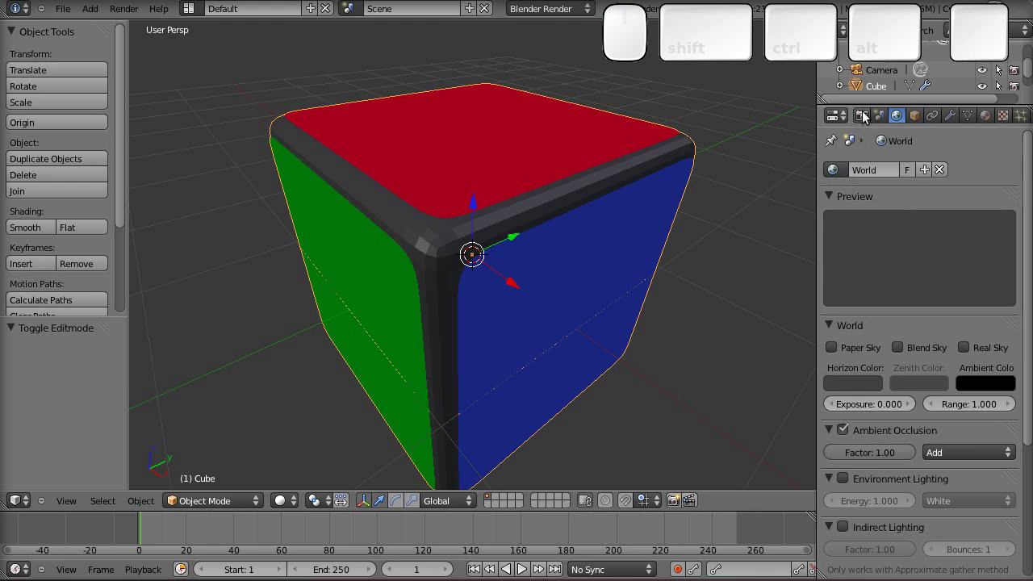
{"action": "left_click_drag", "start_coordinate": [869, 115], "coordinate": [718, 227]}
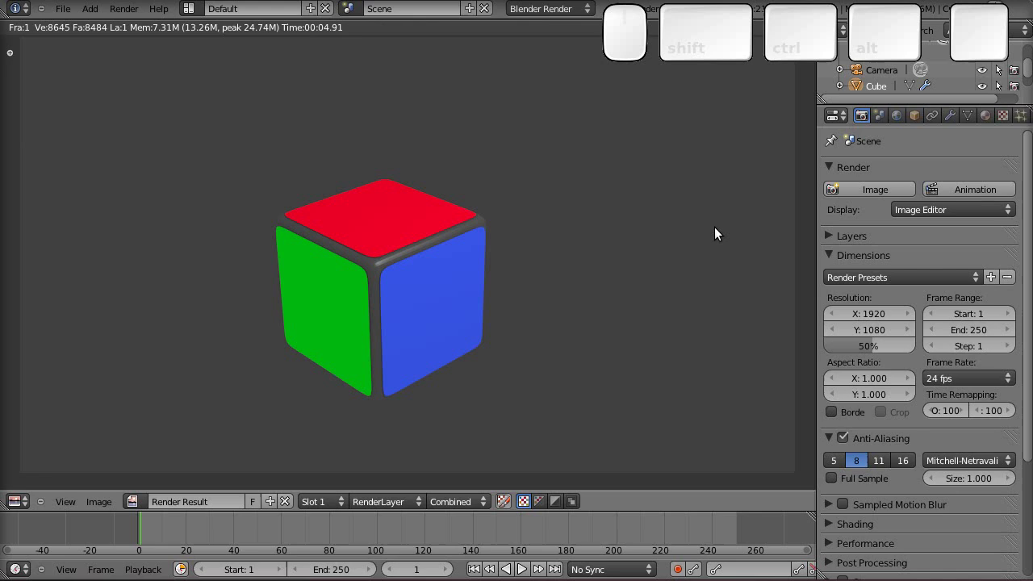
Leave the render result and view the cube straight down from Top view, zoomed out
{"action": "key", "text": "Escape"}
{"action": "scroll", "scroll_direction": "down", "scroll_amount": 3}
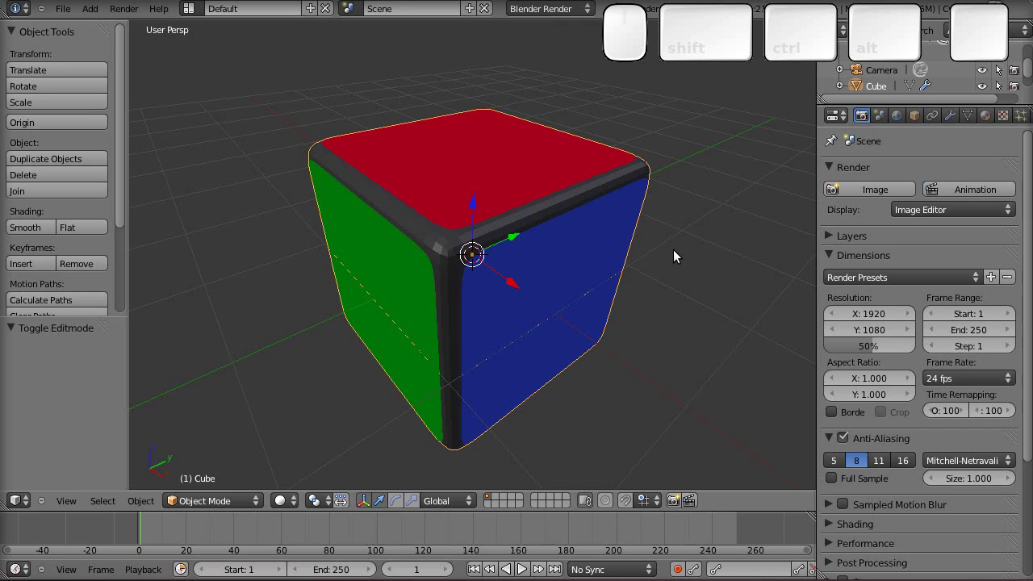
{"action": "key", "text": "KP_7"}
{"action": "scroll", "scroll_direction": "down", "scroll_amount": 3}
{"action": "scroll", "scroll_direction": "down", "scroll_amount": 3}
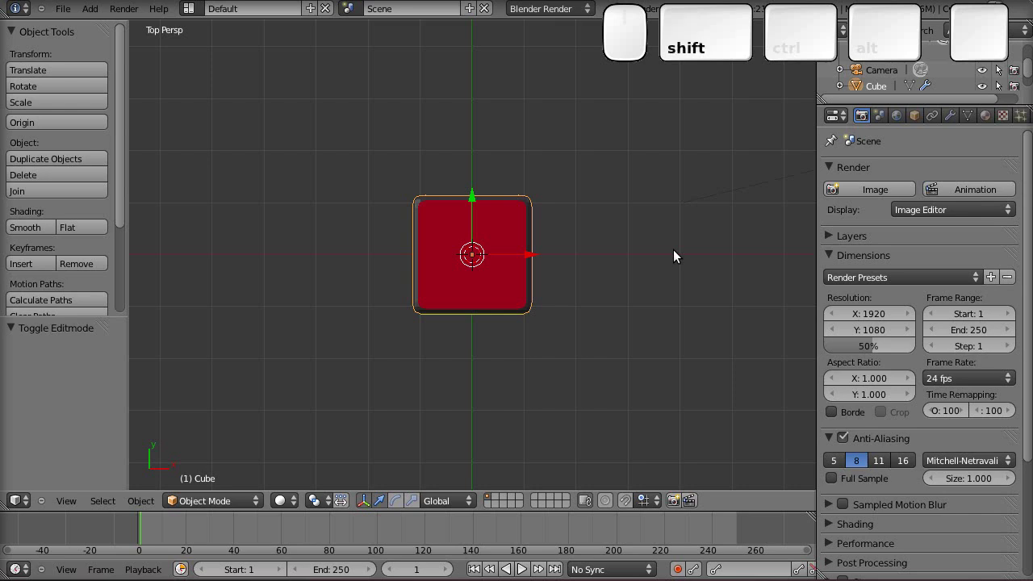
Duplicate the cubelet and shift the copy's mesh 2 units along X and -2 along Y in edit mode
{"action": "key", "text": "shift+d"}
{"action": "key", "text": "shift+Return"}
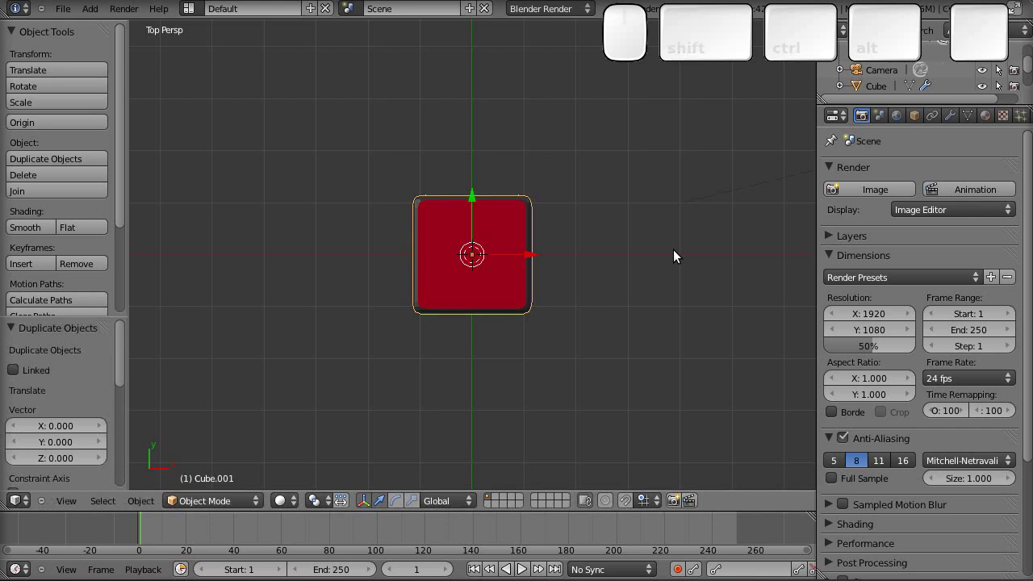
{"action": "key", "text": "Tab"}
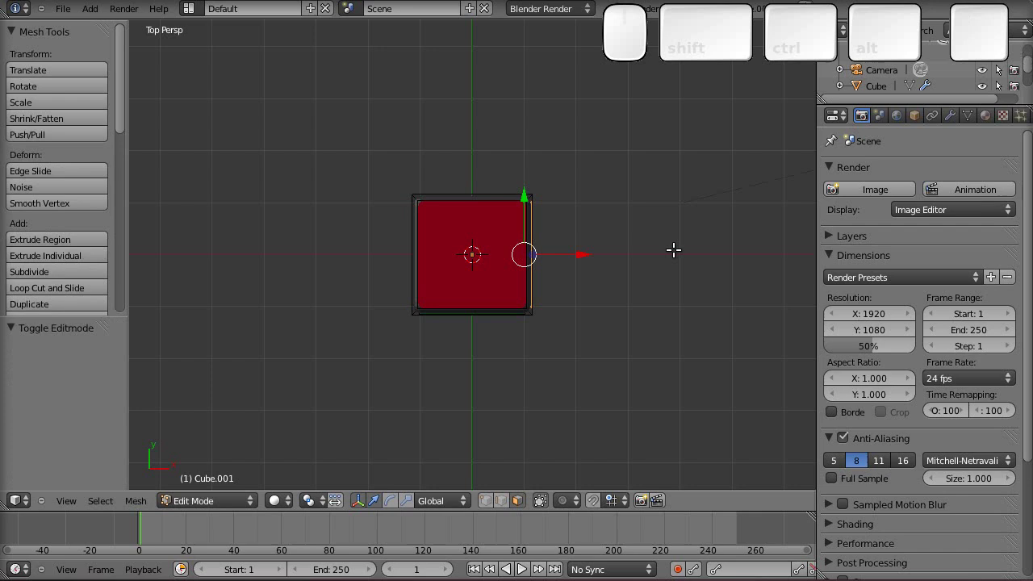
{"action": "key", "text": "a"}
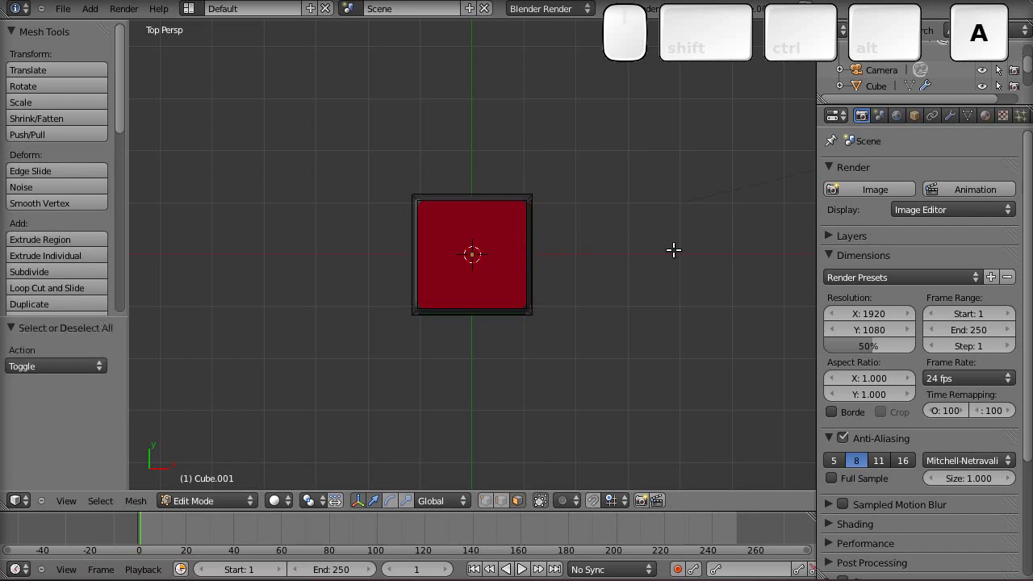
{"action": "key", "text": "a"}
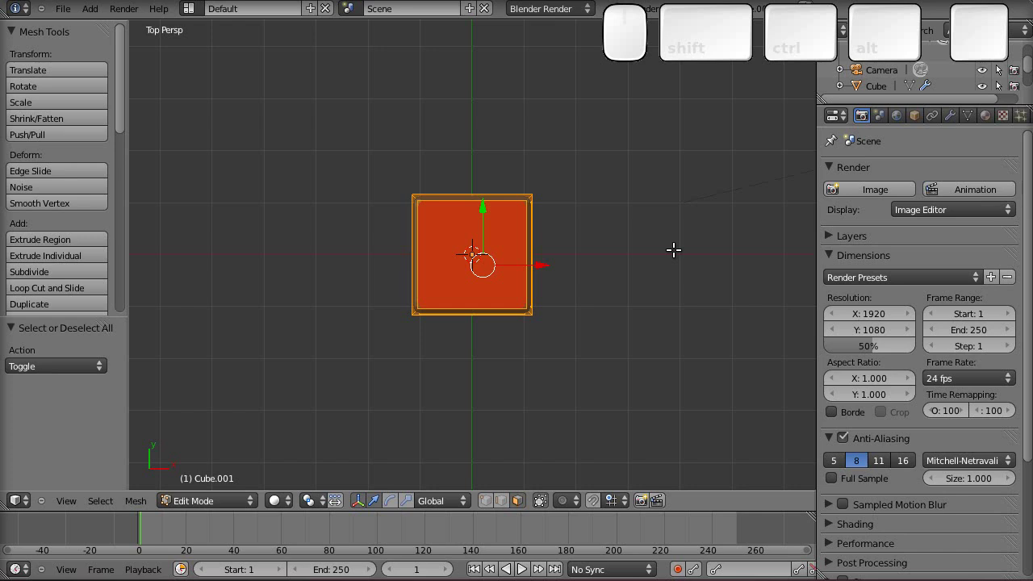
{"action": "key", "text": "KP_5"}
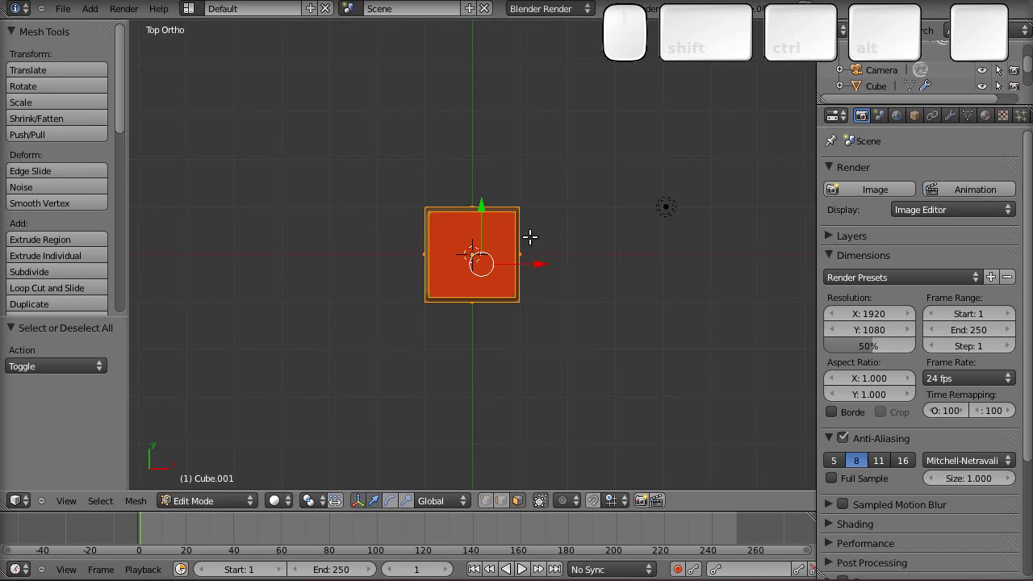
{"action": "key", "text": "g"}
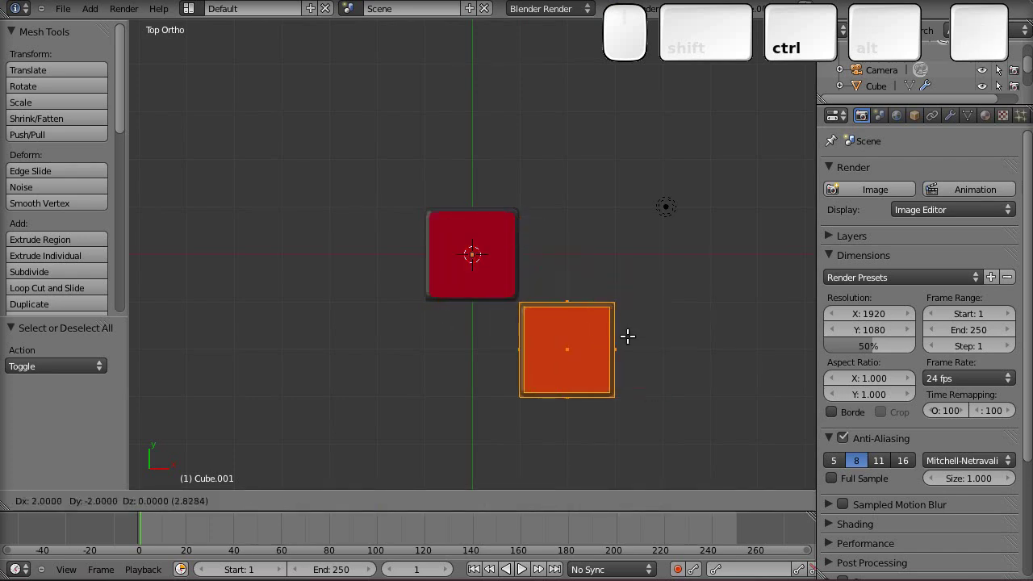
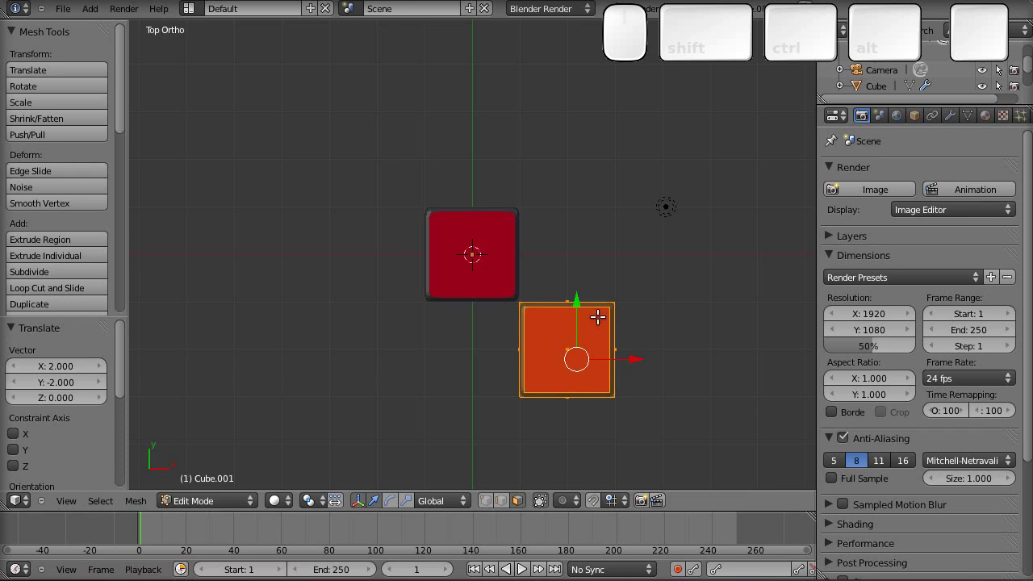
{"action": "key", "text": "Tab"}
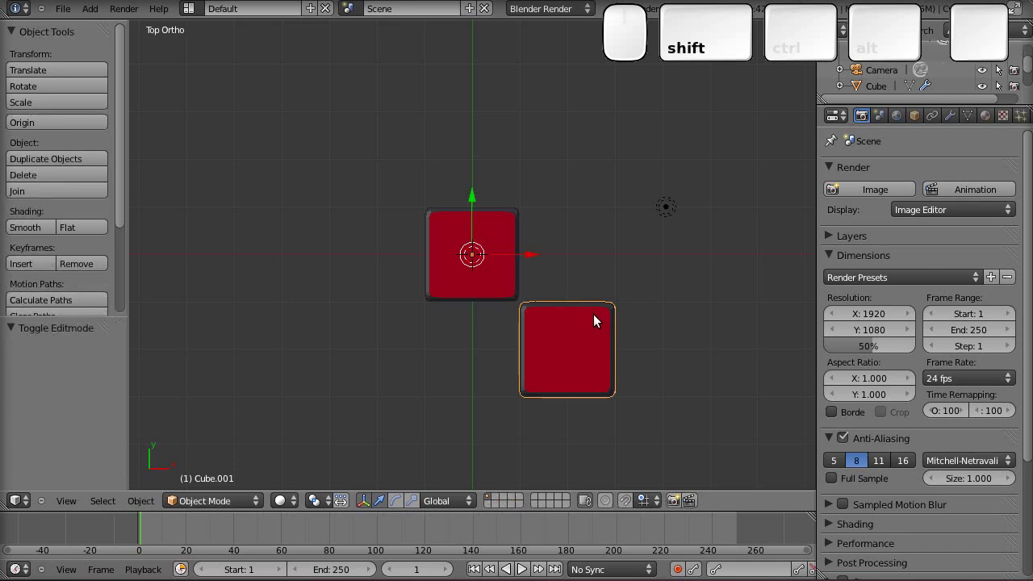
Duplicate again and move that copy's mesh 2 units along Y, forming an L of three cubelets
{"action": "key", "text": "shift+d"}
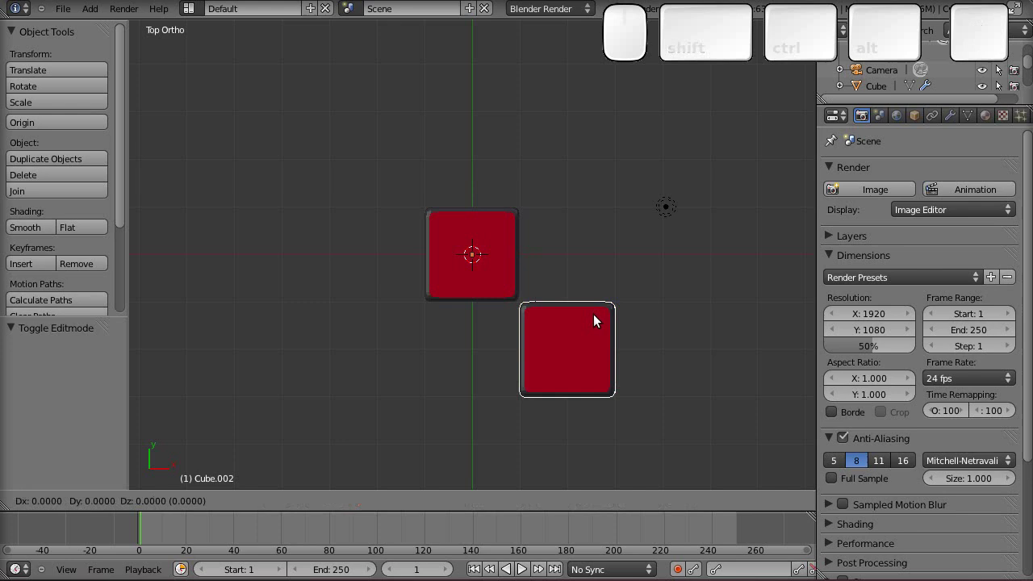
{"action": "key", "text": "Return"}
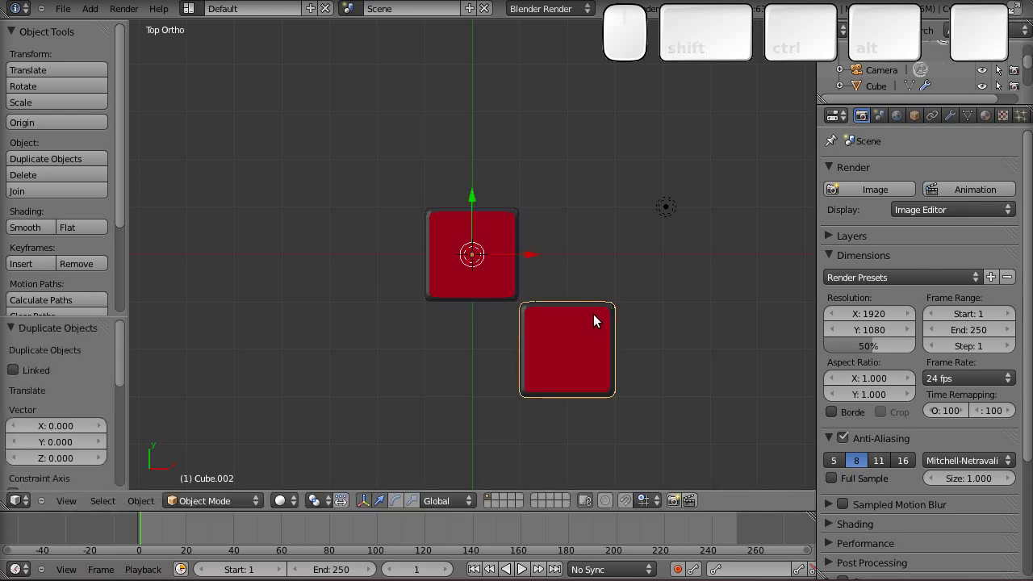
{"action": "key", "text": "Tab"}
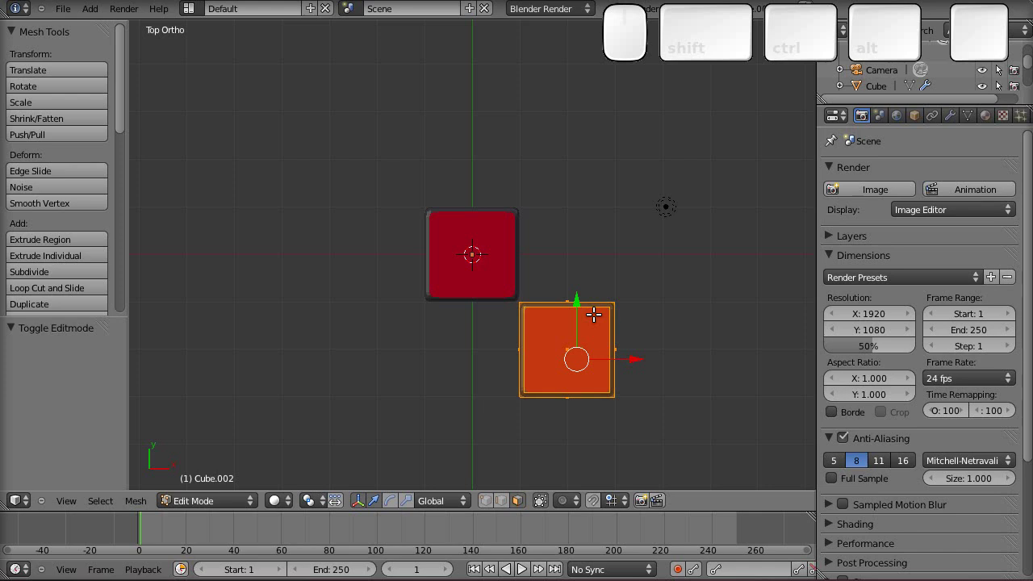
{"action": "key", "text": "g"}
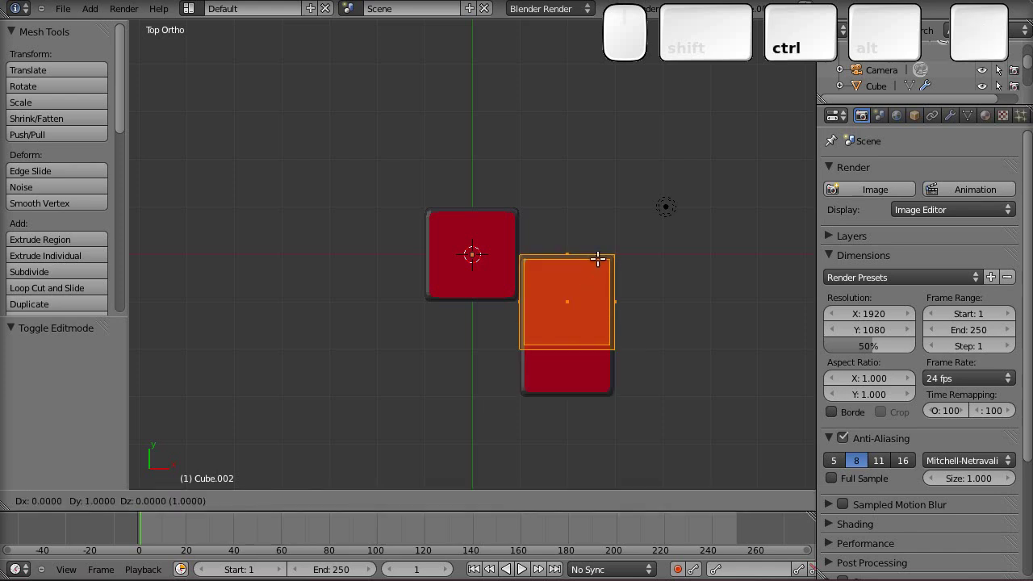
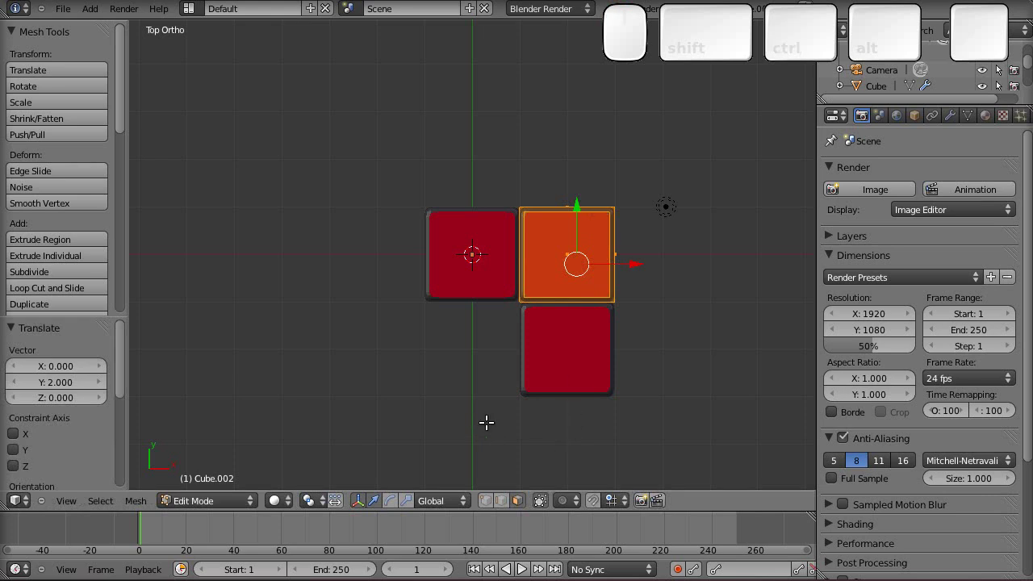
{"action": "key", "text": "Tab"}
{"action": "left_click_drag", "start_coordinate": [489, 399], "coordinate": [570, 312]}
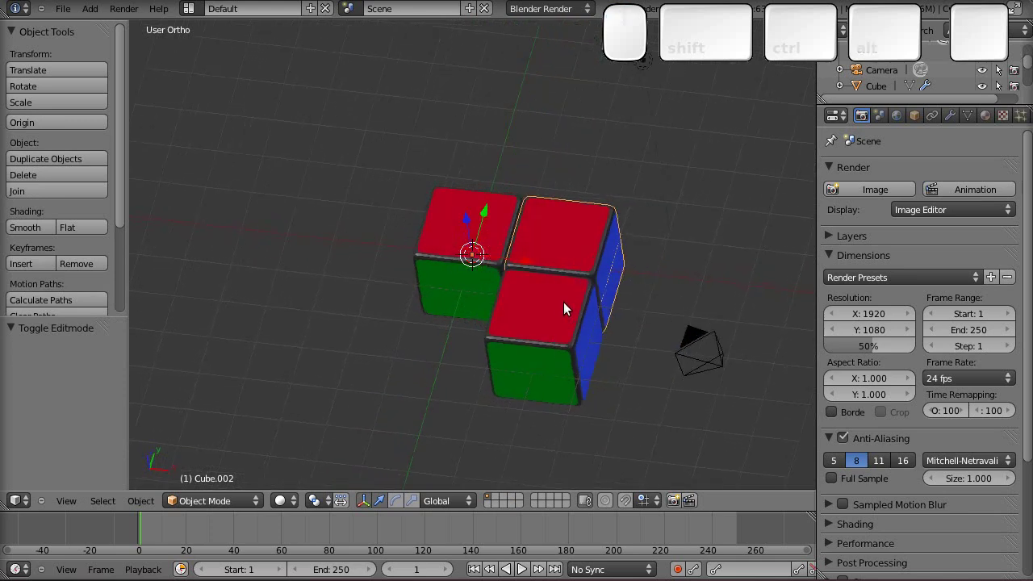
{"action": "key", "text": "Tab"}
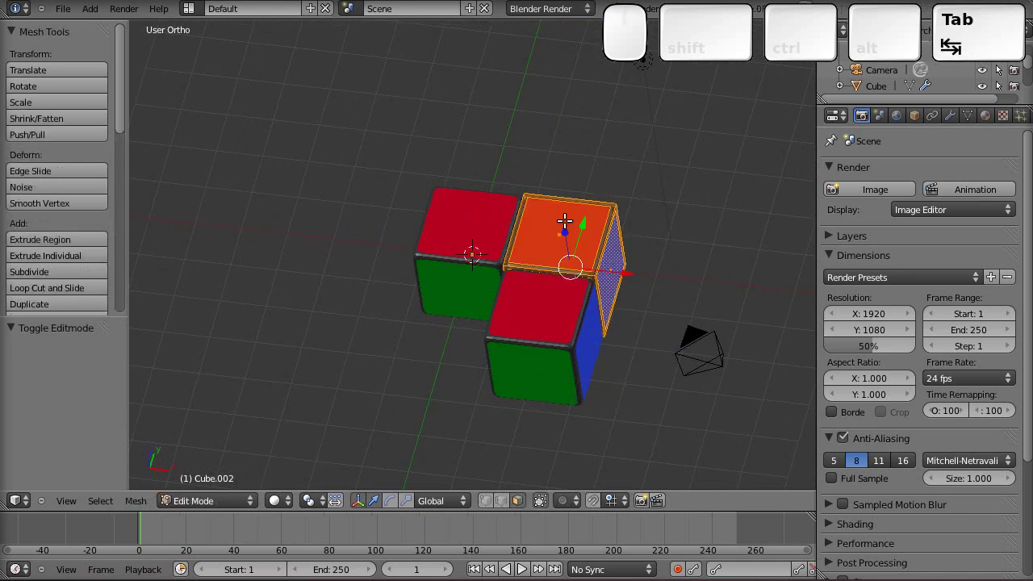
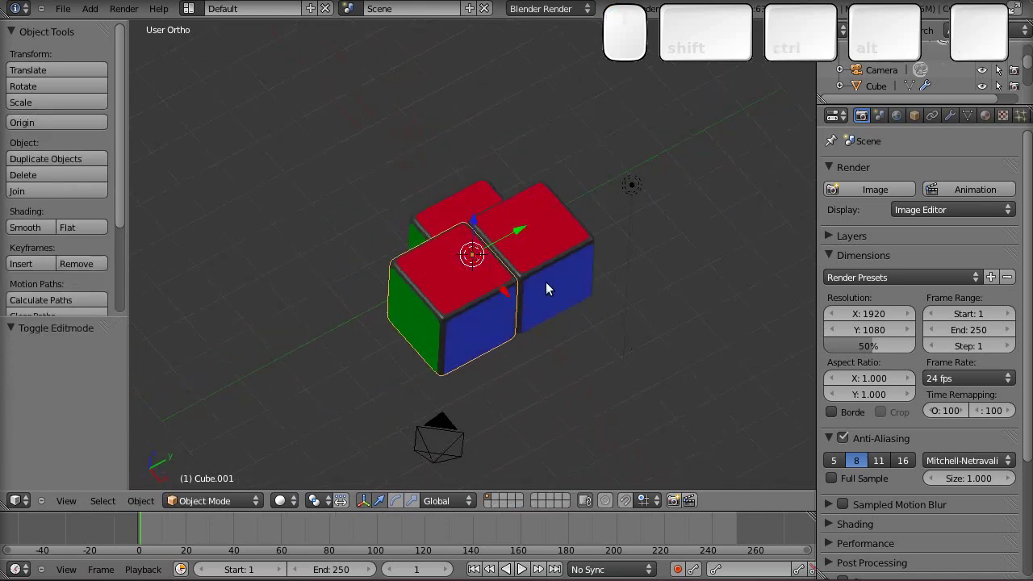
{"action": "left_click_drag", "start_coordinate": [553, 286], "coordinate": [552, 286]}
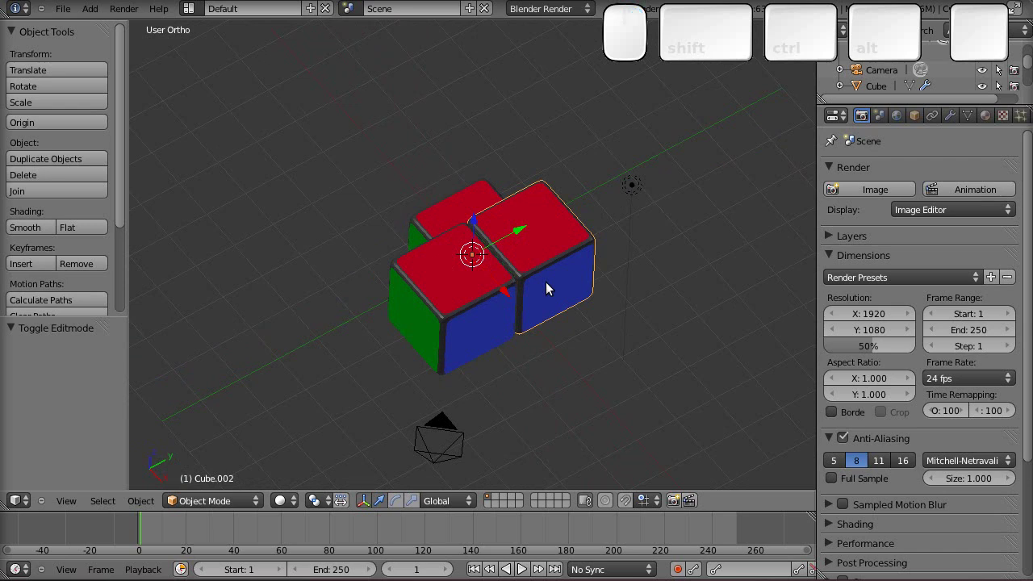
{"action": "key", "text": "KP_Divide"}
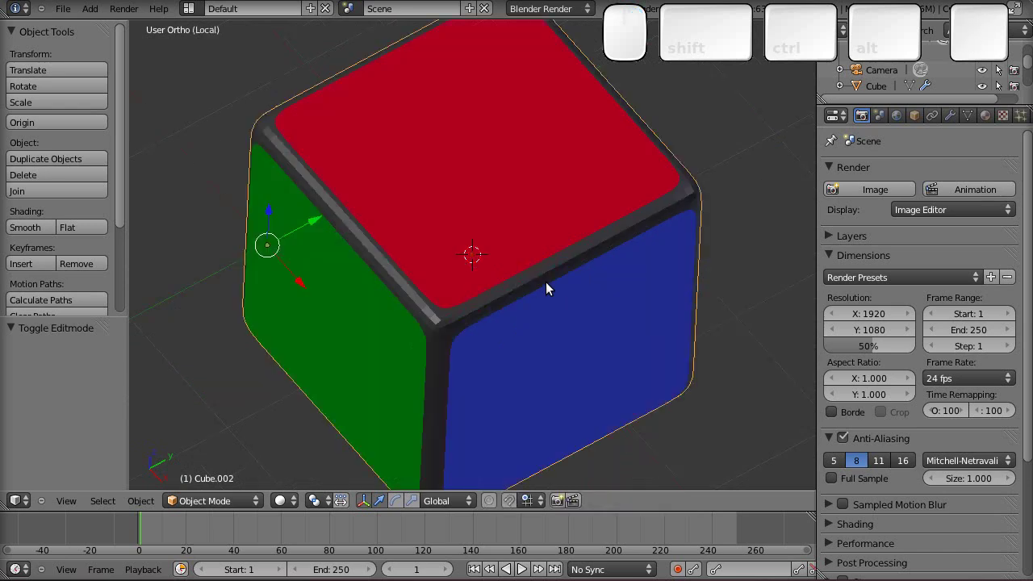
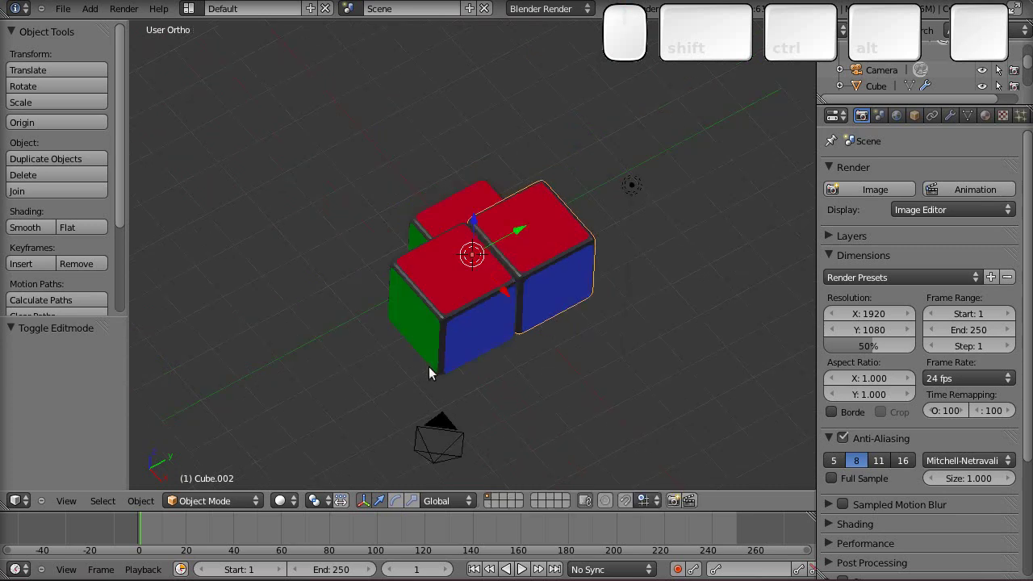
Duplicate the middle cubelet, move its mesh 2 units along the row, and start shrinking its end face
{"action": "left_click_drag", "start_coordinate": [557, 332], "coordinate": [657, 380]}
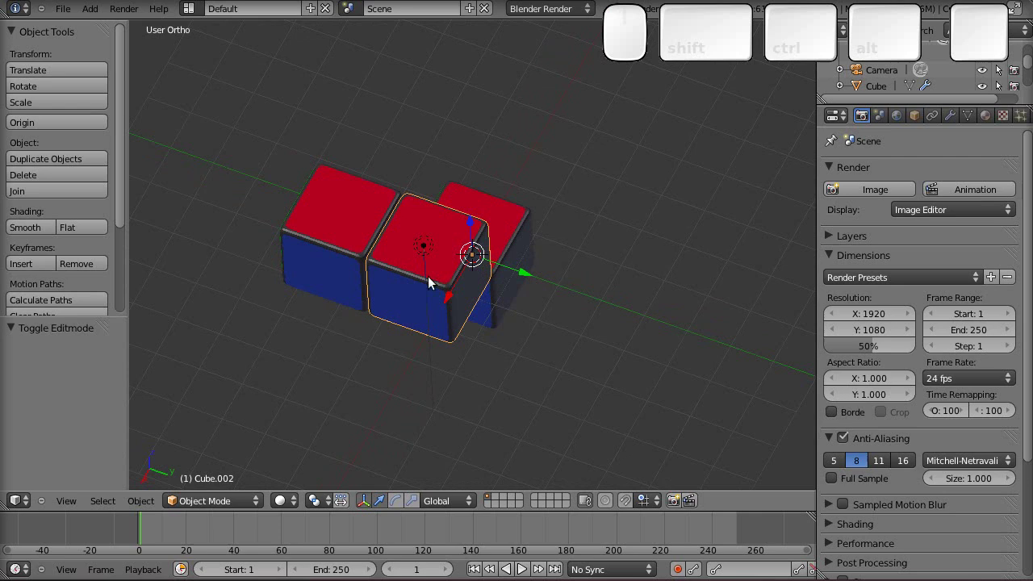
{"action": "left_click_drag", "start_coordinate": [418, 284], "coordinate": [417, 284]}
{"action": "key", "text": "shift+d"}
{"action": "key", "text": "Return"}
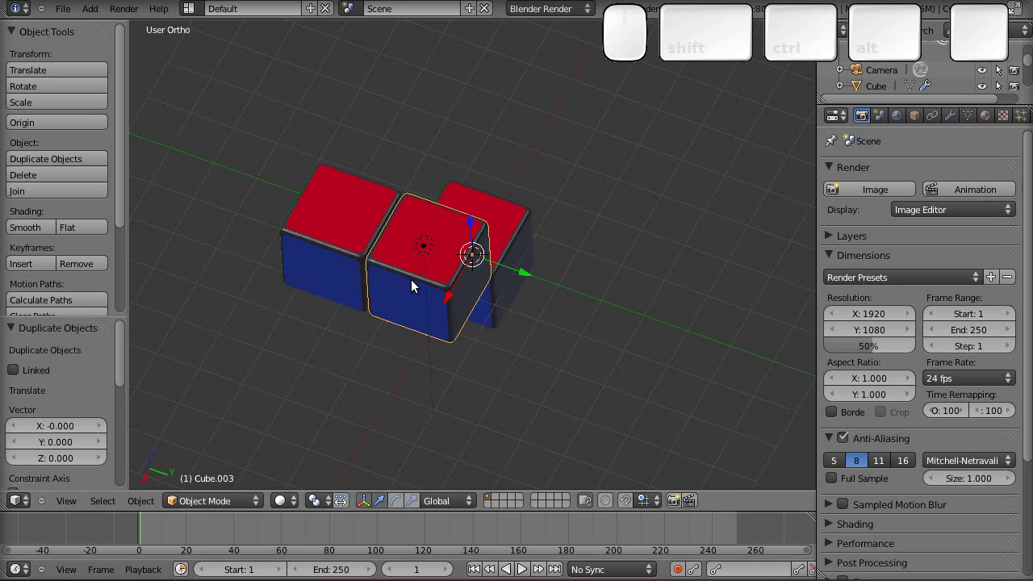
{"action": "key", "text": "Tab"}
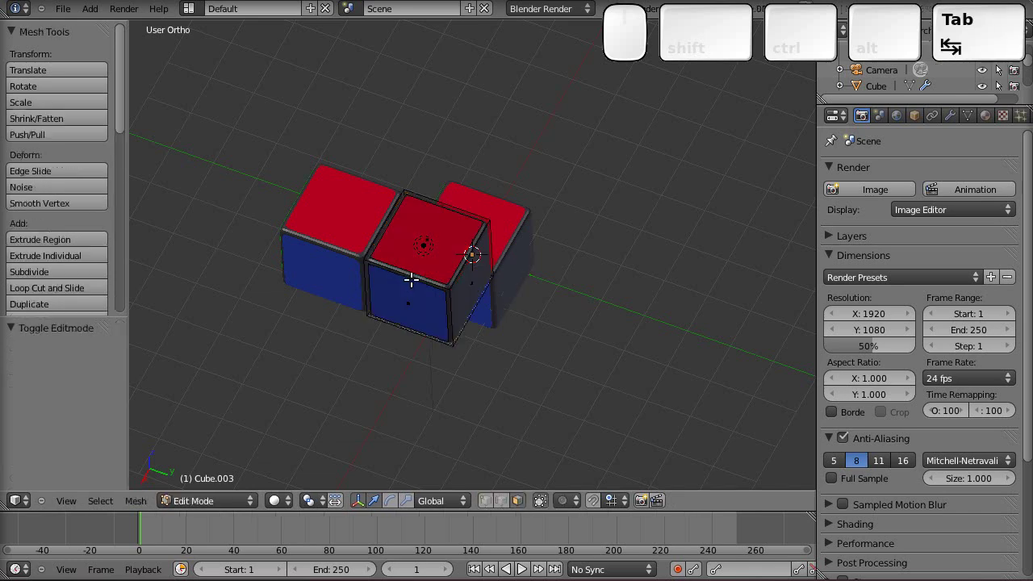
{"action": "key", "text": "a"}
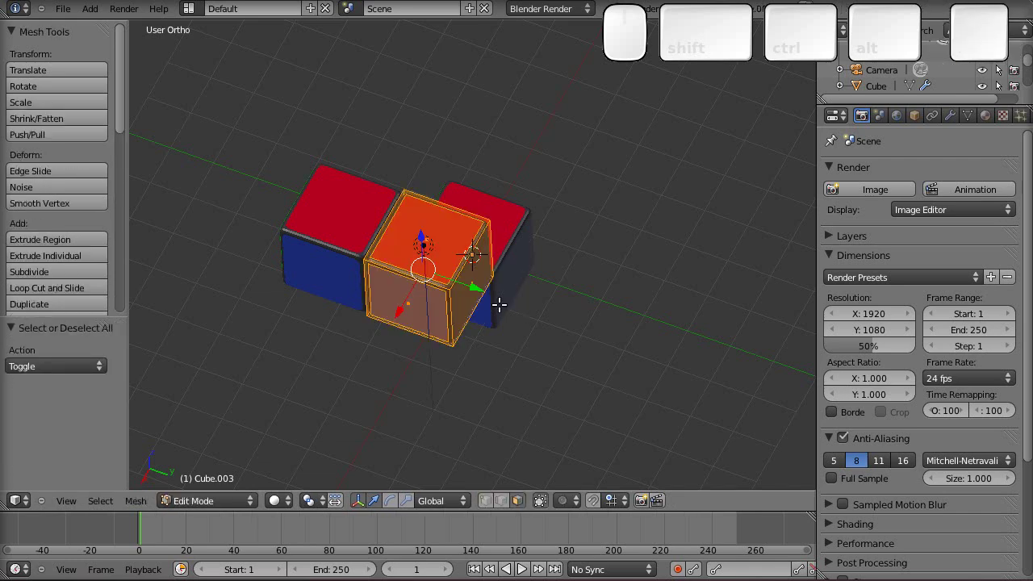
{"action": "key", "text": "g"}
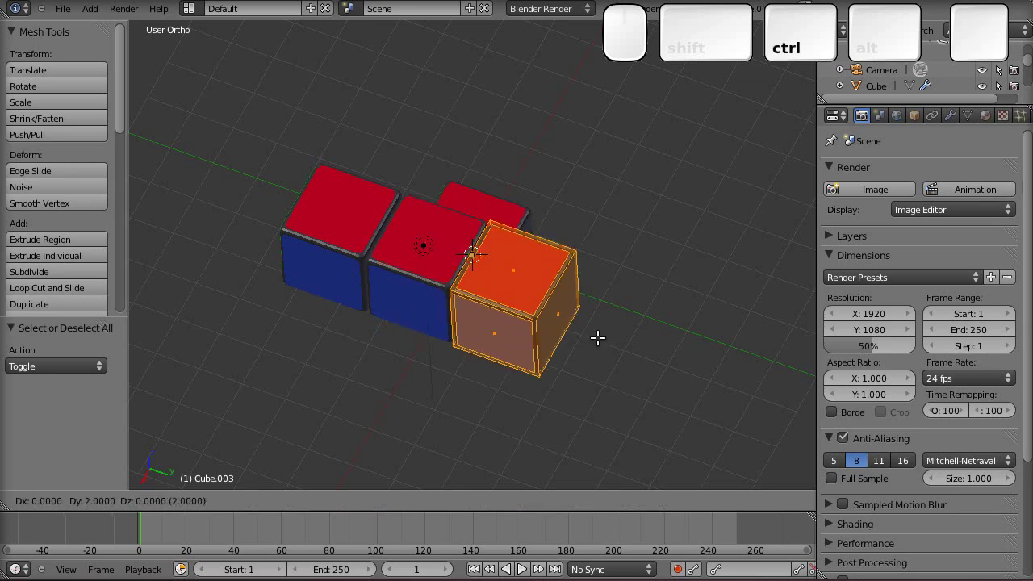
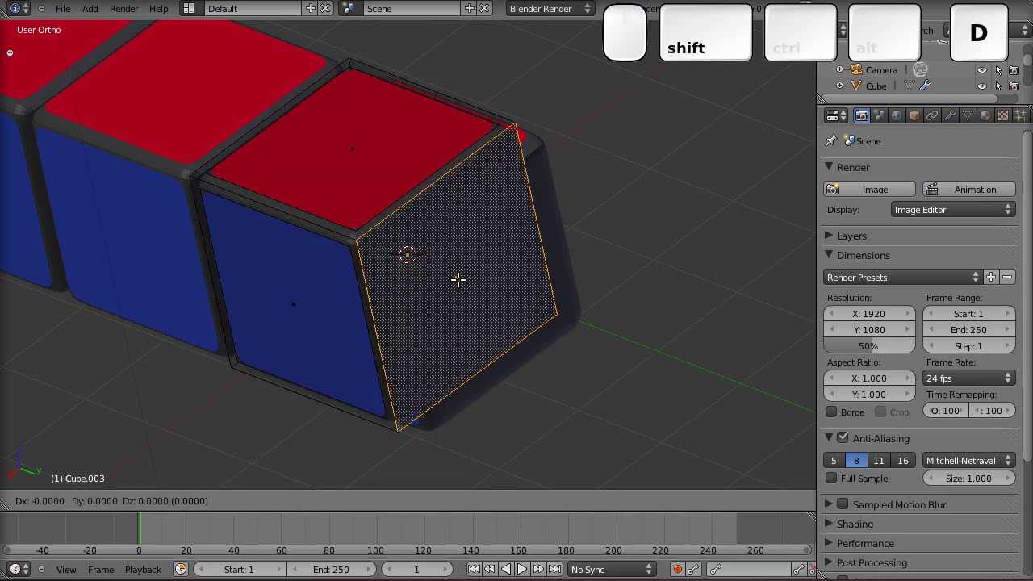
{"action": "key", "text": "Return"}
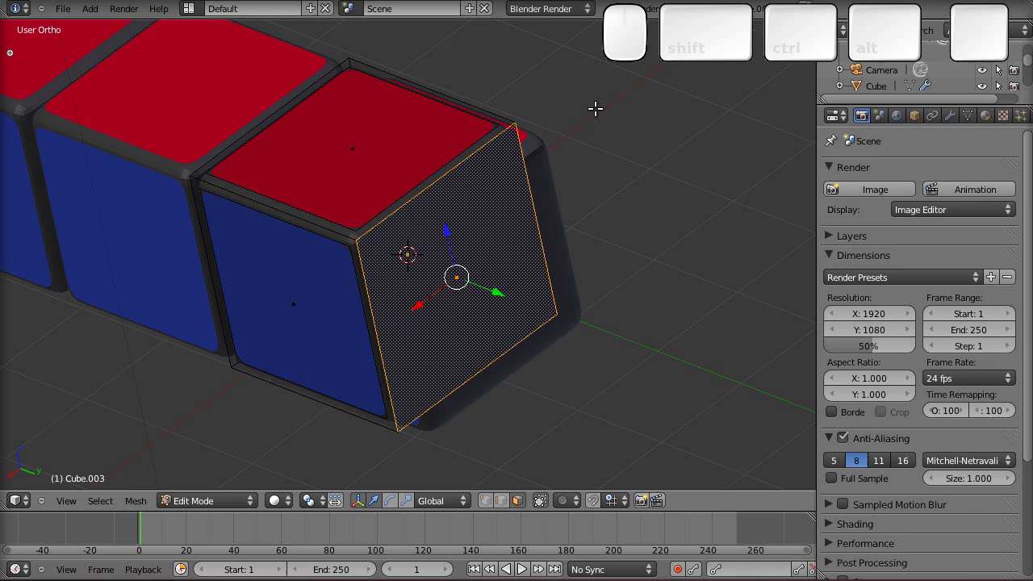
{"action": "key", "text": "s"}
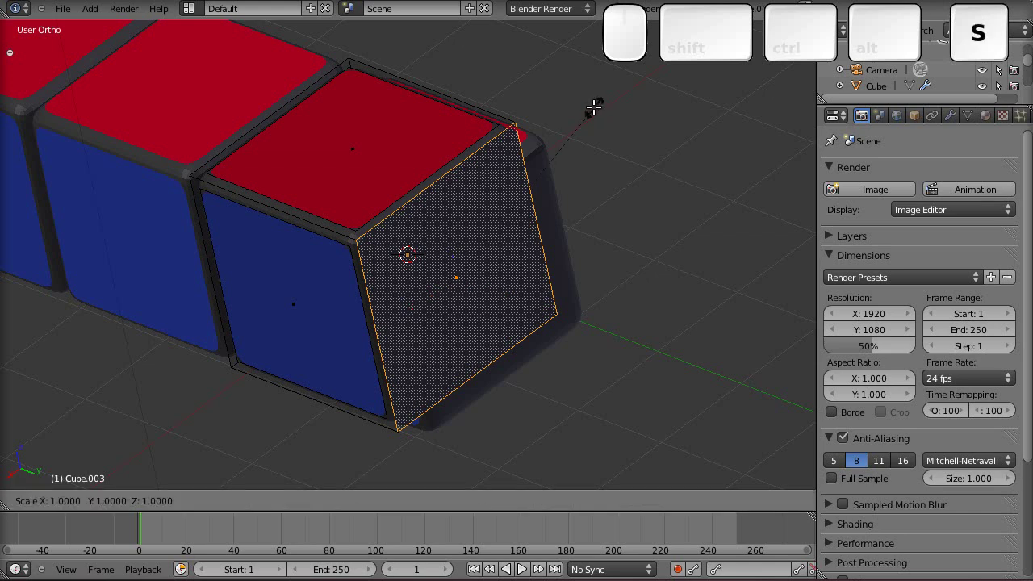
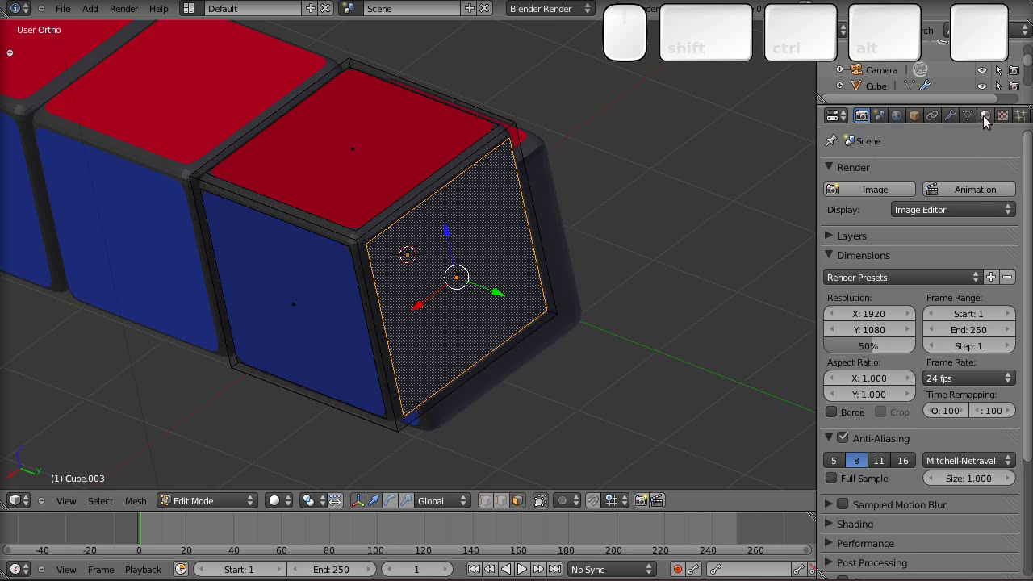
In Material properties, copy the green material and rename the copy 'yellow'
{"action": "left_click", "coordinate": [989, 121]}
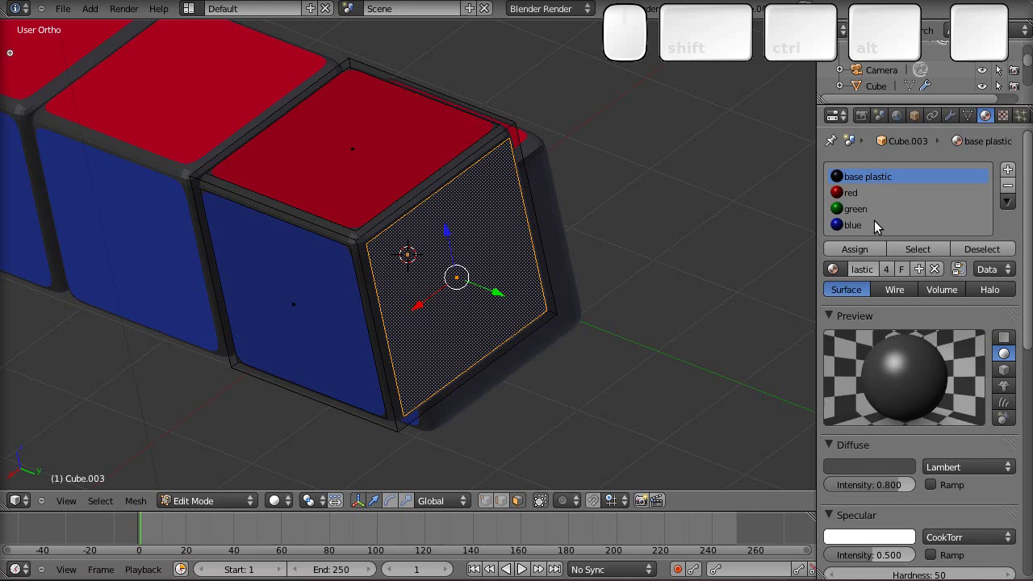
{"action": "left_click", "coordinate": [879, 212]}
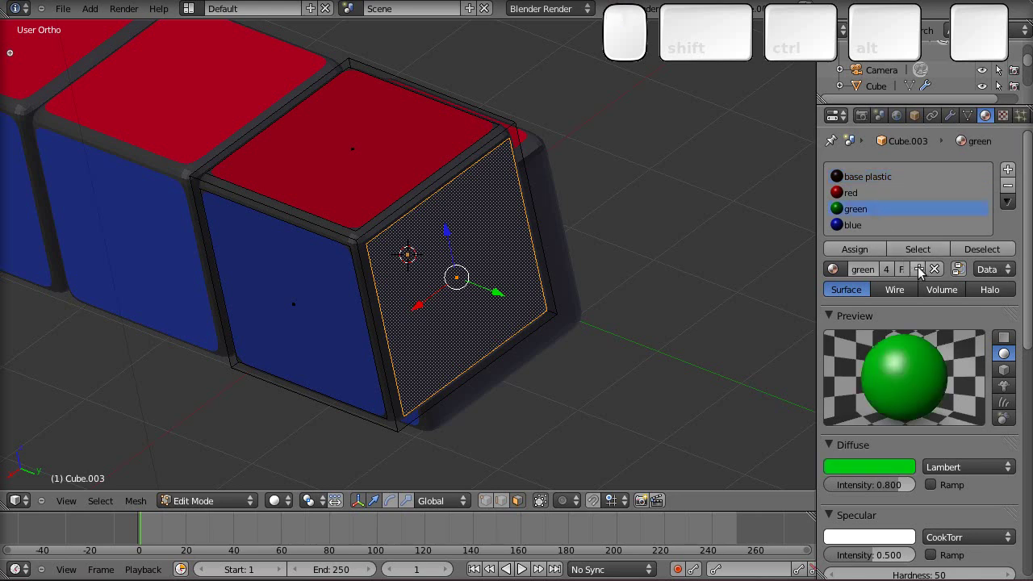
{"action": "left_click", "coordinate": [924, 271]}
{"action": "left_click", "coordinate": [886, 273]}
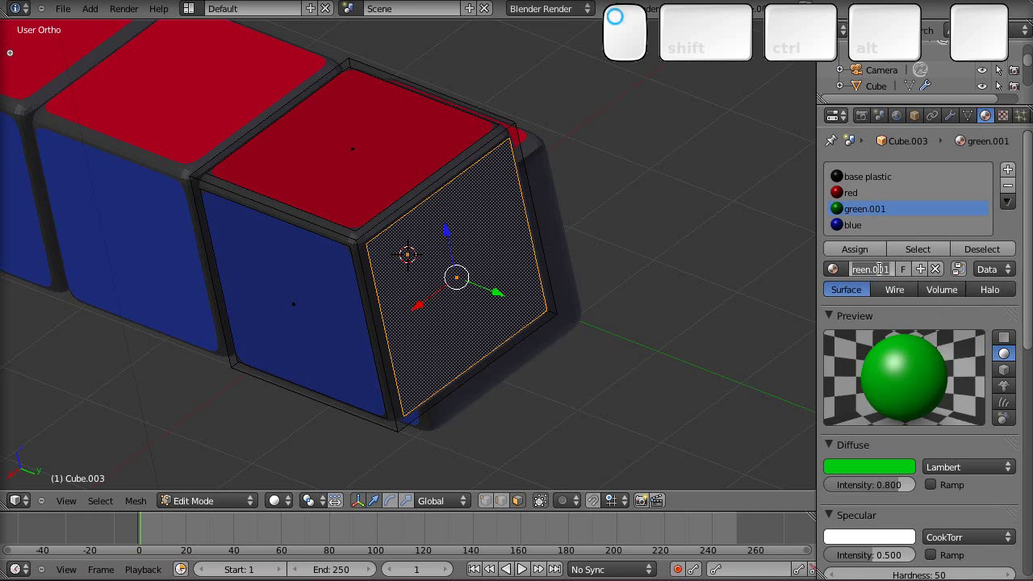
{"action": "key", "text": "y"}
{"action": "key", "text": "e"}
{"action": "key", "text": "l"}
{"action": "key", "text": "o"}
{"action": "key", "text": "w"}
{"action": "key", "text": "Return"}
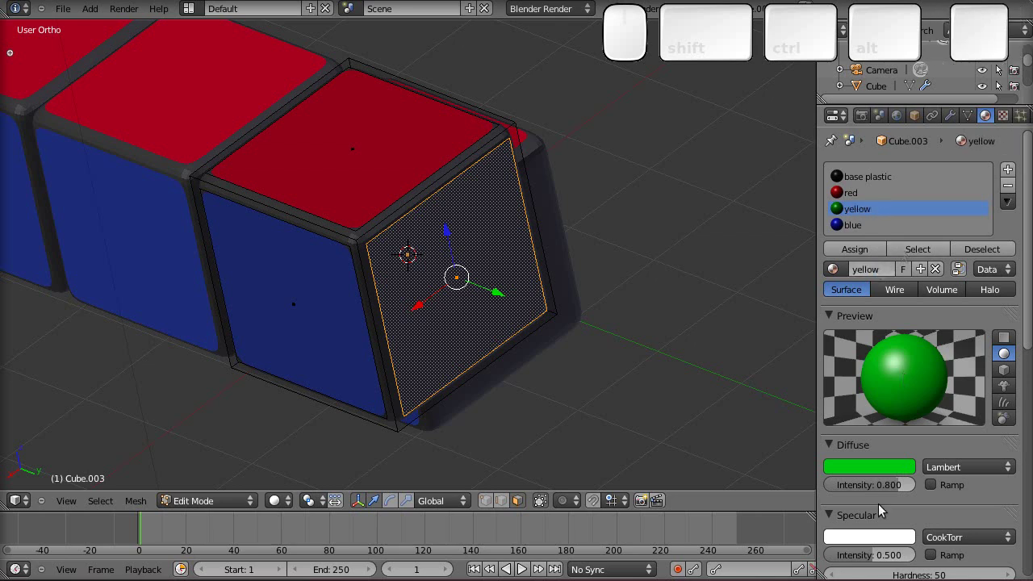
Set the yellow material's diffuse colour to yellow and assign it to the selected end face
{"action": "left_click", "coordinate": [883, 472]}
{"action": "left_click", "coordinate": [790, 343]}
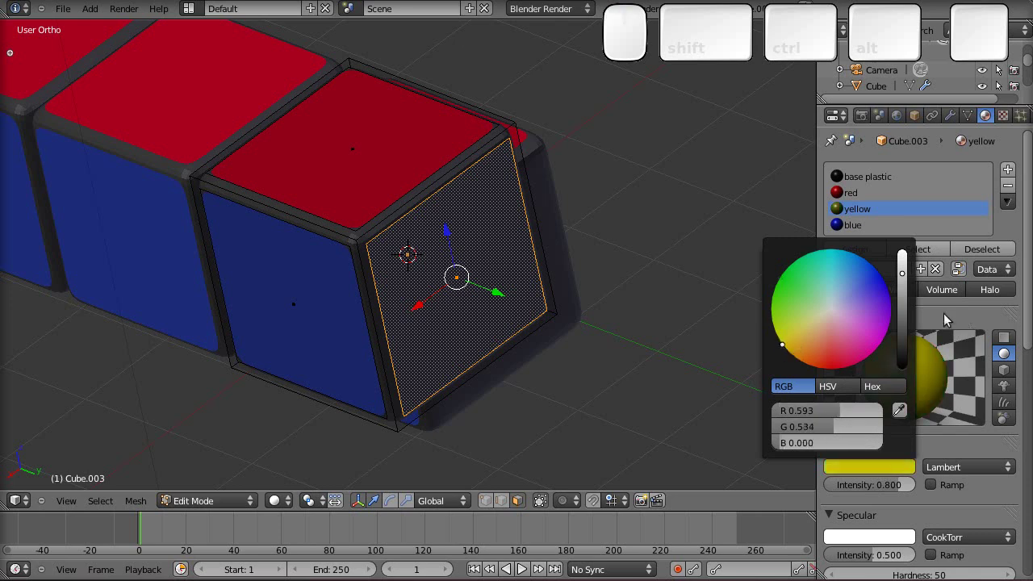
{"action": "left_click", "coordinate": [950, 318]}
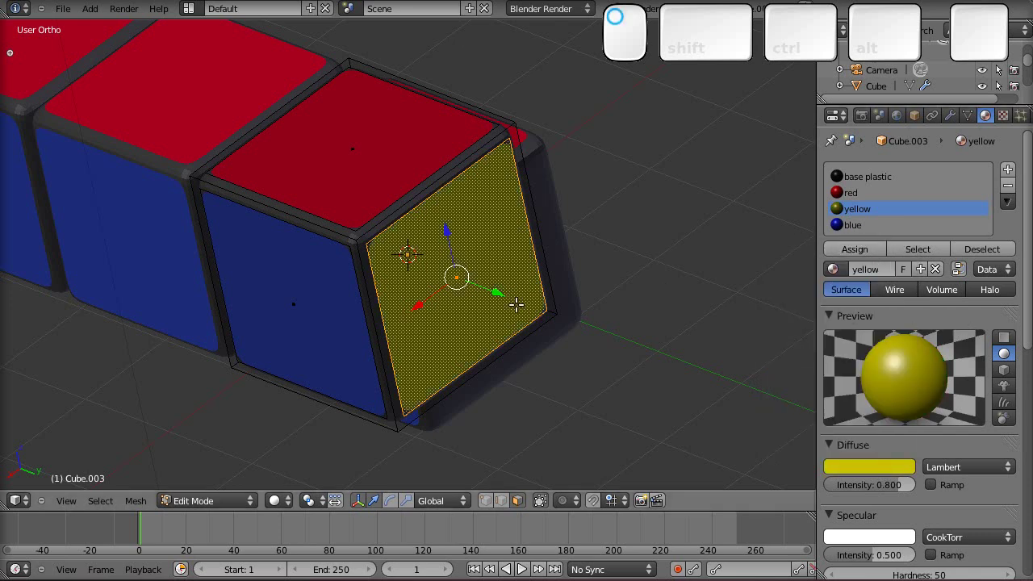
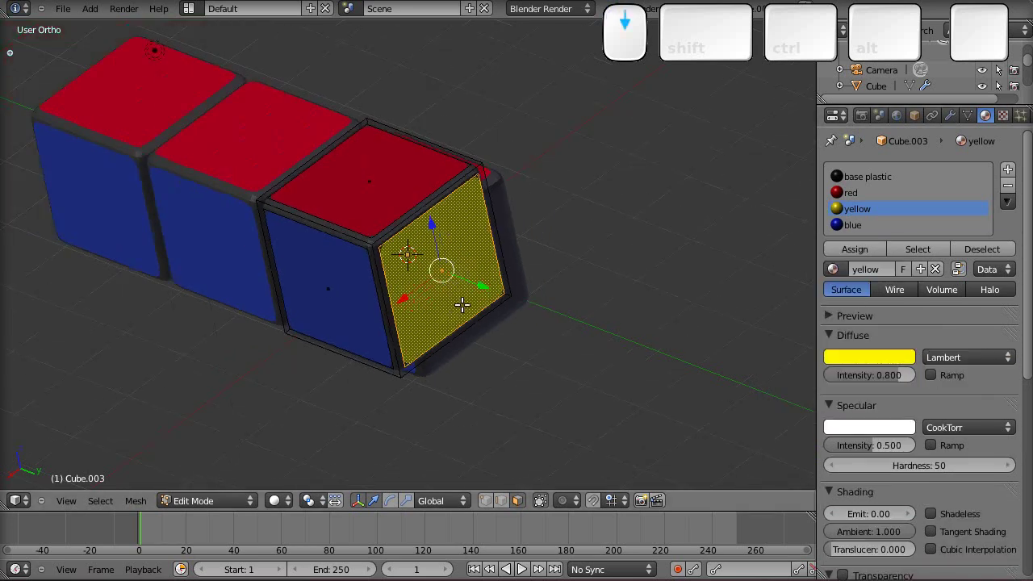
Return to object mode, orbit to the yellow side and render the current frame with F12
{"action": "key", "text": "Tab"}
{"action": "scroll", "scroll_direction": "down", "scroll_amount": 3}
{"action": "left_click_drag", "start_coordinate": [329, 332], "coordinate": [463, 393]}
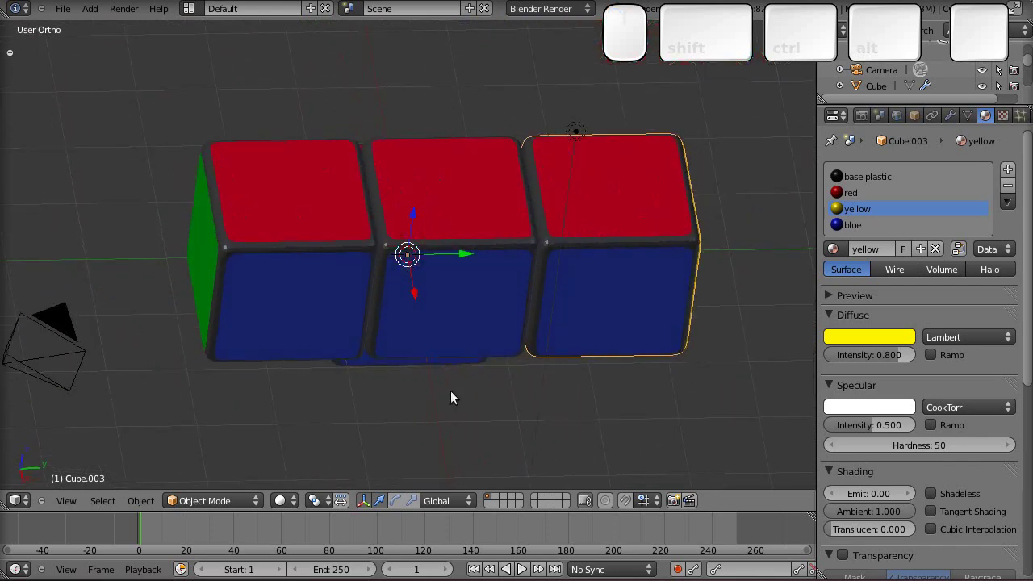
{"action": "left_click", "coordinate": [445, 398]}
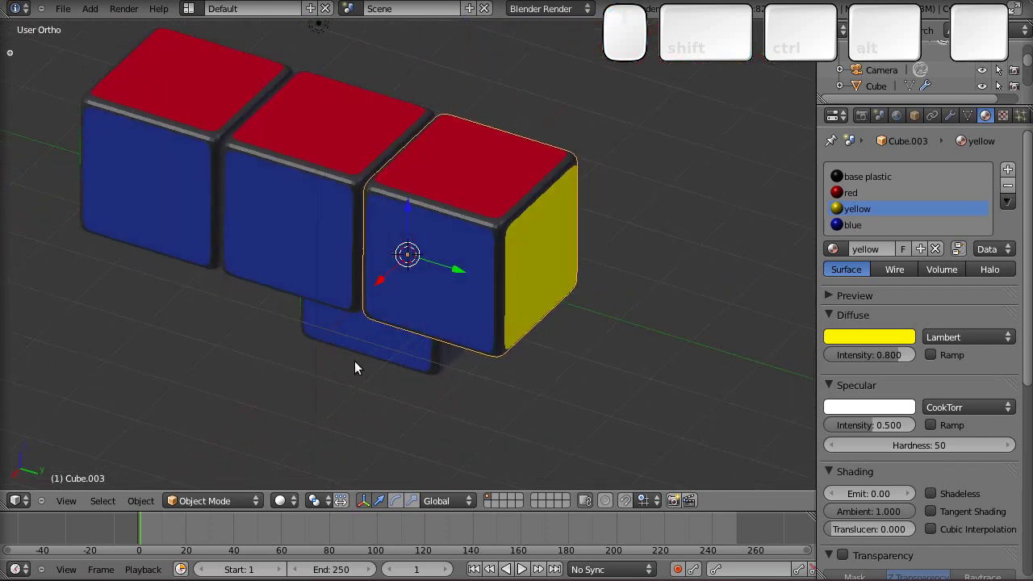
{"action": "key", "text": "F12"}
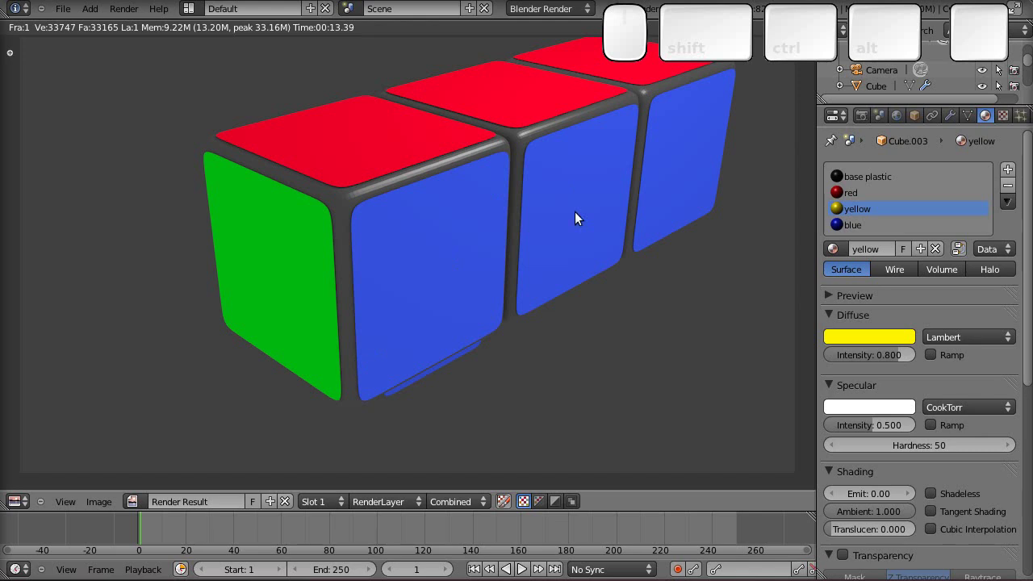
Drag the base plastic material's diffuse colour down to near black and re-render to check it
{"action": "key", "text": "Escape"}
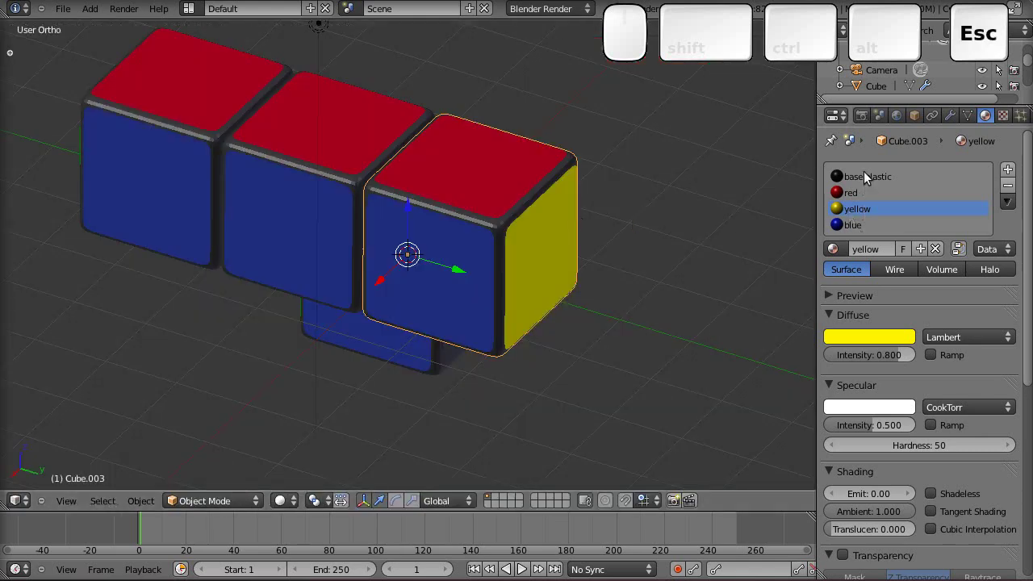
{"action": "left_click", "coordinate": [867, 178]}
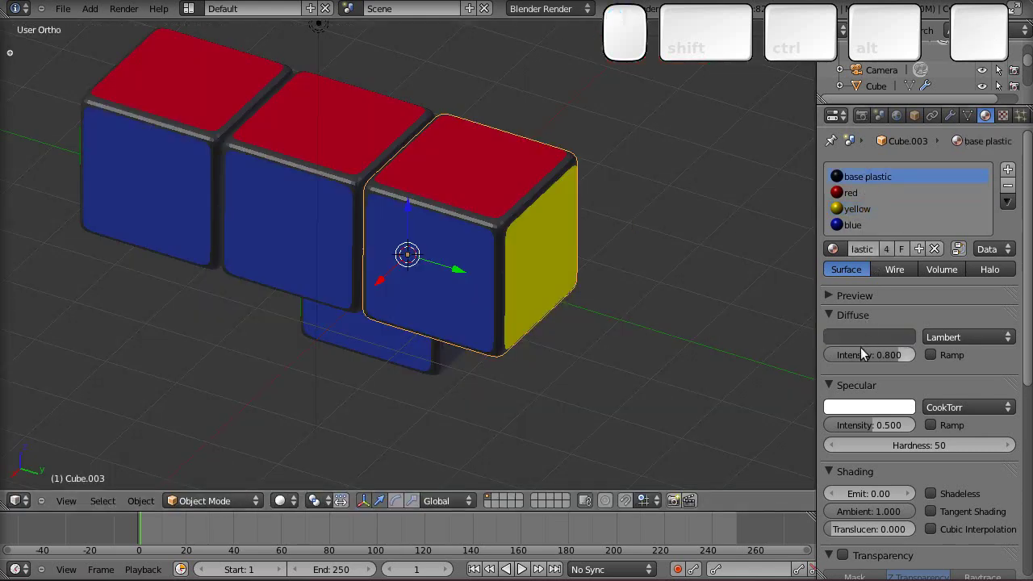
{"action": "left_click", "coordinate": [866, 334]}
{"action": "left_click_drag", "start_coordinate": [906, 209], "coordinate": [673, 315]}
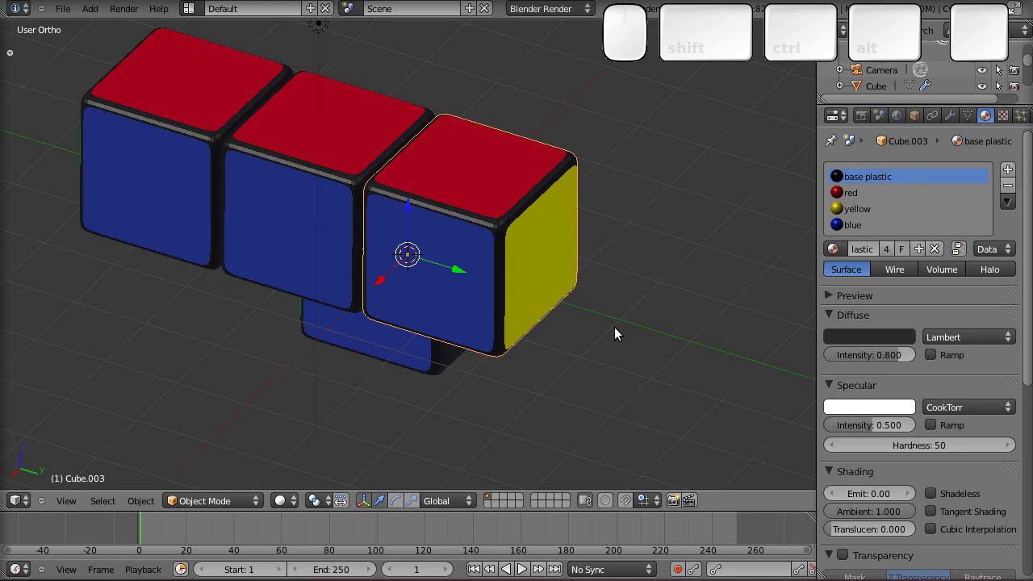
{"action": "key", "text": "F12"}
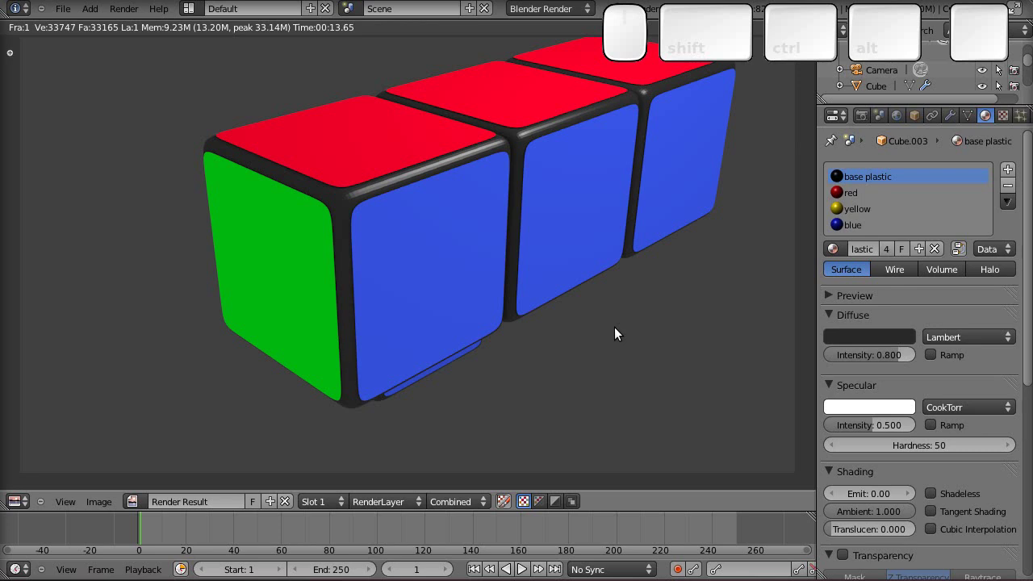
{"action": "key", "text": "Escape"}
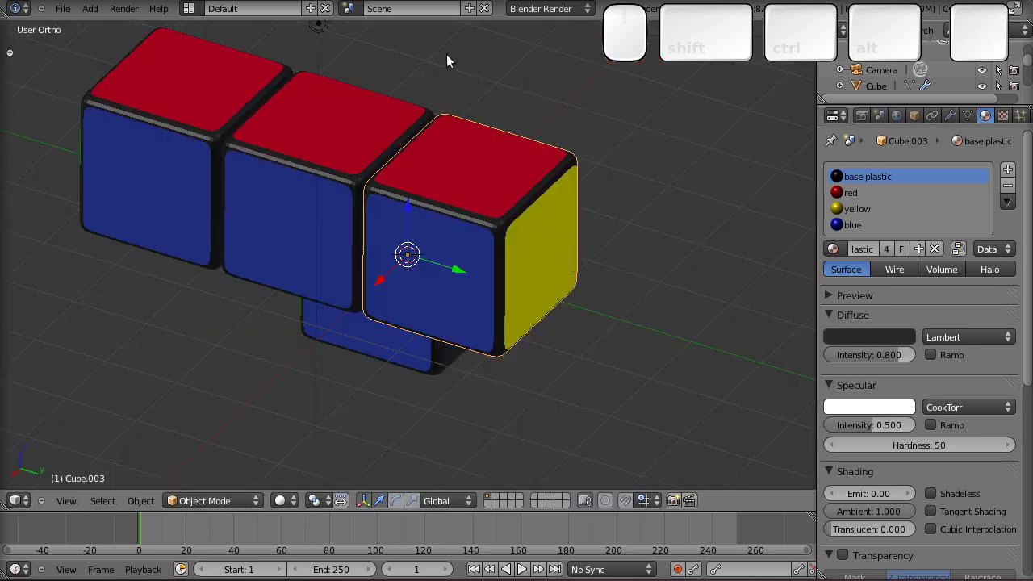
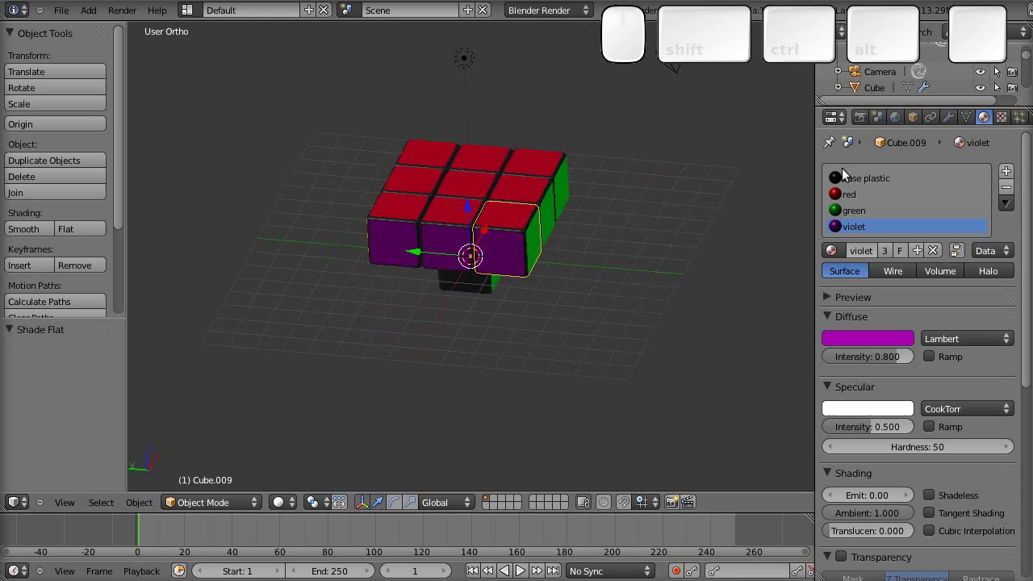
Render the nine-piece layer from the Render properties' Render Image button and return to the scene
{"action": "left_click", "coordinate": [866, 124]}
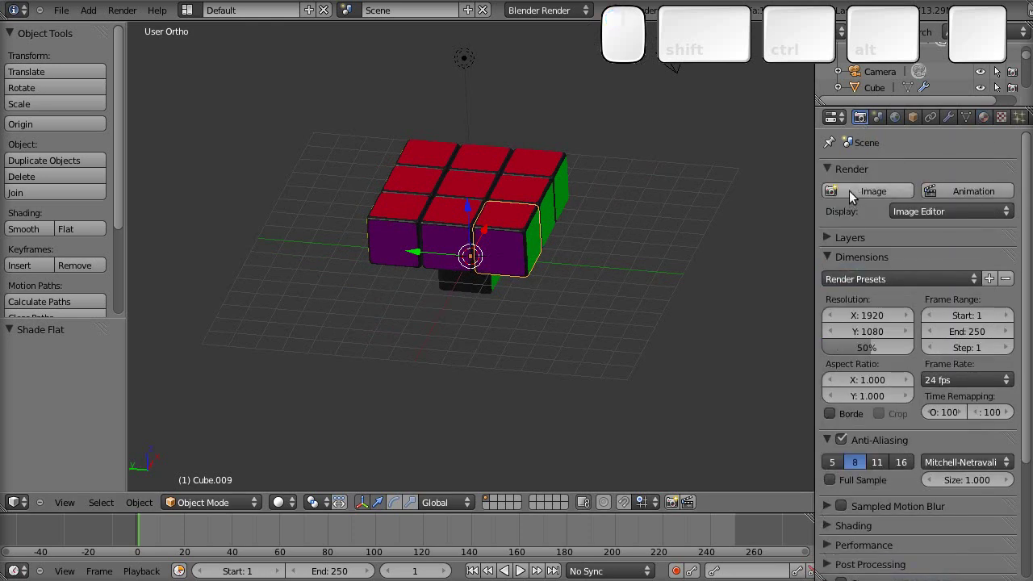
{"action": "left_click", "coordinate": [856, 196]}
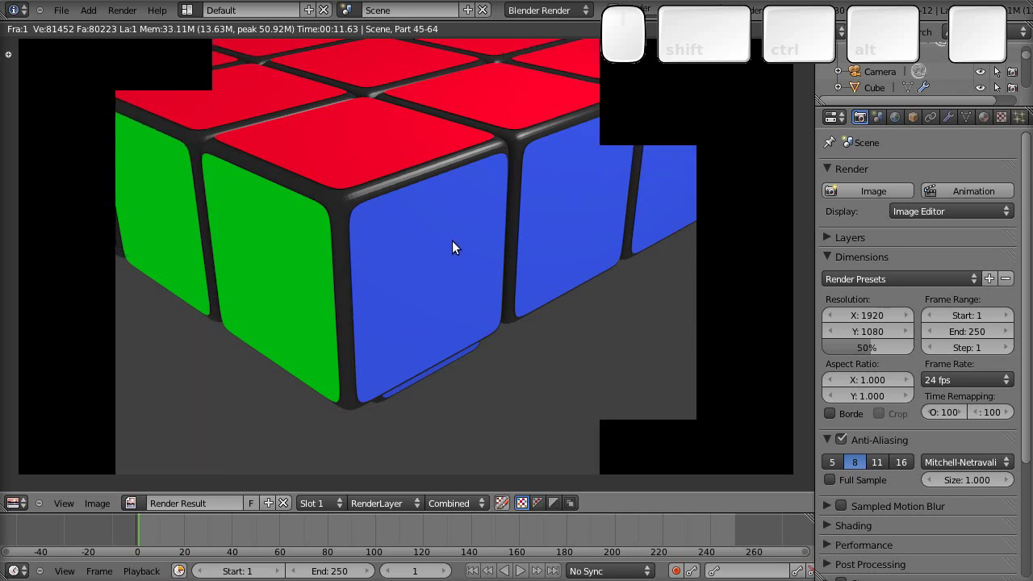
{"action": "key", "text": "Escape"}
{"action": "key", "text": "Escape"}
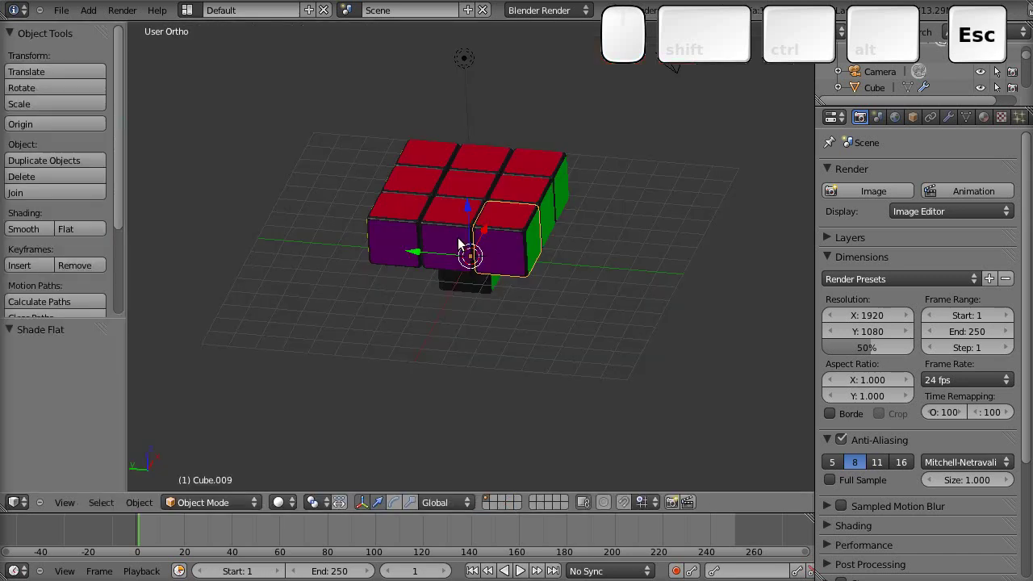
Reopen the last render and switch the render view to the empty Slot 2
{"action": "key", "text": "F11"}
{"action": "left_click", "coordinate": [319, 510]}
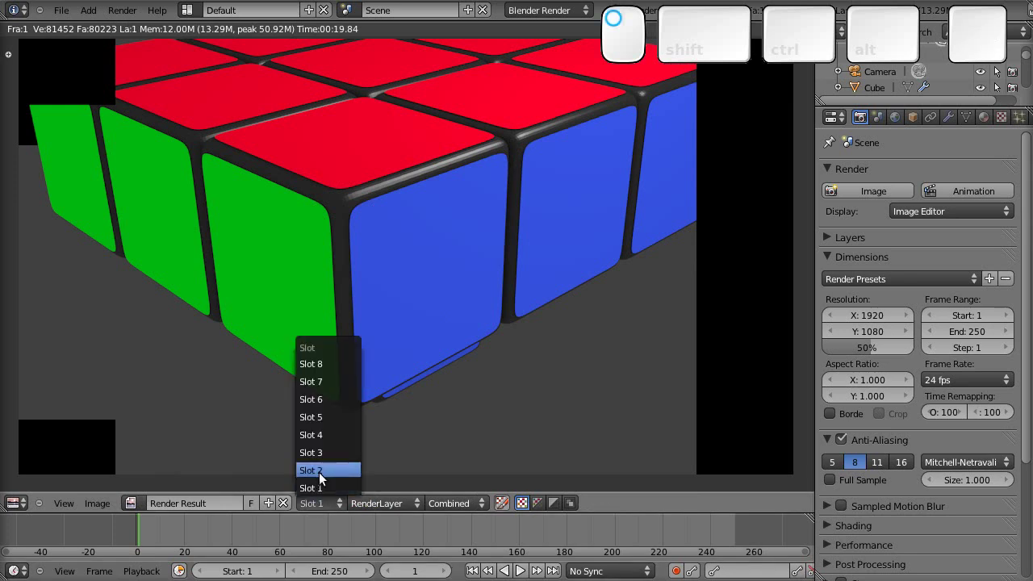
{"action": "left_click", "coordinate": [325, 476]}
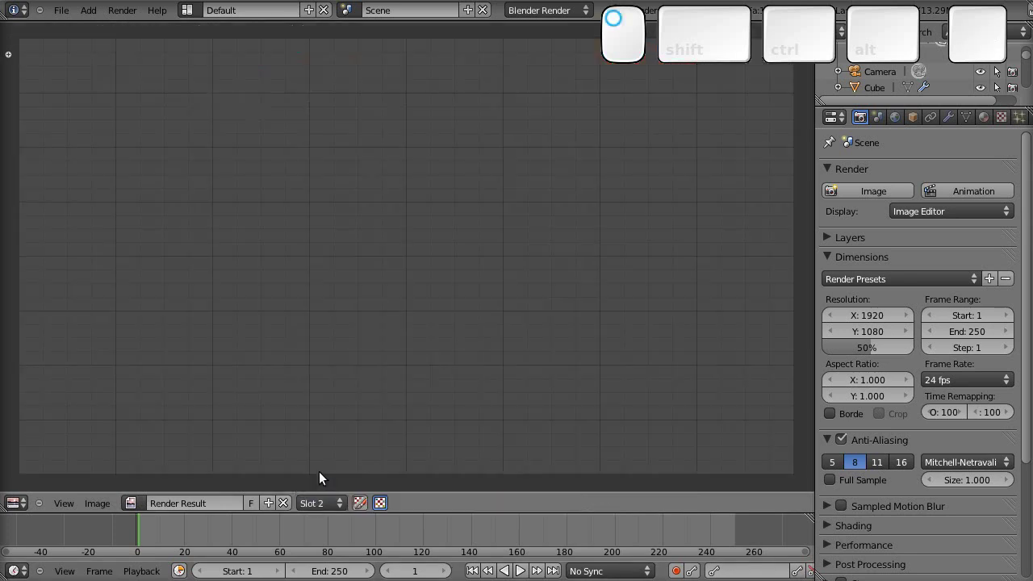
{"action": "key", "text": "Escape"}
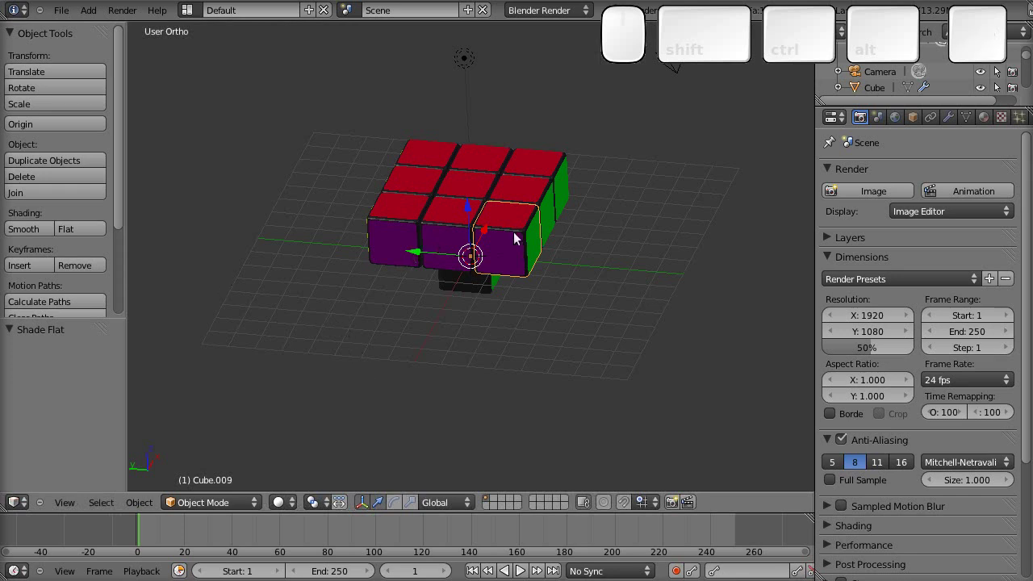
Select front-row and corner cube pieces while orbiting to inspect the nine-piece layer
{"action": "left_click_drag", "start_coordinate": [49, 228], "coordinate": [44, 231]}
{"action": "left_click_drag", "start_coordinate": [440, 233], "coordinate": [44, 232]}
{"action": "left_click", "coordinate": [45, 232]}
{"action": "left_click_drag", "start_coordinate": [416, 228], "coordinate": [356, 219]}
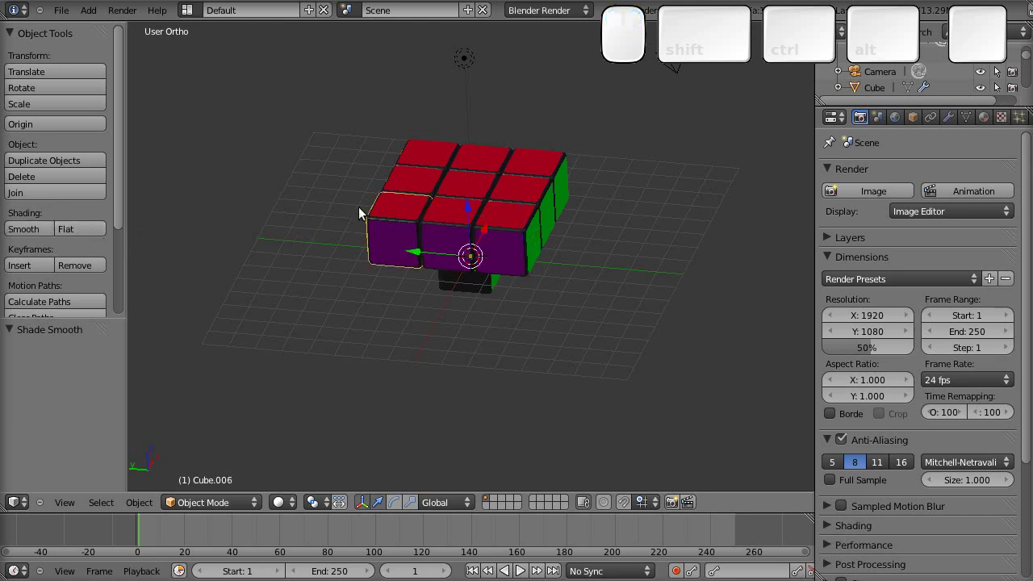
{"action": "scroll", "scroll_direction": "up", "scroll_amount": 3}
{"action": "left_click", "coordinate": [45, 232]}
{"action": "left_click_drag", "start_coordinate": [548, 185], "coordinate": [515, 400]}
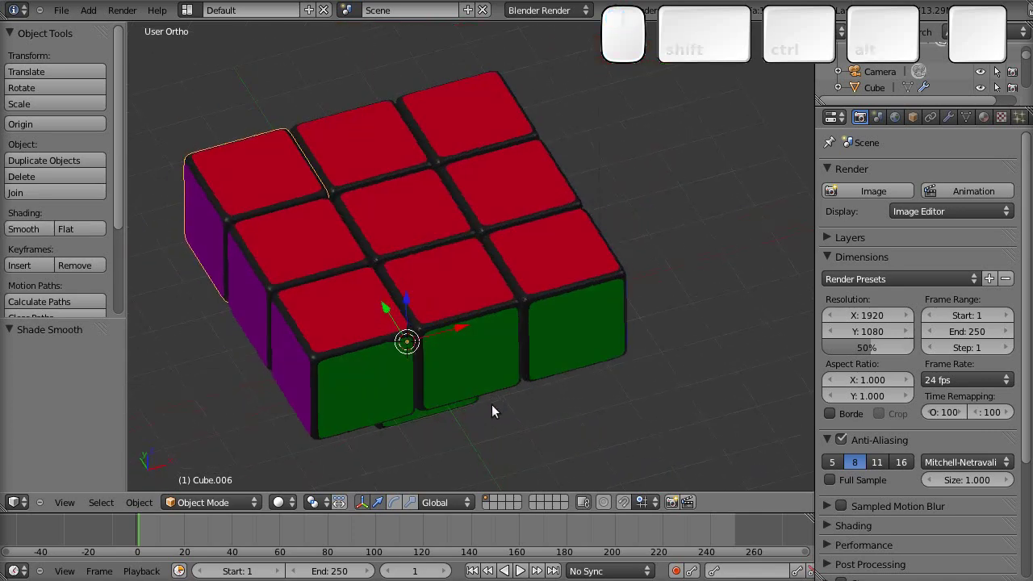
{"action": "left_click_drag", "start_coordinate": [475, 325], "coordinate": [34, 231]}
{"action": "left_click", "coordinate": [33, 231]}
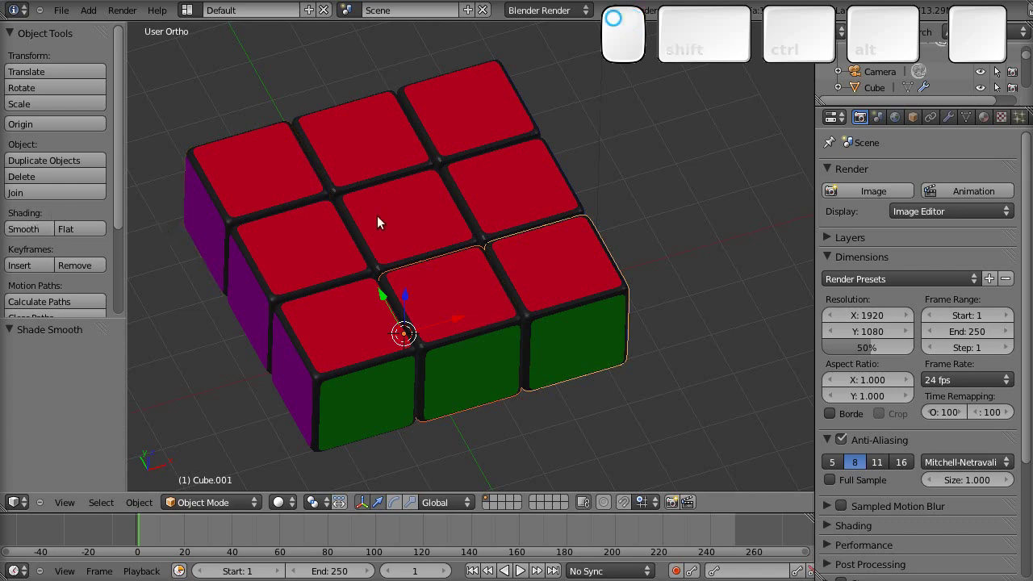
{"action": "left_click_drag", "start_coordinate": [415, 211], "coordinate": [391, 290]}
{"action": "left_click", "coordinate": [446, 402]}
{"action": "left_click_drag", "start_coordinate": [377, 350], "coordinate": [45, 235]}
{"action": "left_click", "coordinate": [45, 235]}
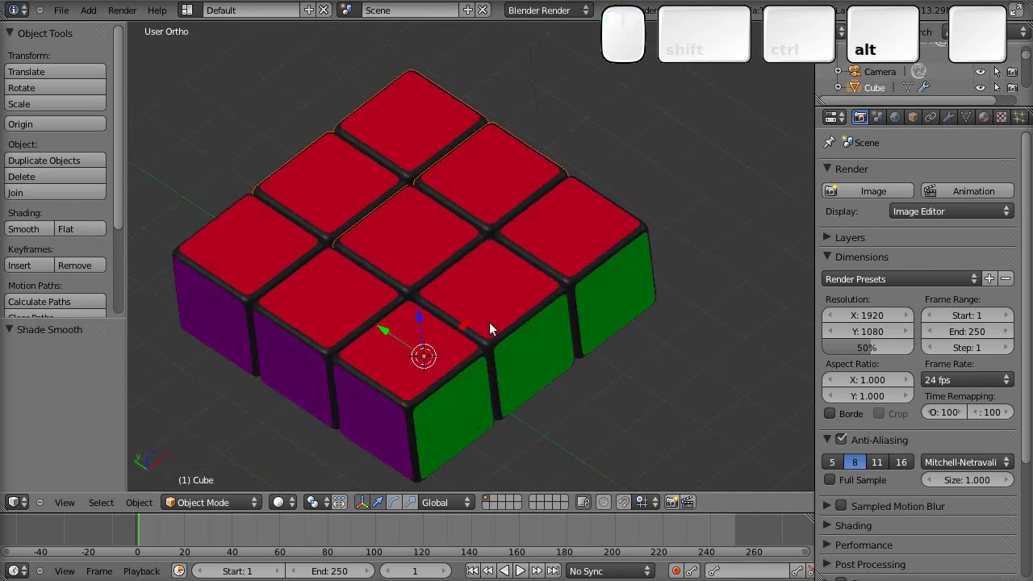
Render the layer into Slot 2 and toggle between slots to compare it with the first render
{"action": "key", "text": "F12"}
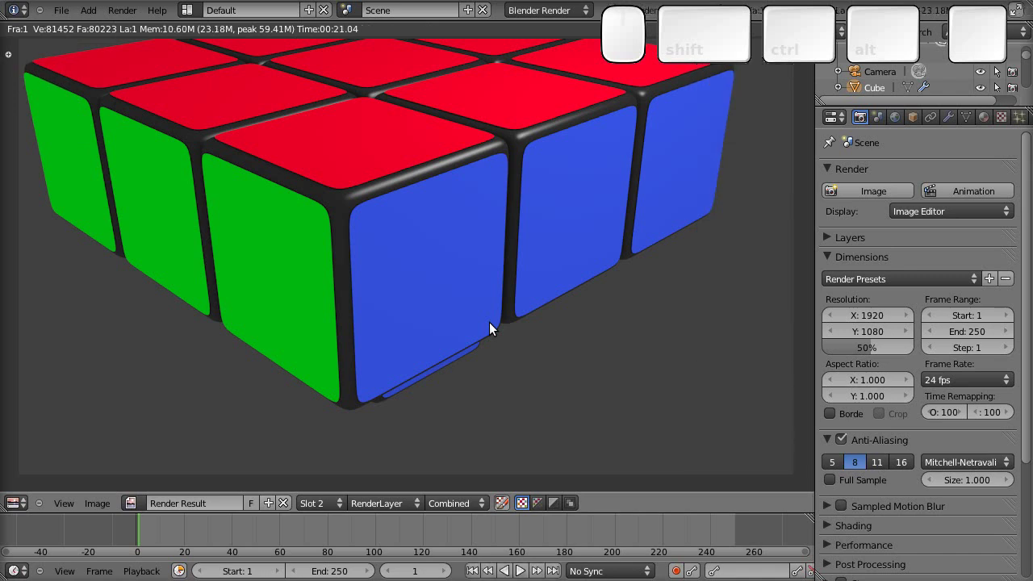
{"action": "left_click_drag", "start_coordinate": [331, 506], "coordinate": [331, 490]}
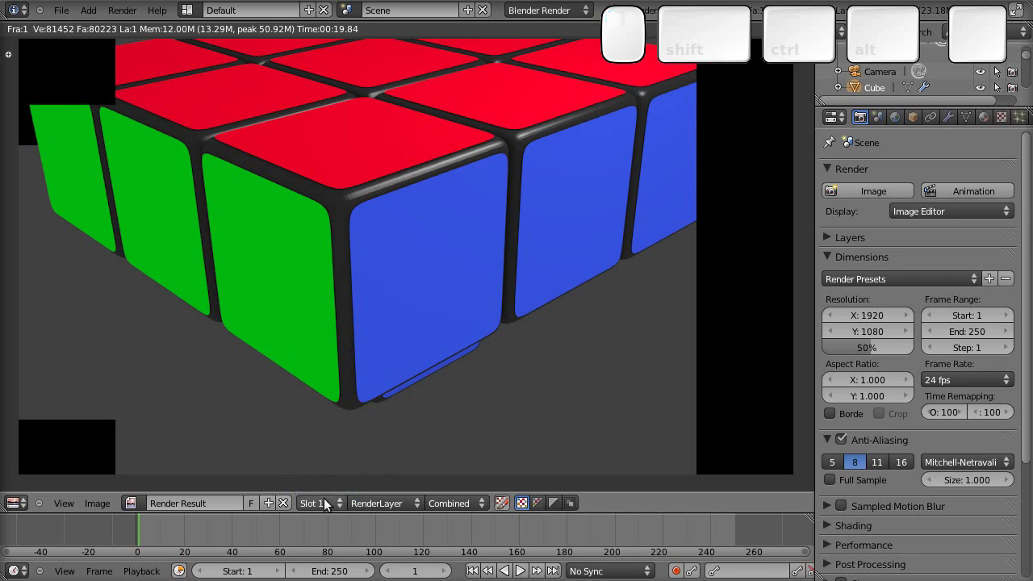
{"action": "left_click_drag", "start_coordinate": [331, 507], "coordinate": [329, 480]}
{"action": "left_click_drag", "start_coordinate": [326, 506], "coordinate": [327, 491]}
{"action": "left_click_drag", "start_coordinate": [327, 510], "coordinate": [454, 399]}
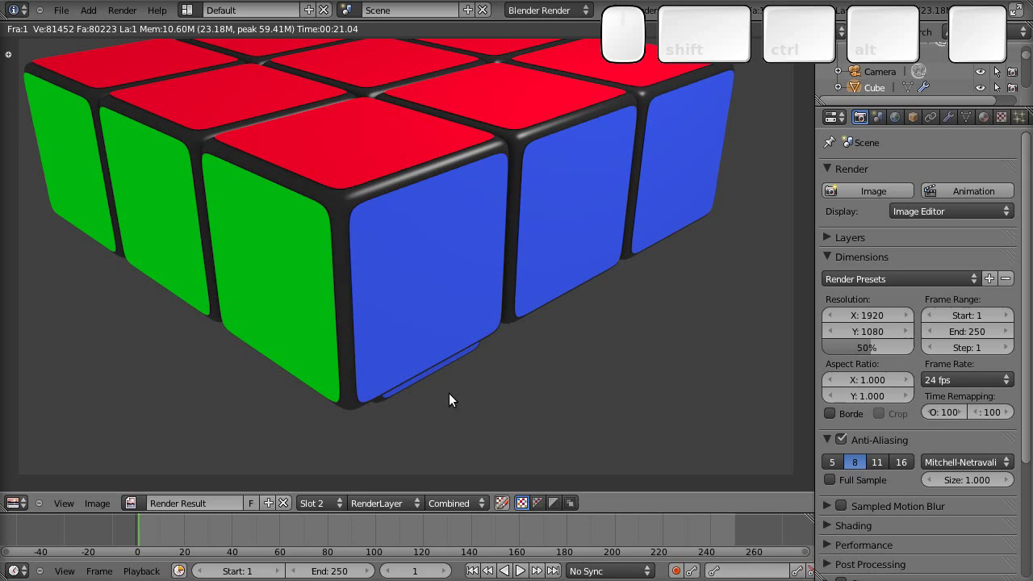
{"action": "key", "text": "Escape"}
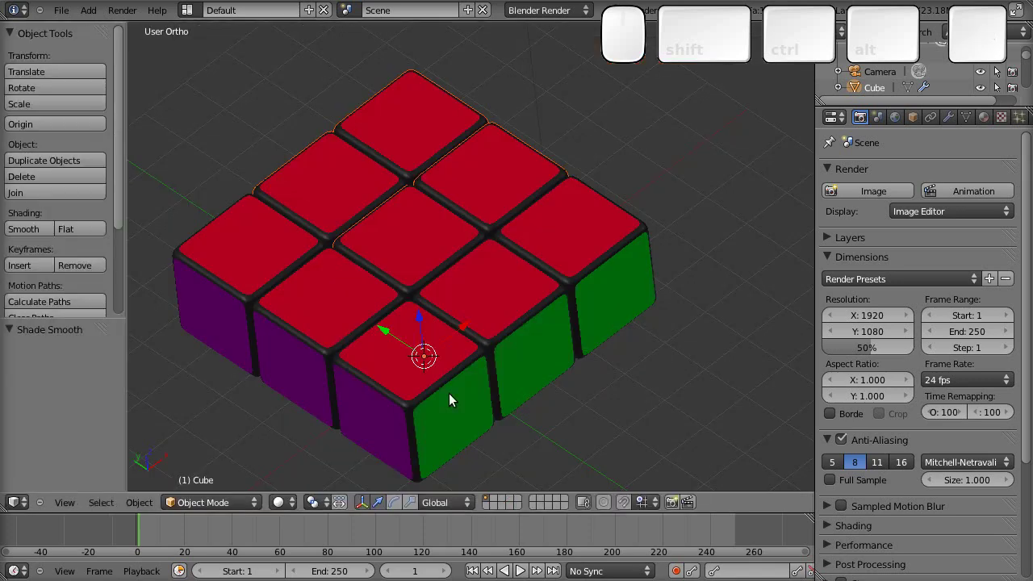
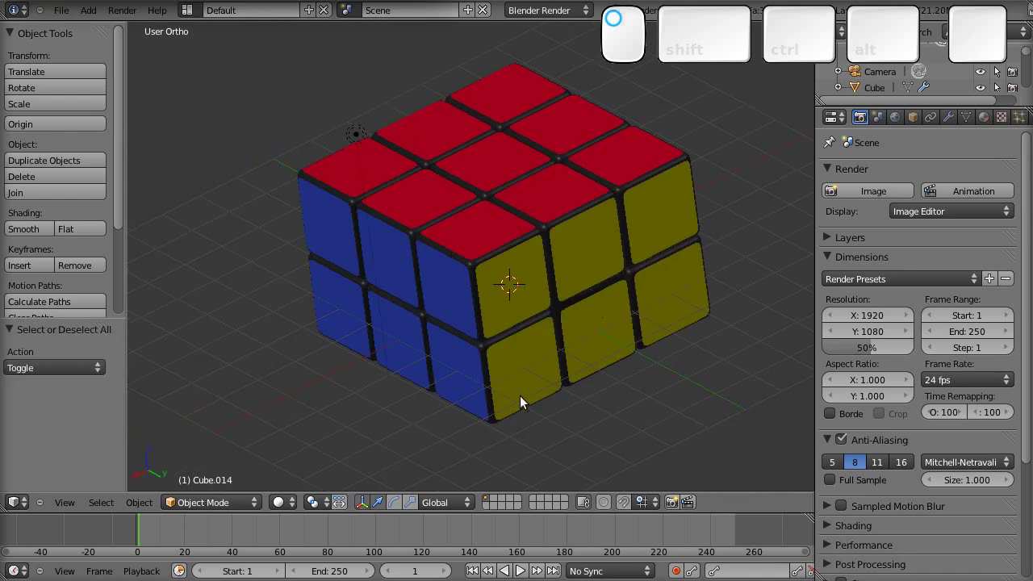
Duplicate the corner cubie's sticker face in edit mode and scale the copy down to 0.9
{"action": "left_click_drag", "start_coordinate": [521, 375], "coordinate": [521, 377]}
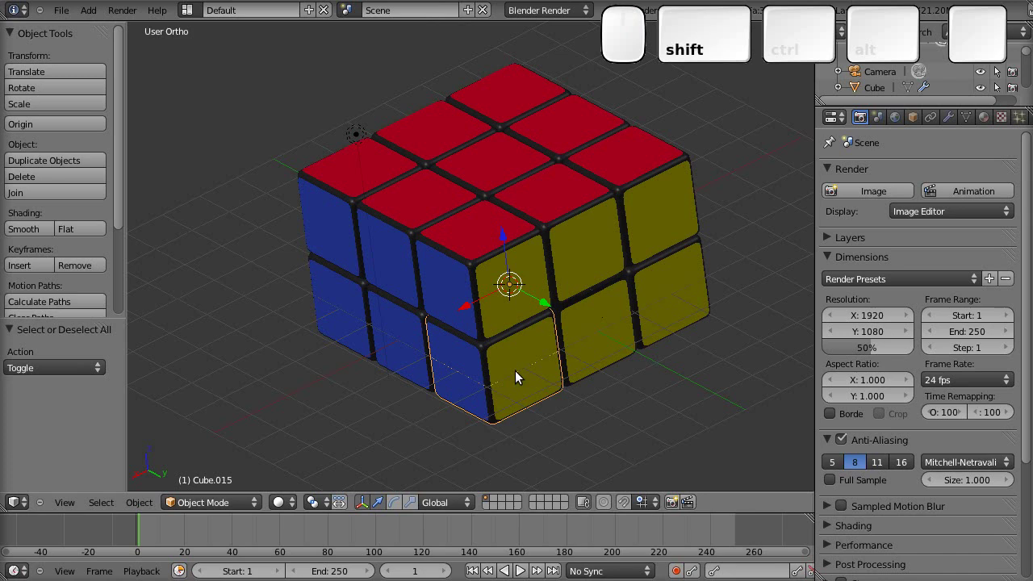
{"action": "key", "text": "shift+d"}
{"action": "key", "text": "Return"}
{"action": "key", "text": "Tab"}
{"action": "key", "text": "a"}
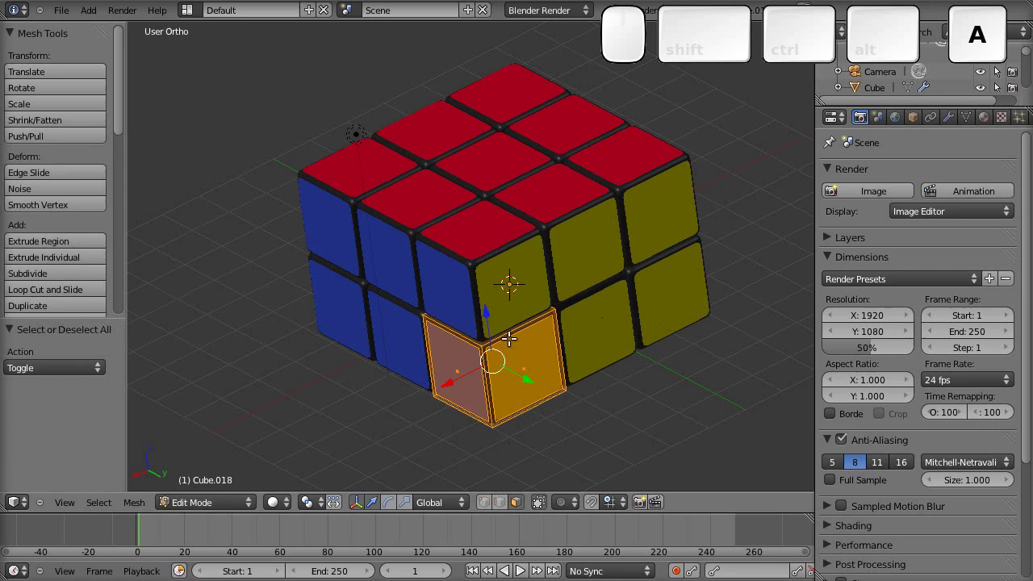
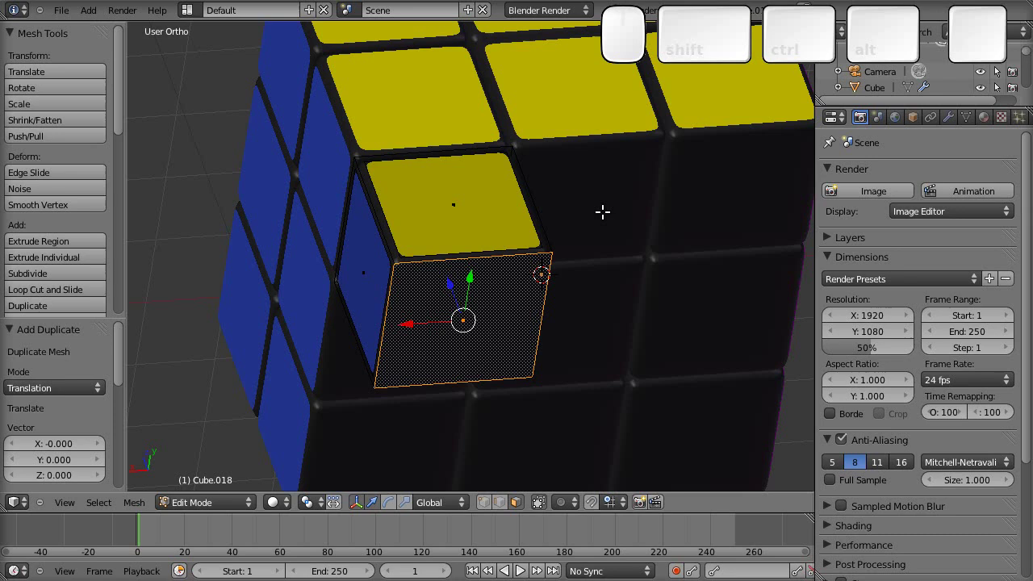
{"action": "key", "text": "s"}
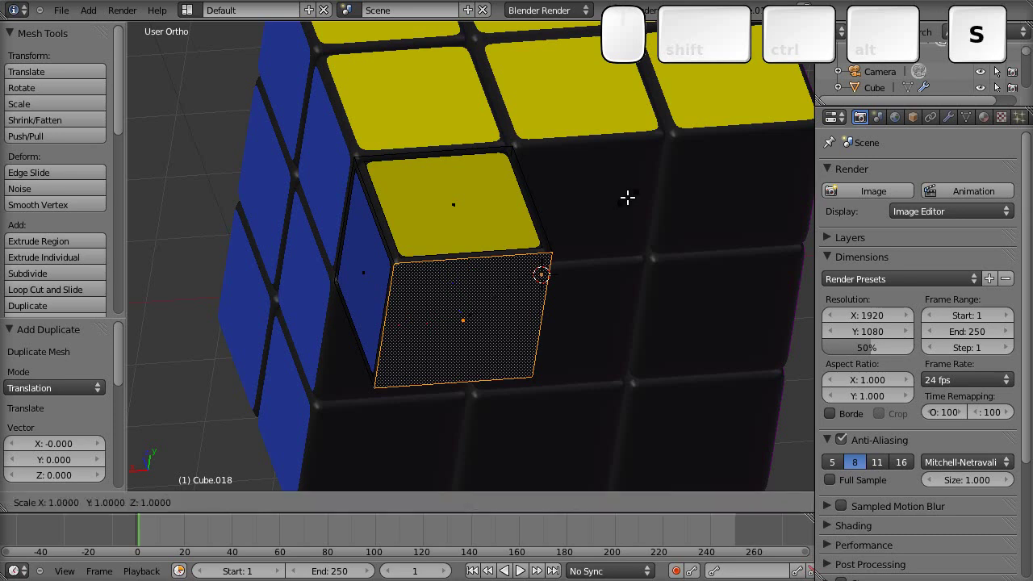
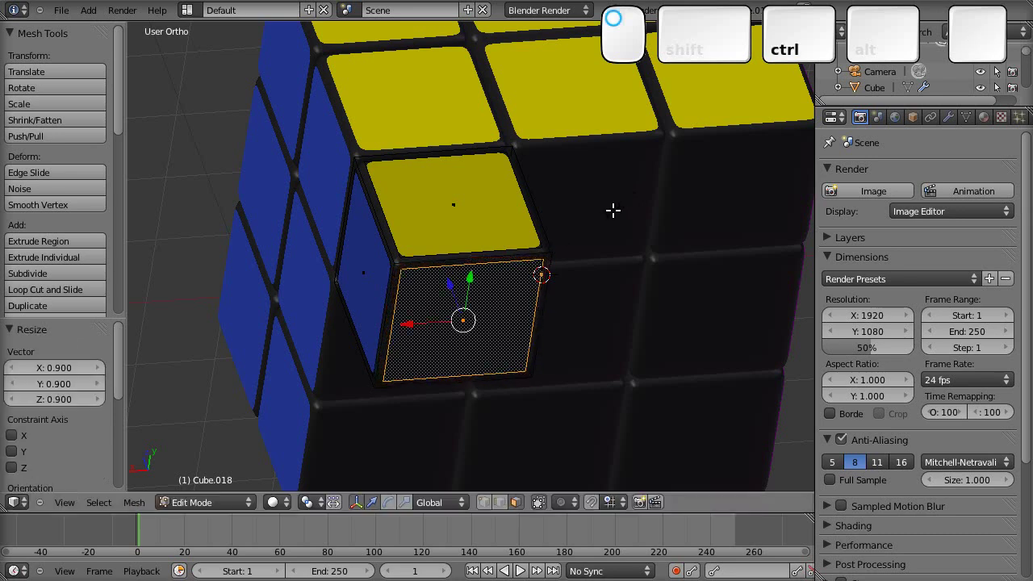
Create a new 'white' material with a white diffuse colour and assign it to the new face
{"action": "left_click", "coordinate": [987, 121]}
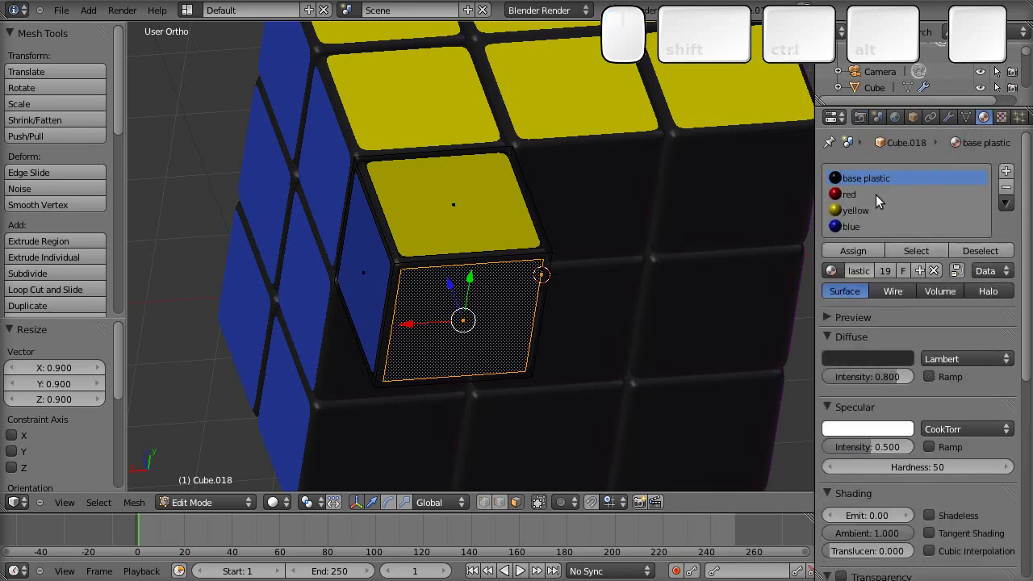
{"action": "left_click", "coordinate": [882, 200]}
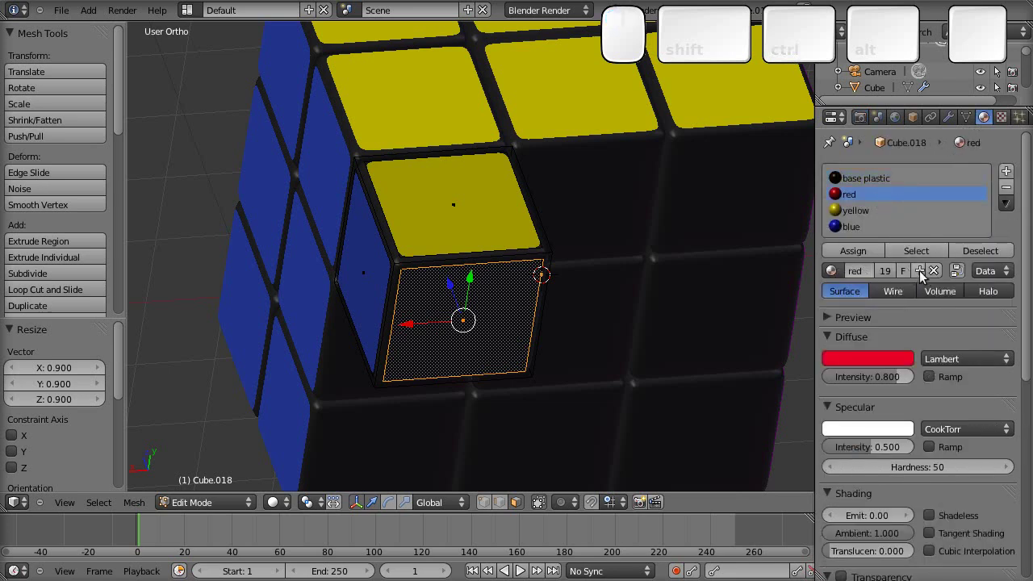
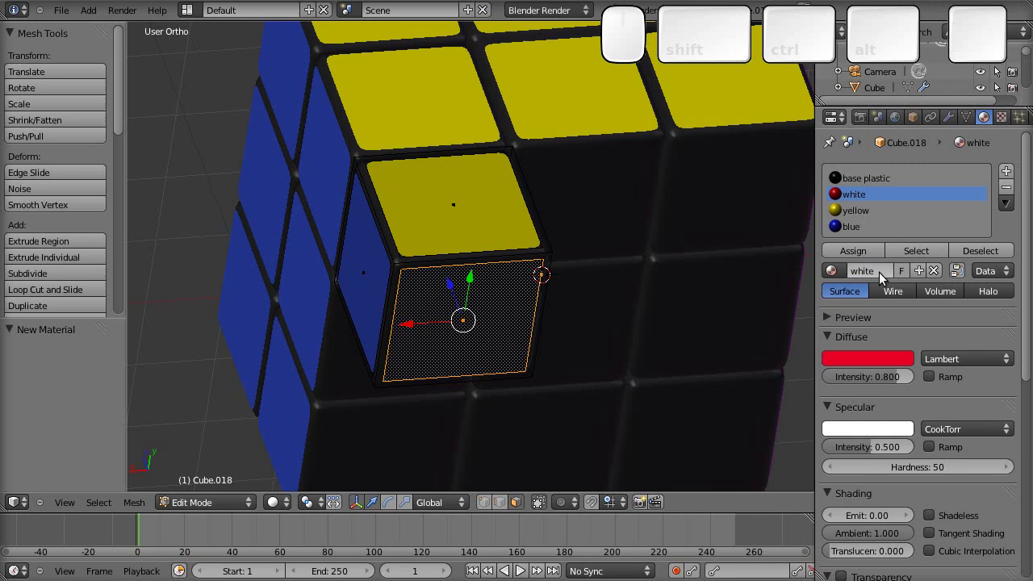
{"action": "left_click", "coordinate": [891, 364]}
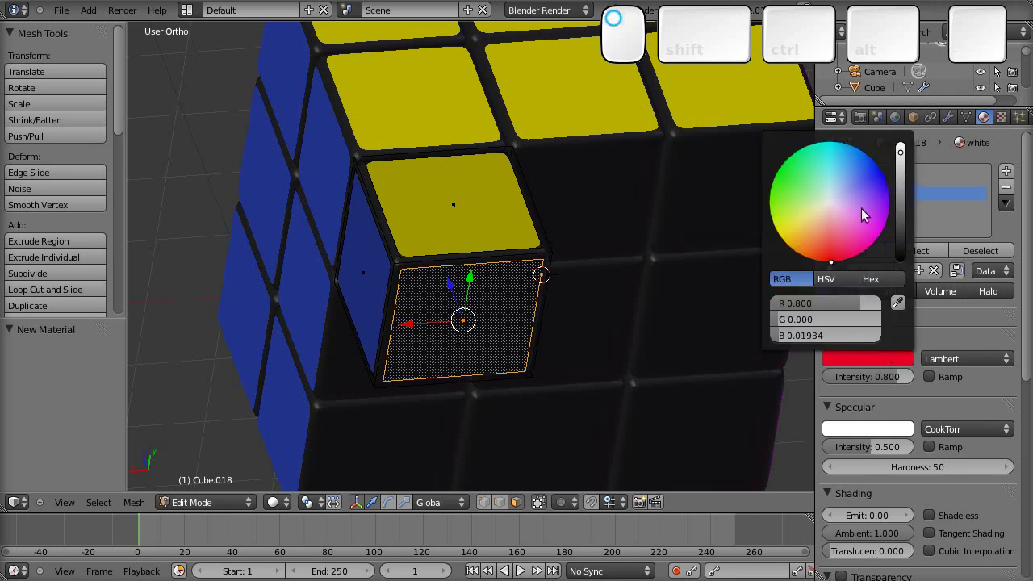
{"action": "left_click", "coordinate": [834, 203]}
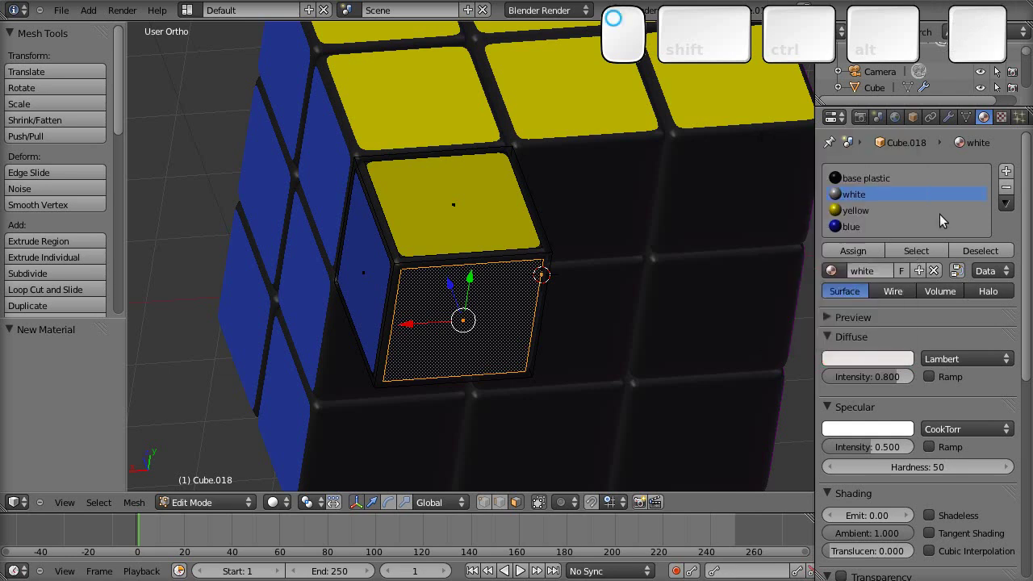
{"action": "left_click", "coordinate": [865, 365]}
{"action": "left_click_drag", "start_coordinate": [907, 150], "coordinate": [877, 264]}
{"action": "left_click", "coordinate": [870, 254]}
Return to object mode and orbit around the cubie to inspect the white sticker
{"action": "key", "text": "Tab"}
{"action": "left_click", "coordinate": [499, 395]}
{"action": "left_click_drag", "start_coordinate": [470, 333], "coordinate": [483, 407]}
{"action": "left_click", "coordinate": [483, 408]}
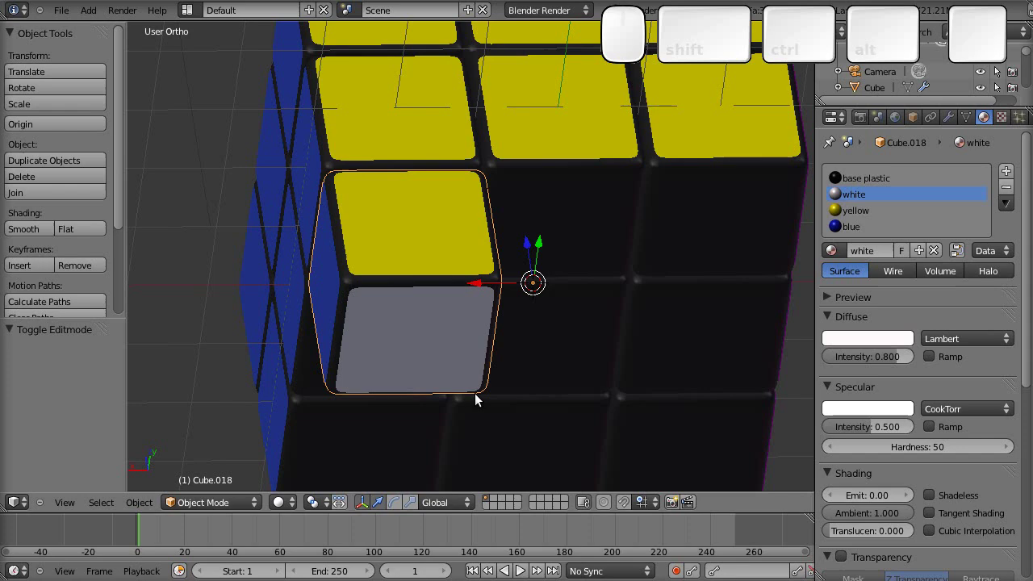
{"action": "left_click_drag", "start_coordinate": [476, 342], "coordinate": [440, 368]}
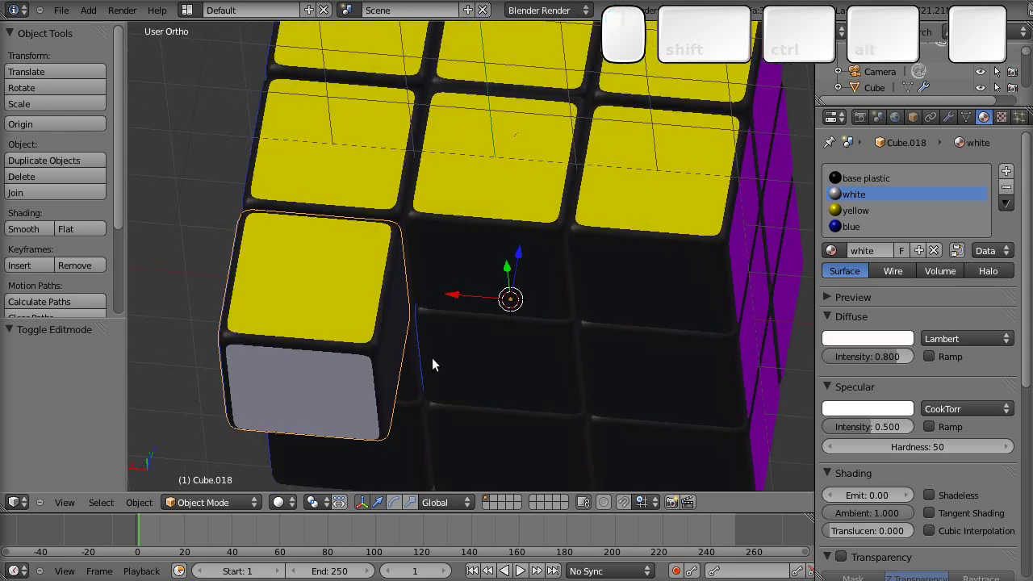
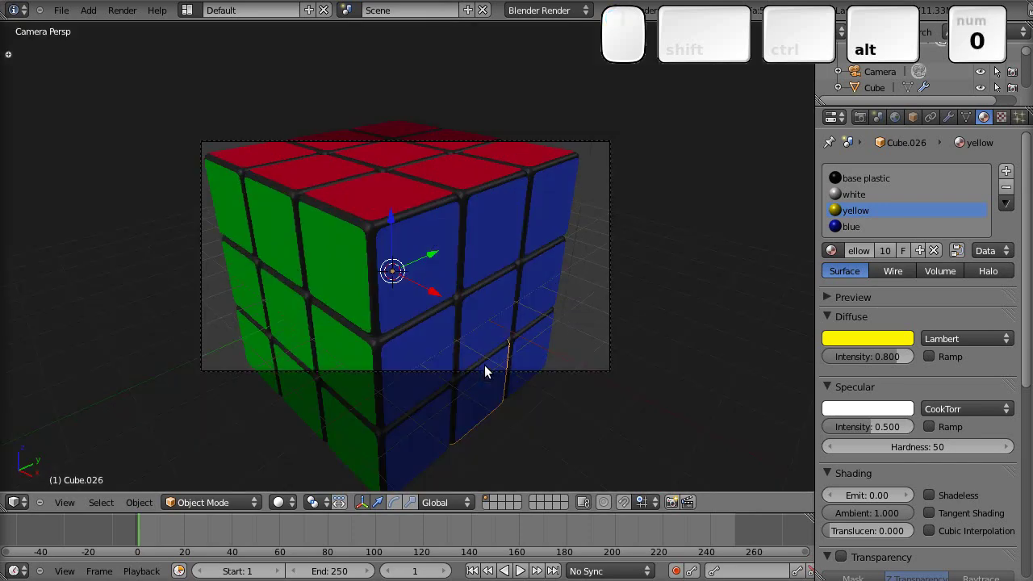
Pull the camera back so the full three-layer cube fits its frame, then look through it again
{"action": "key", "text": "KP_0"}
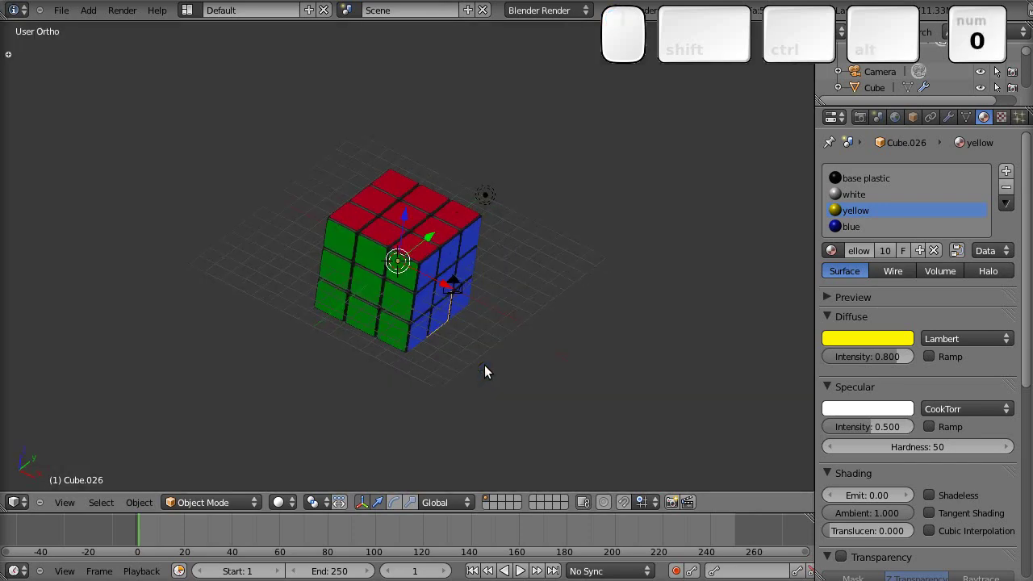
{"action": "left_click_drag", "start_coordinate": [475, 346], "coordinate": [307, 303]}
{"action": "left_click_drag", "start_coordinate": [314, 272], "coordinate": [308, 303]}
{"action": "scroll", "scroll_direction": "up", "scroll_amount": 3}
{"action": "left_click_drag", "start_coordinate": [454, 512], "coordinate": [175, 292]}
{"action": "left_click_drag", "start_coordinate": [169, 293], "coordinate": [122, 305]}
{"action": "key", "text": "KP_0"}
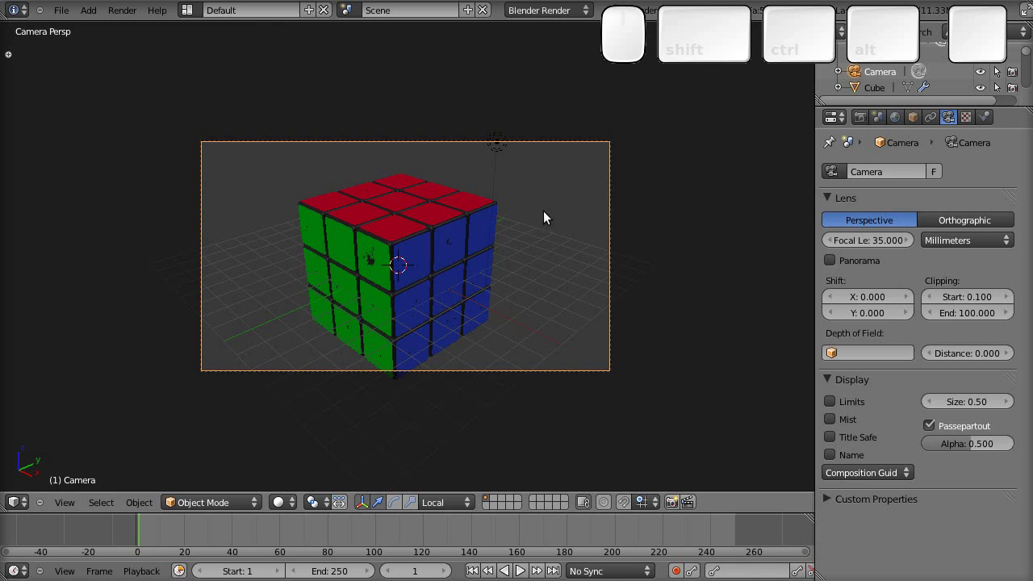
{"action": "key", "text": "g"}
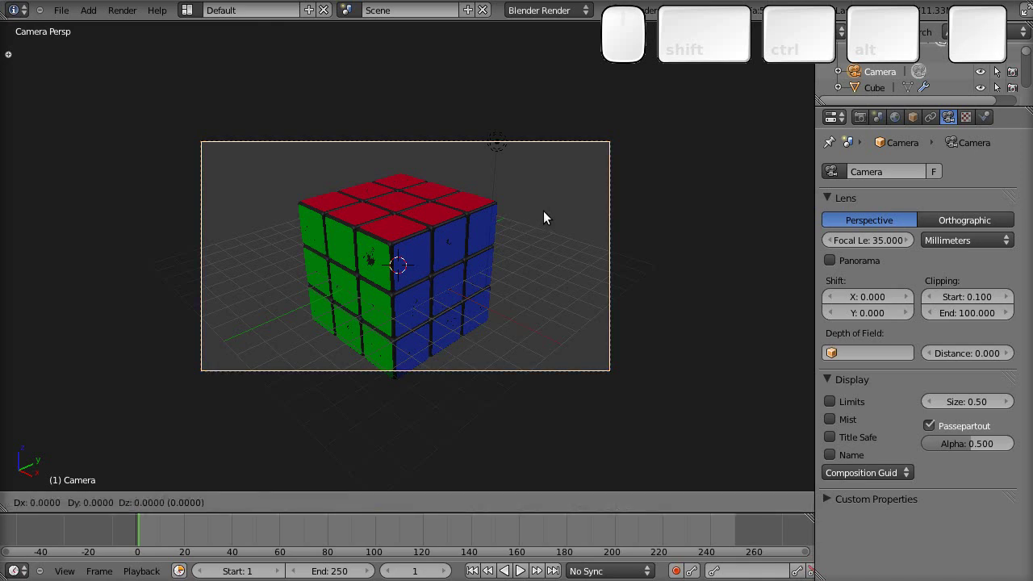
{"action": "key", "text": "z"}
{"action": "left_click", "coordinate": [541, 259]}
{"action": "key", "text": "KP_0"}
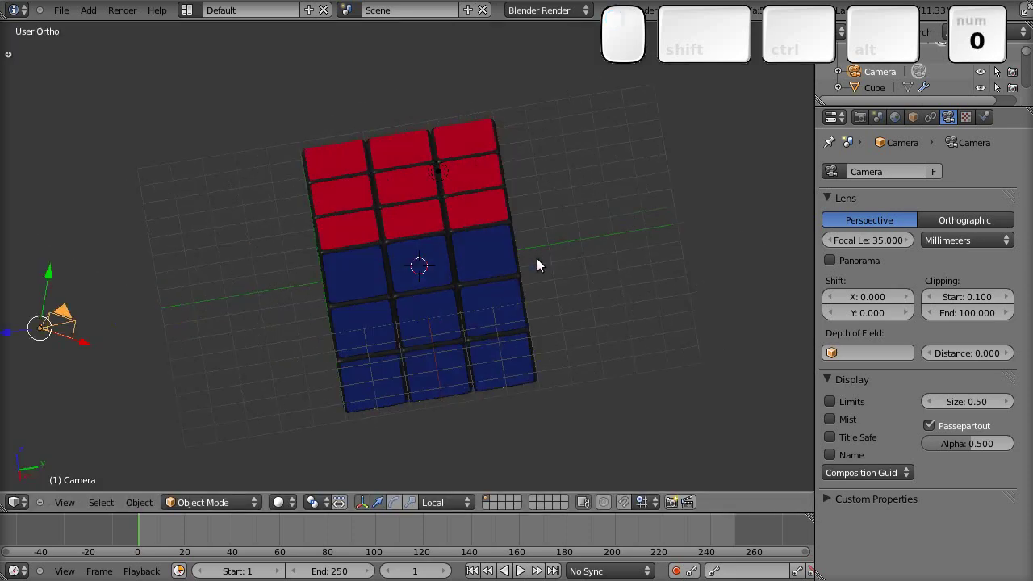
{"action": "scroll", "scroll_direction": "down", "scroll_amount": 3}
{"action": "left_click", "coordinate": [431, 332]}
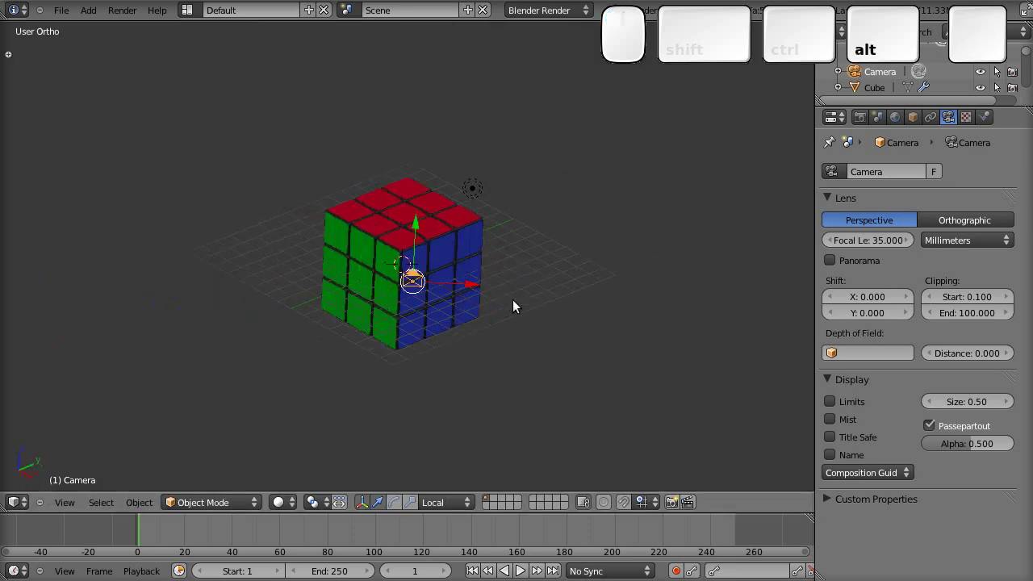
{"action": "key", "text": "alt+a"}
{"action": "left_click_drag", "start_coordinate": [503, 187], "coordinate": [604, 284]}
{"action": "key", "text": "h"}
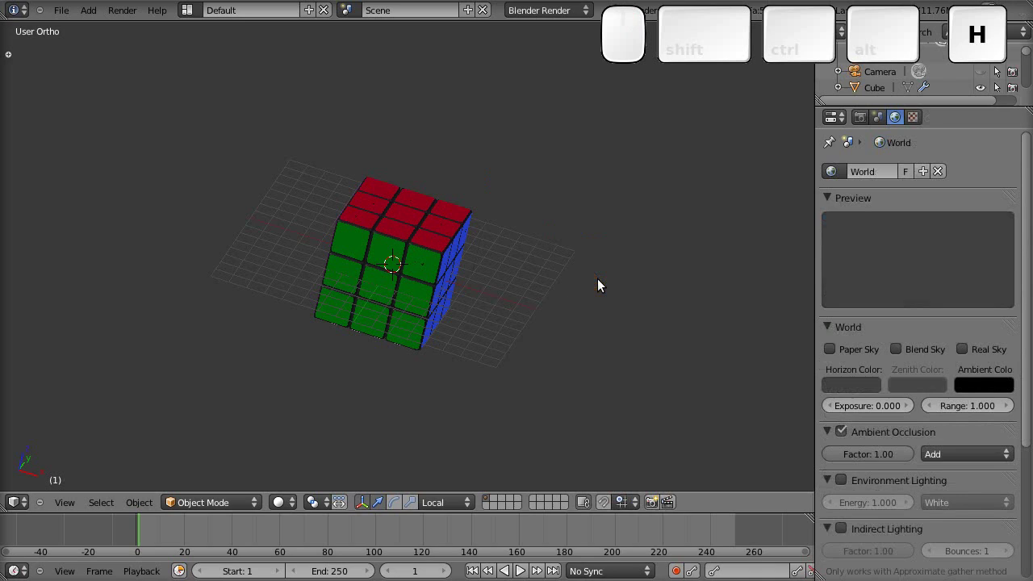
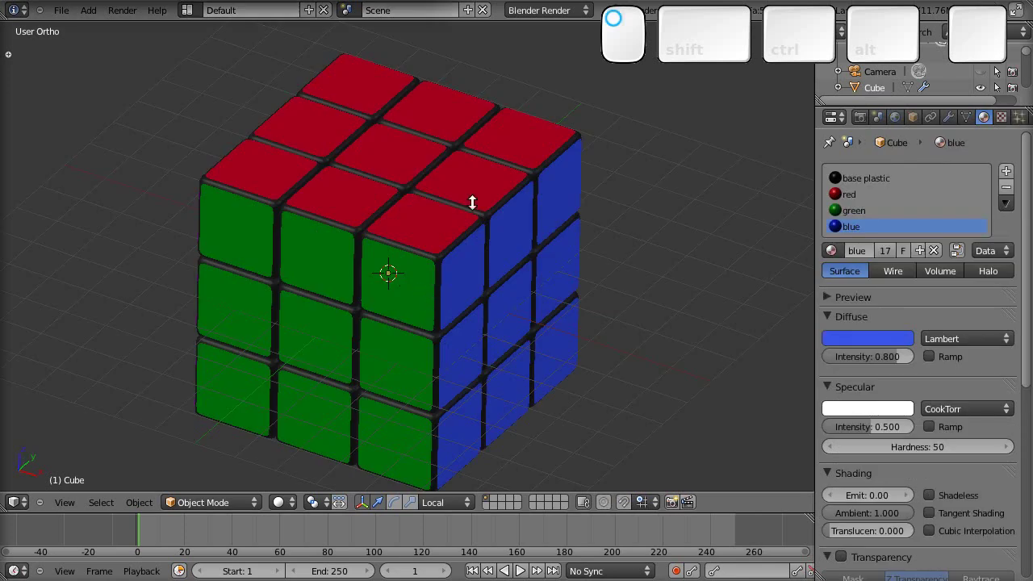
Switch the viewport to wireframe shading so the cube's hidden inner cubie is visible
{"action": "left_click", "coordinate": [496, 85]}
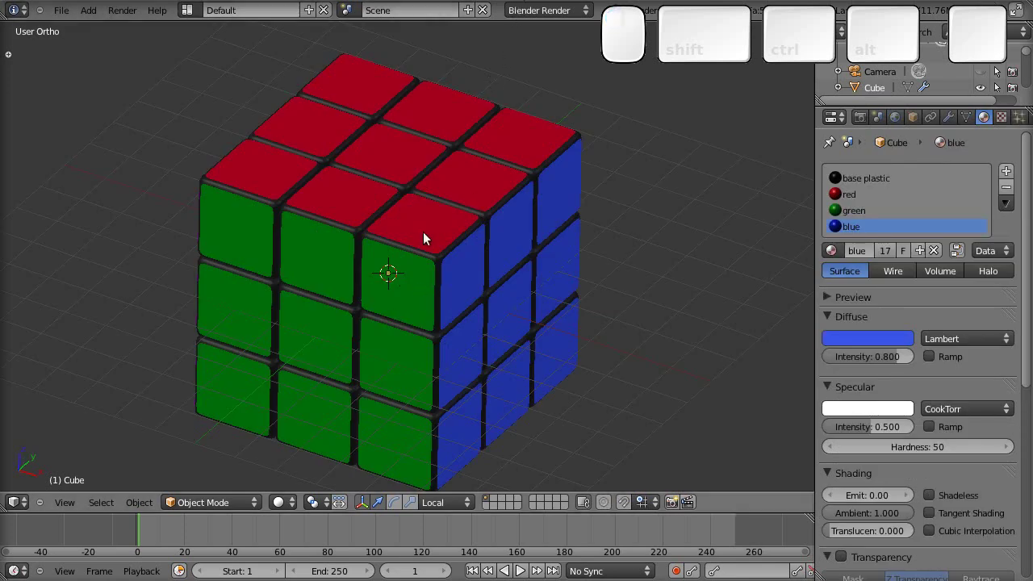
{"action": "key", "text": "z"}
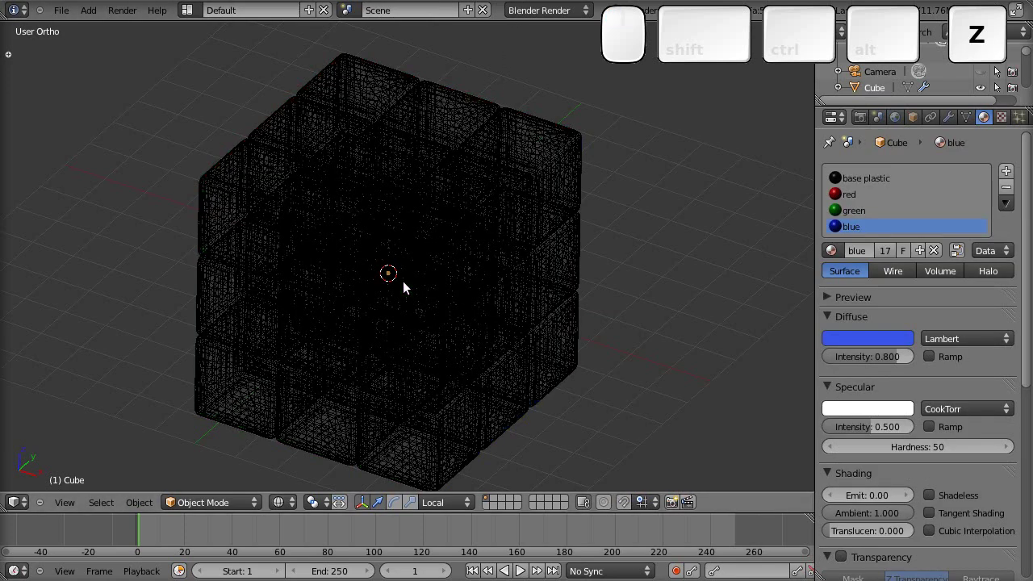
{"action": "left_click", "coordinate": [290, 503]}
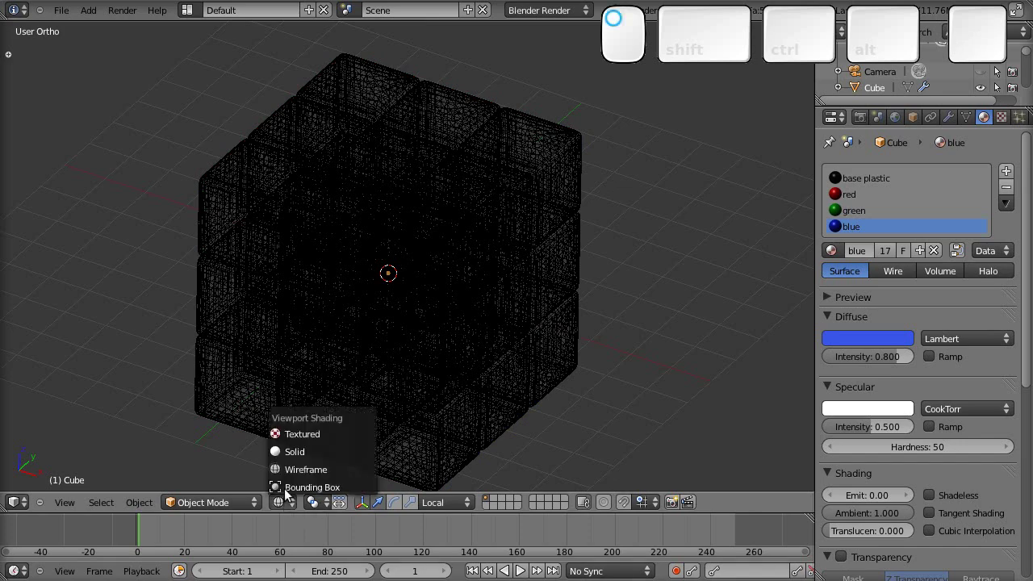
{"action": "left_click", "coordinate": [307, 454]}
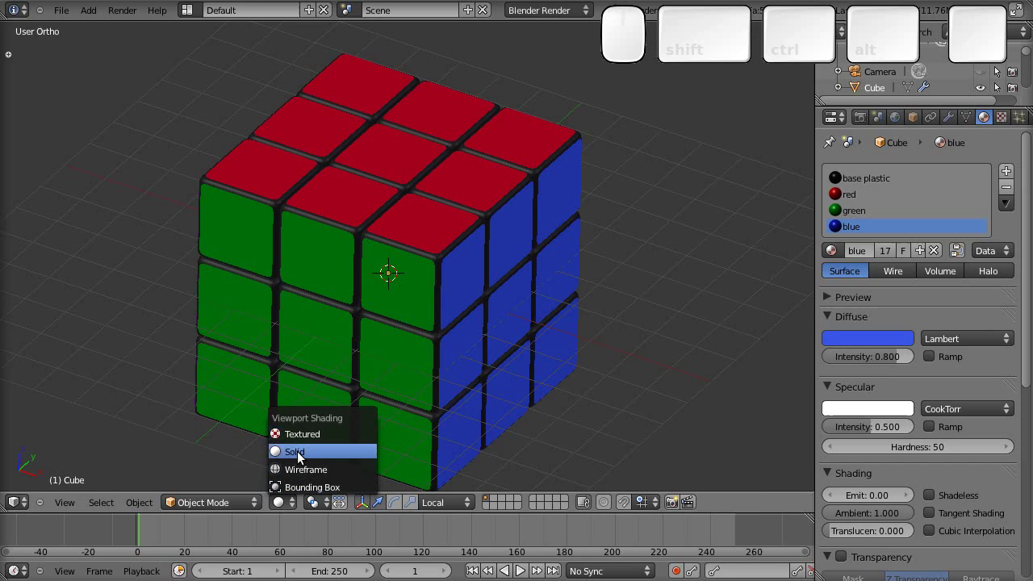
{"action": "left_click", "coordinate": [302, 471]}
{"action": "left_click_drag", "start_coordinate": [378, 286], "coordinate": [358, 289]}
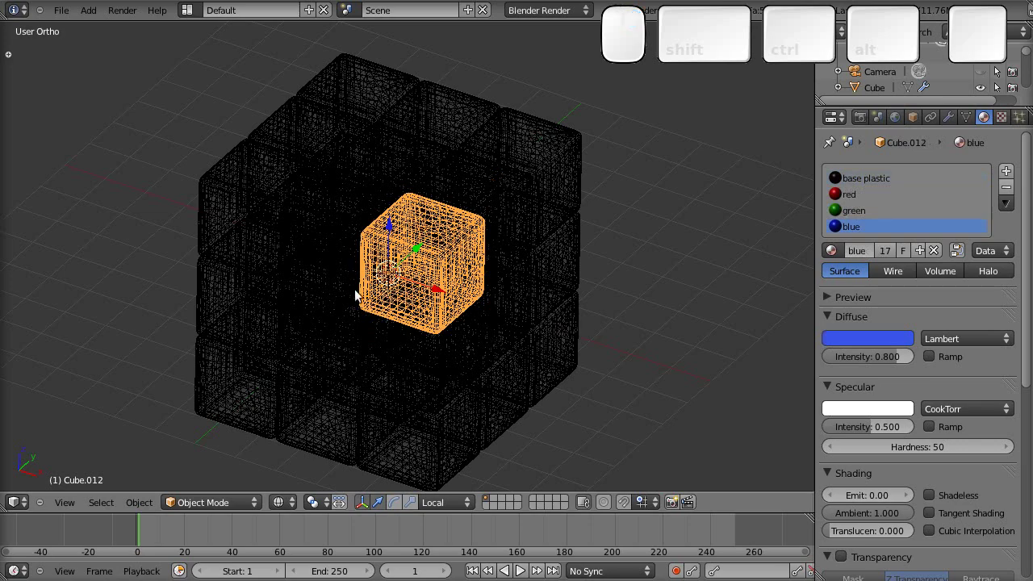
{"action": "left_click_drag", "start_coordinate": [461, 328], "coordinate": [446, 281]}
{"action": "left_click_drag", "start_coordinate": [447, 280], "coordinate": [447, 281]}
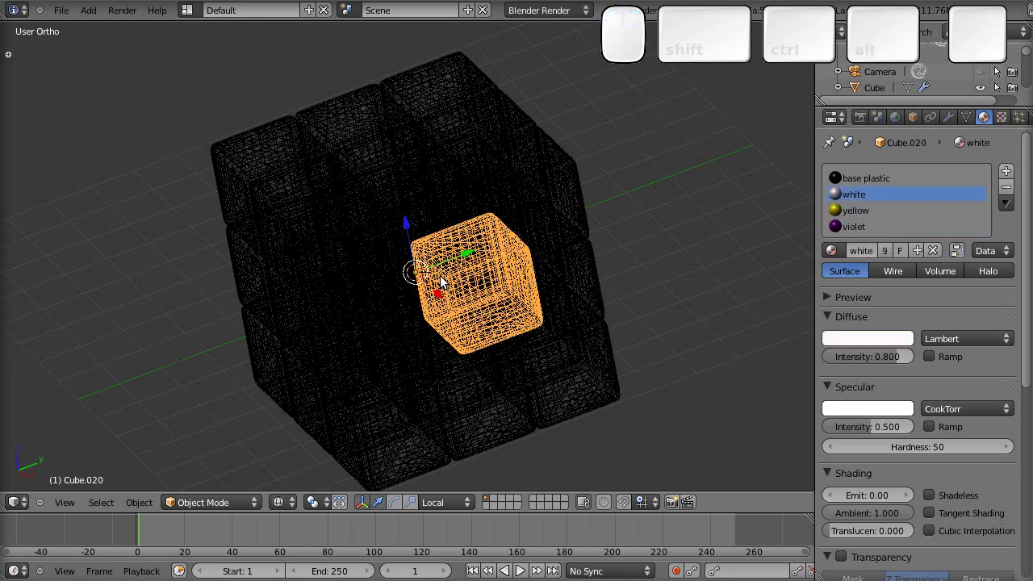
{"action": "left_click_drag", "start_coordinate": [447, 280], "coordinate": [541, 318]}
Delete the centre cubie and return the viewport to solid shading
{"action": "left_click", "coordinate": [429, 325]}
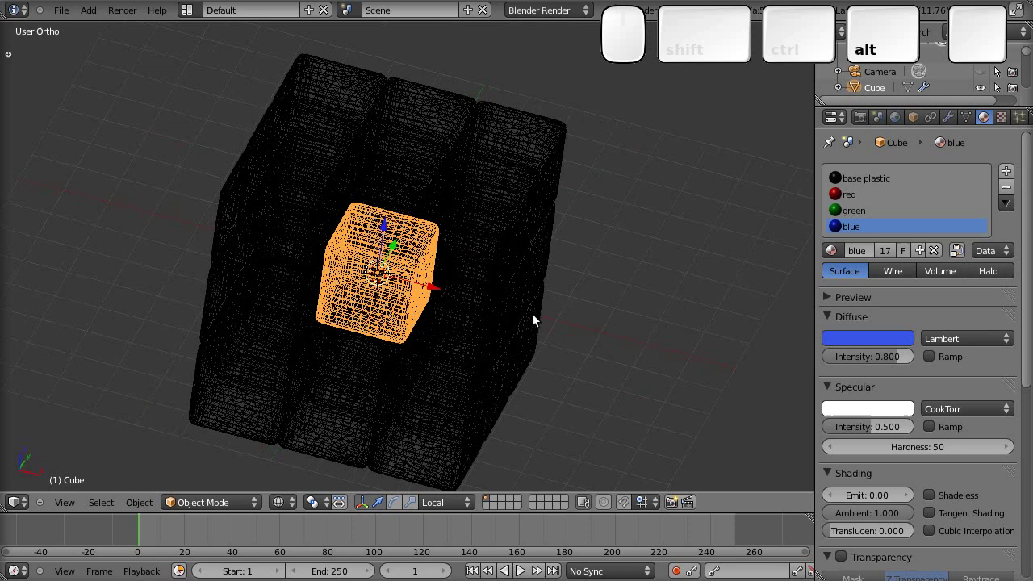
{"action": "key", "text": "x"}
{"action": "left_click", "coordinate": [536, 314]}
{"action": "key", "text": "z"}
{"action": "left_click_drag", "start_coordinate": [484, 391], "coordinate": [475, 316]}
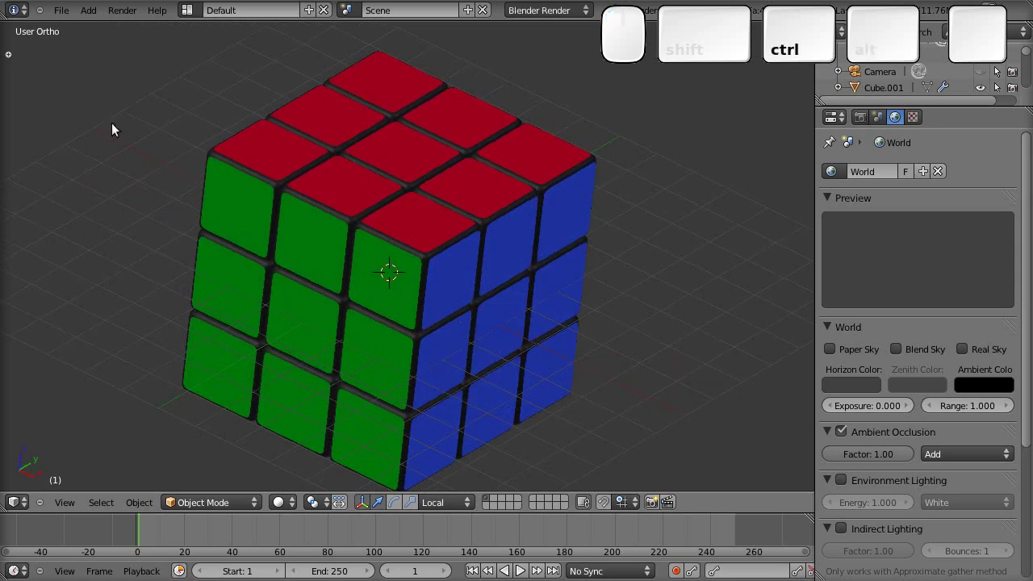
Save the Rubik's cube scene as a new file, ruubik4.blend
{"action": "left_click", "coordinate": [71, 18]}
{"action": "left_click", "coordinate": [88, 131]}
{"action": "left_click", "coordinate": [231, 83]}
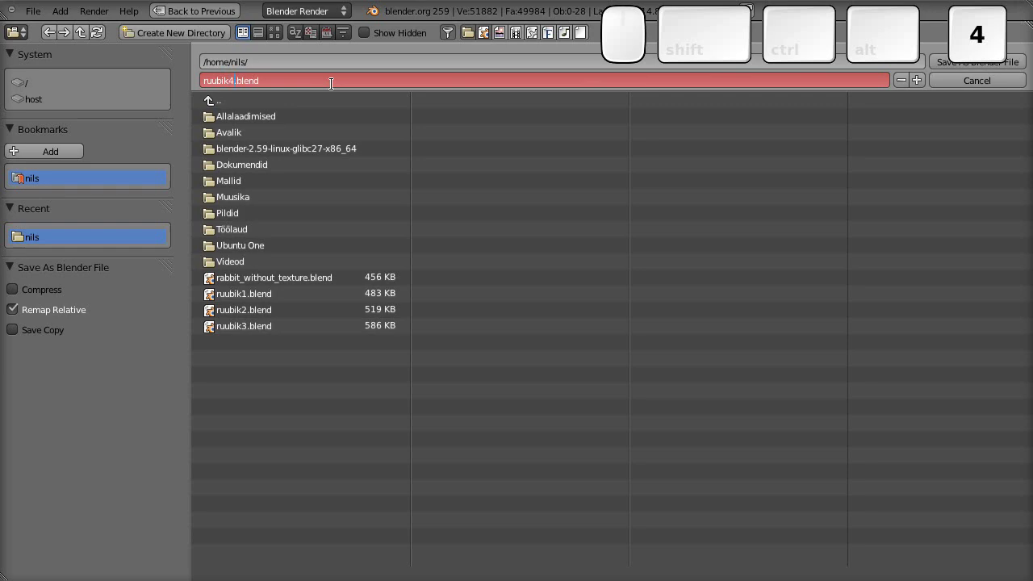
{"action": "key", "text": "Return"}
{"action": "key", "text": "Return"}
{"action": "scroll", "scroll_direction": "down", "scroll_amount": 3}
{"action": "scroll", "scroll_direction": "down", "scroll_amount": 3}
{"action": "left_click_drag", "start_coordinate": [403, 297], "coordinate": [408, 297]}
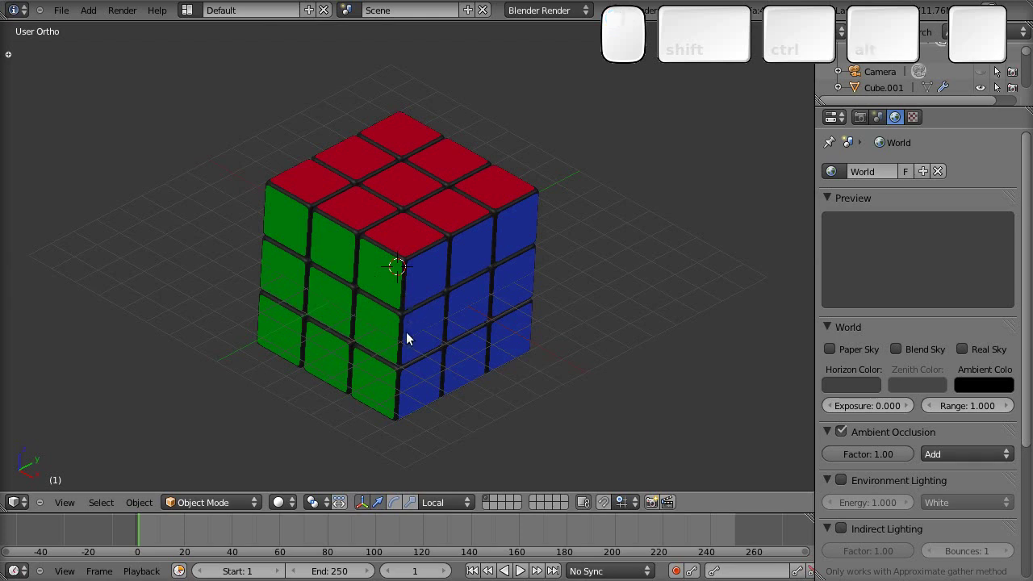
Box-select the right-hand layer of small cubes
{"action": "left_click_drag", "start_coordinate": [409, 339], "coordinate": [700, 200]}
{"action": "left_click", "coordinate": [664, 146]}
{"action": "key", "text": "a"}
{"action": "key", "text": "b"}
{"action": "left_click", "coordinate": [462, 143]}
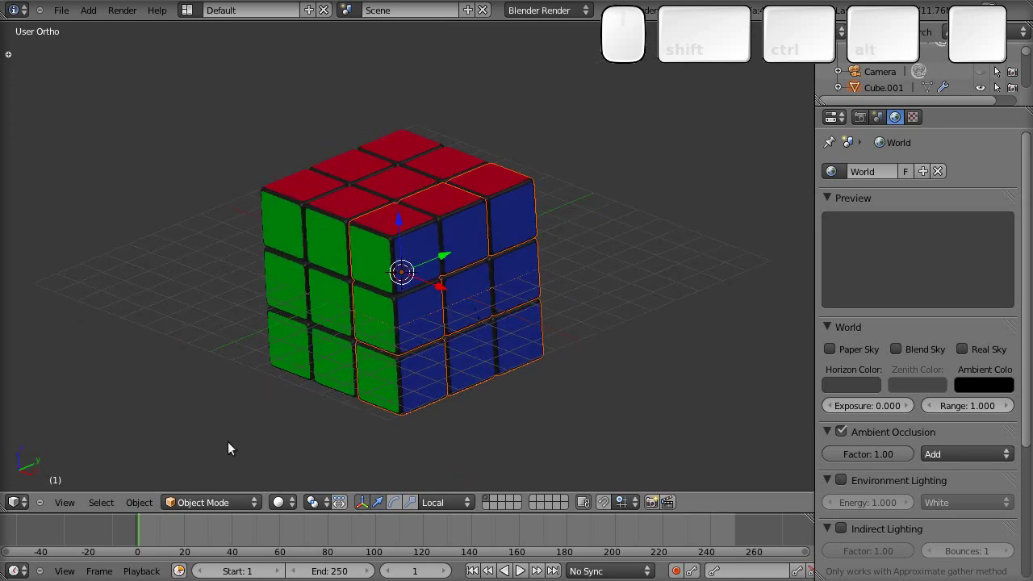
Keyframe the right layer's visual rotation at frame 1 via Object > Animation
{"action": "left_click", "coordinate": [152, 500]}
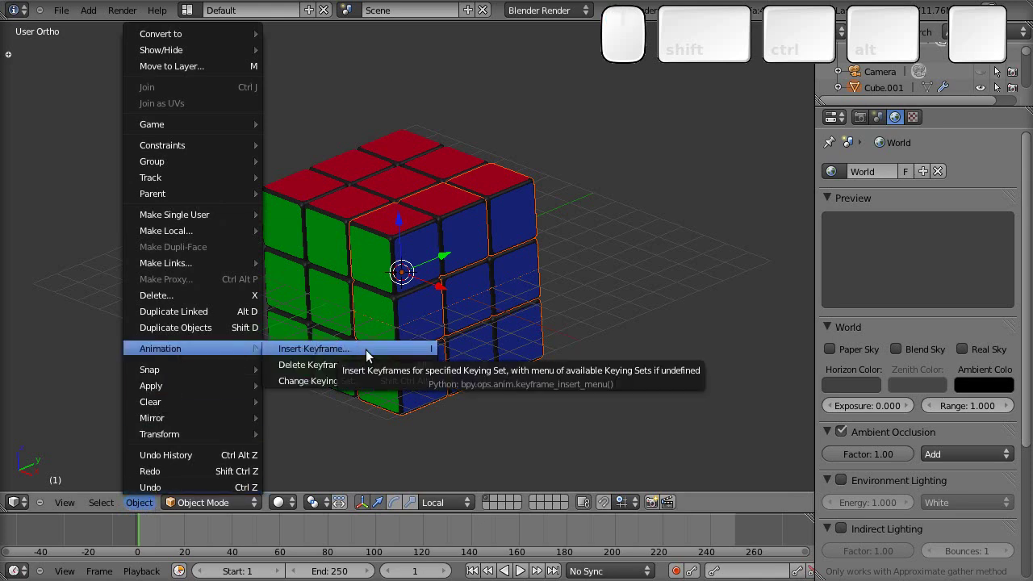
{"action": "left_click", "coordinate": [372, 355]}
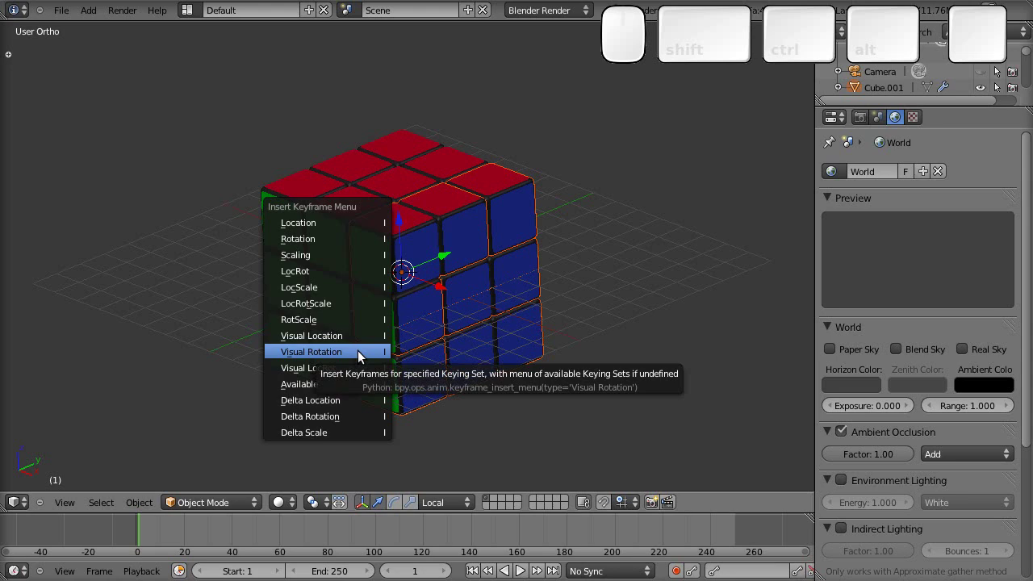
{"action": "left_click", "coordinate": [364, 355]}
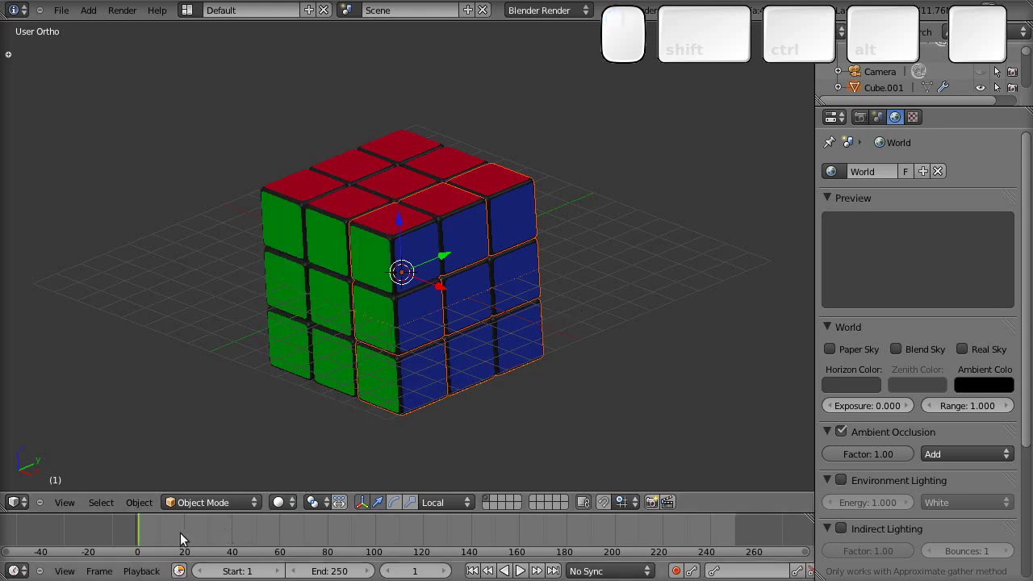
At frame 15, turn the right layer 90° about X and keyframe its visual rotation
{"action": "left_click", "coordinate": [191, 536]}
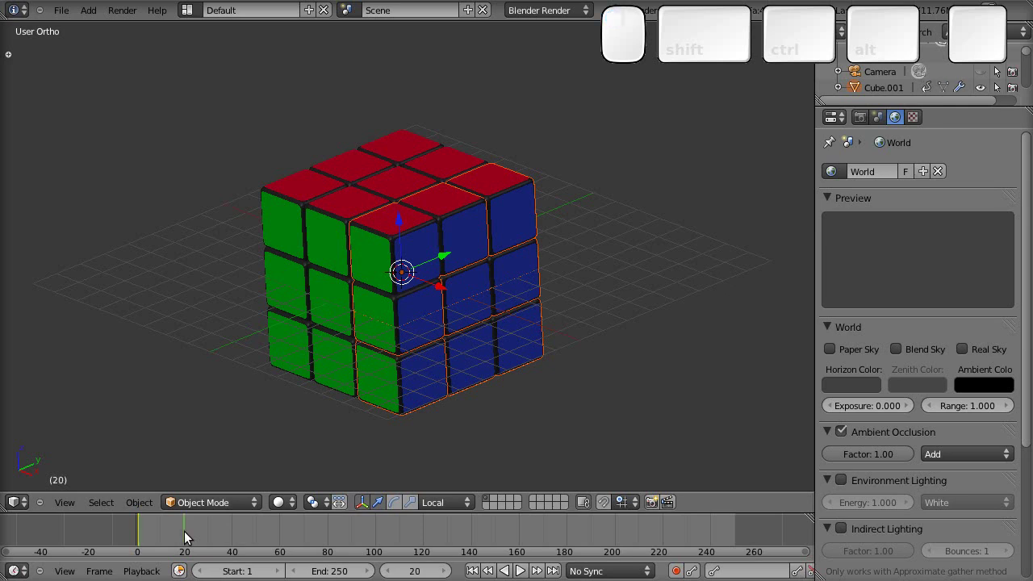
{"action": "left_click_drag", "start_coordinate": [191, 537], "coordinate": [537, 327]}
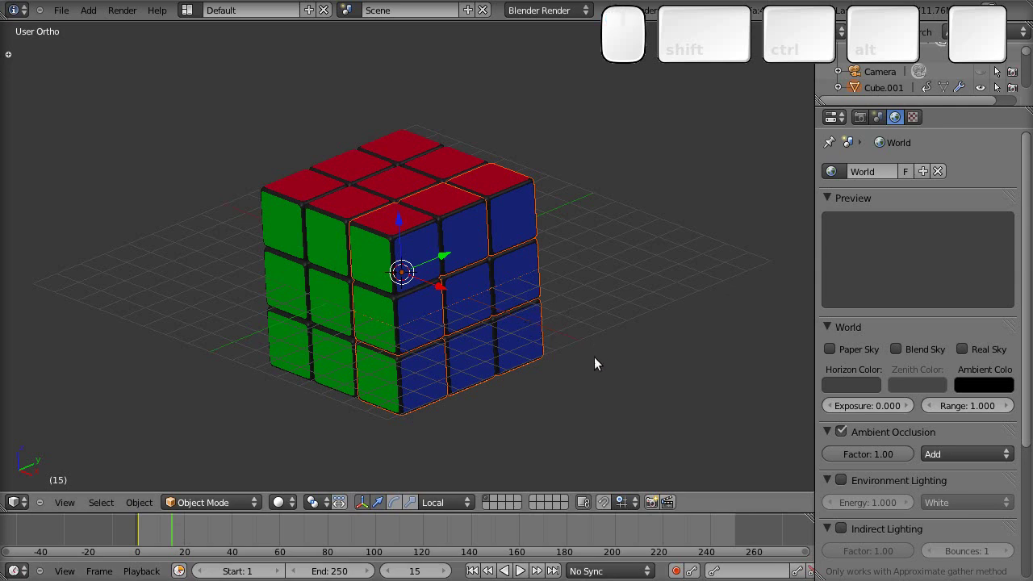
{"action": "key", "text": "r"}
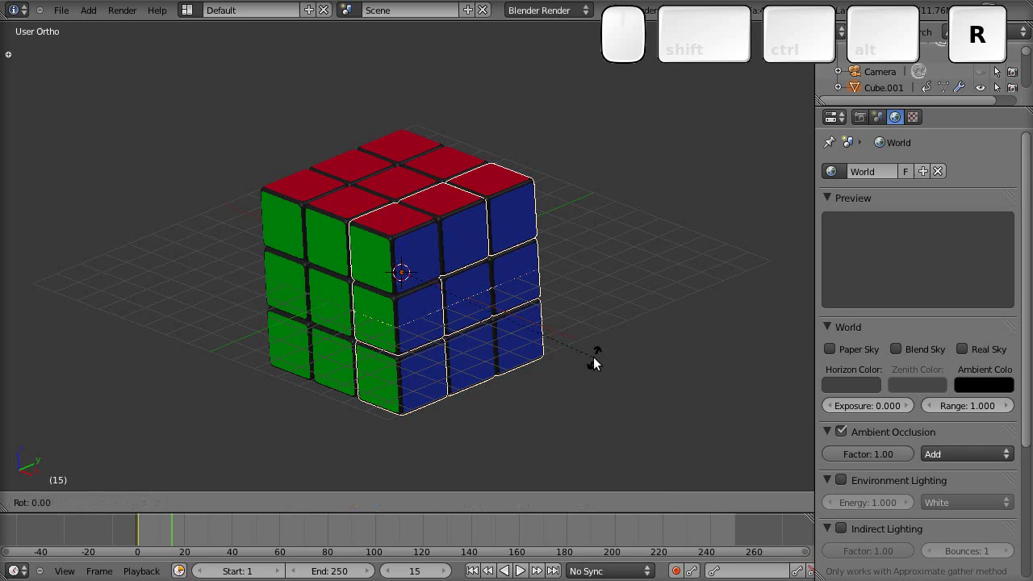
{"action": "key", "text": "x"}
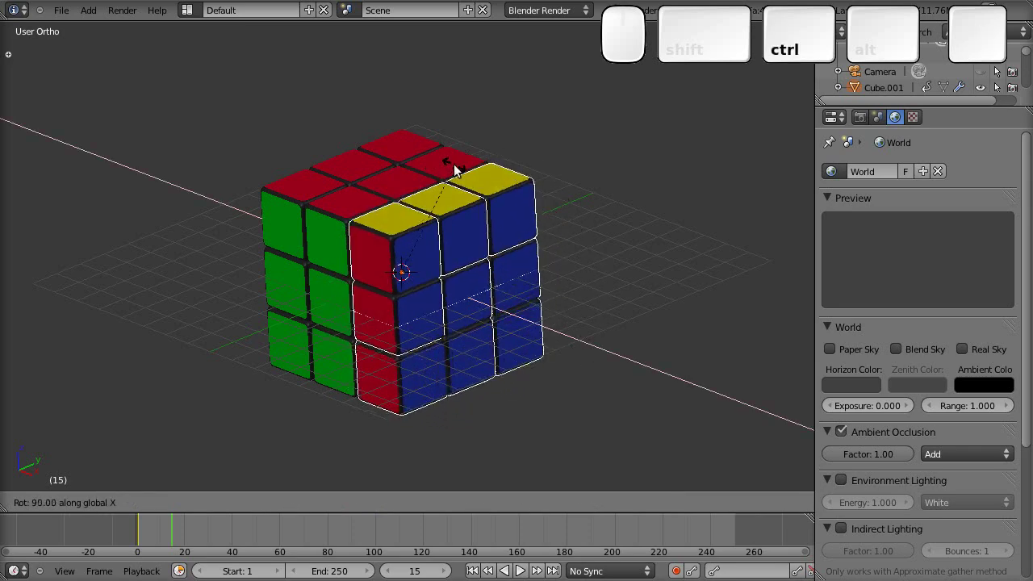
{"action": "left_click", "coordinate": [461, 175]}
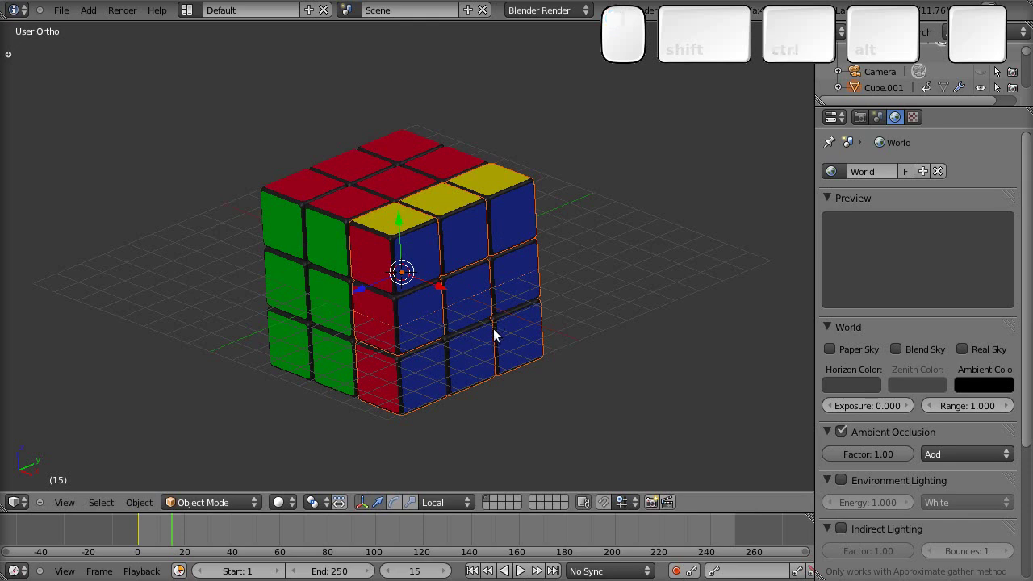
{"action": "key", "text": "i"}
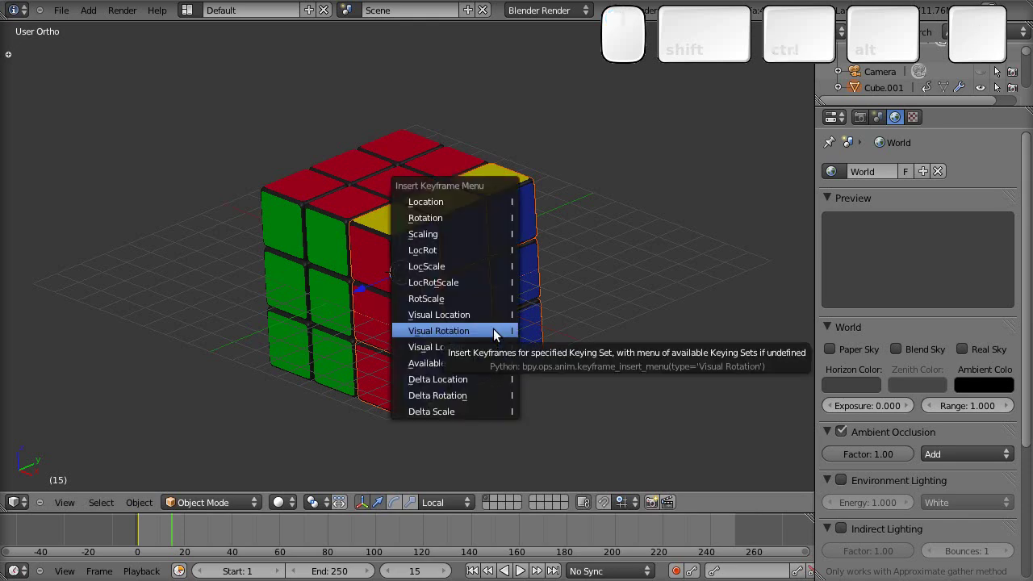
{"action": "left_click", "coordinate": [497, 329]}
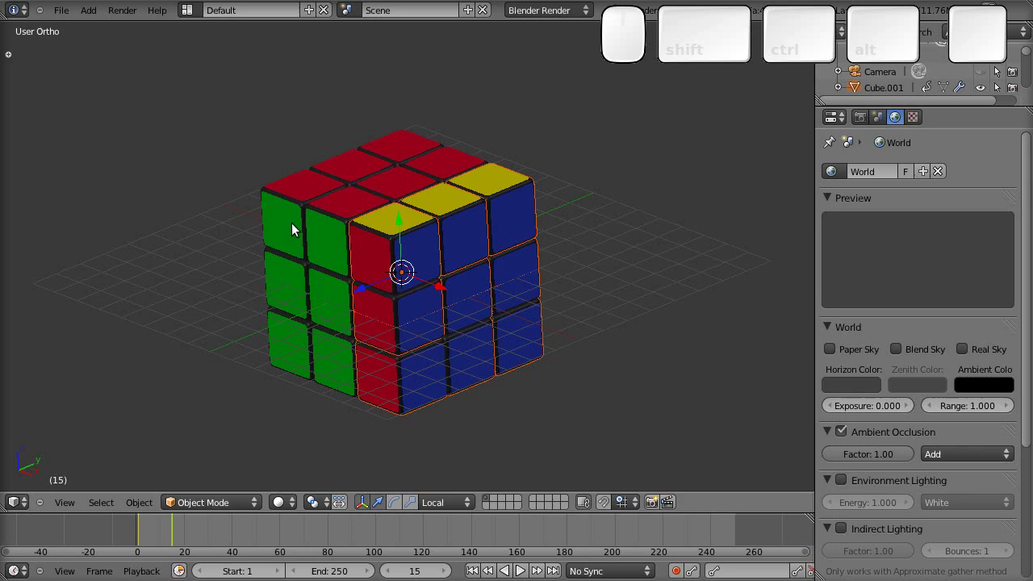
Select the top layer of cubies and key its starting visual rotation
{"action": "left_click_drag", "start_coordinate": [295, 224], "coordinate": [340, 220]}
{"action": "key", "text": "Caps_Lock"}
{"action": "left_click_drag", "start_coordinate": [413, 259], "coordinate": [210, 105]}
{"action": "key", "text": "a"}
{"action": "key", "text": "alt+b"}
{"action": "left_click_drag", "start_coordinate": [315, 133], "coordinate": [453, 312]}
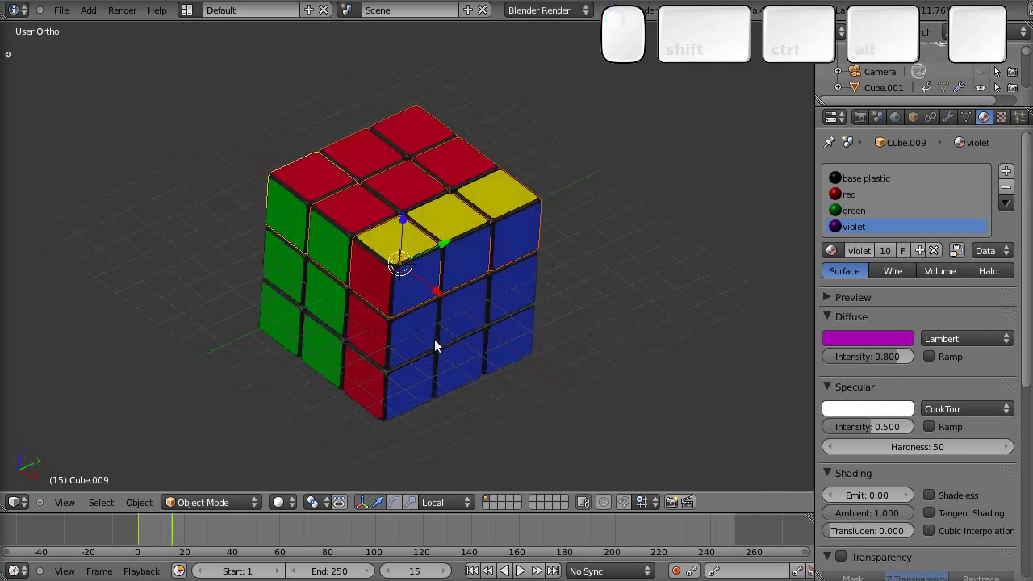
{"action": "key", "text": "i"}
{"action": "left_click", "coordinate": [424, 305]}
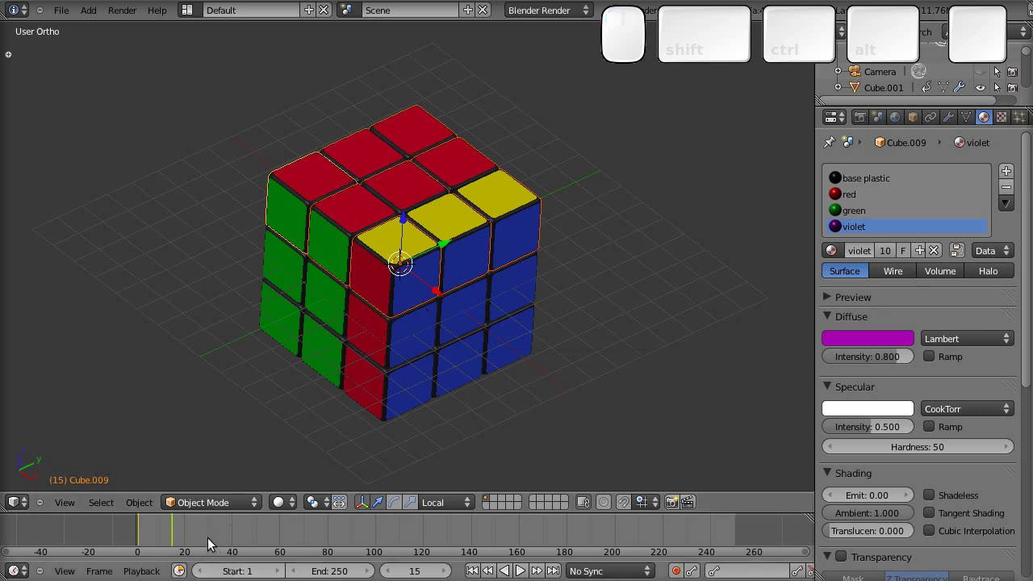
At frame 30, give the top layer a quarter turn about Z and keyframe its visual rotation
{"action": "left_click", "coordinate": [212, 541]}
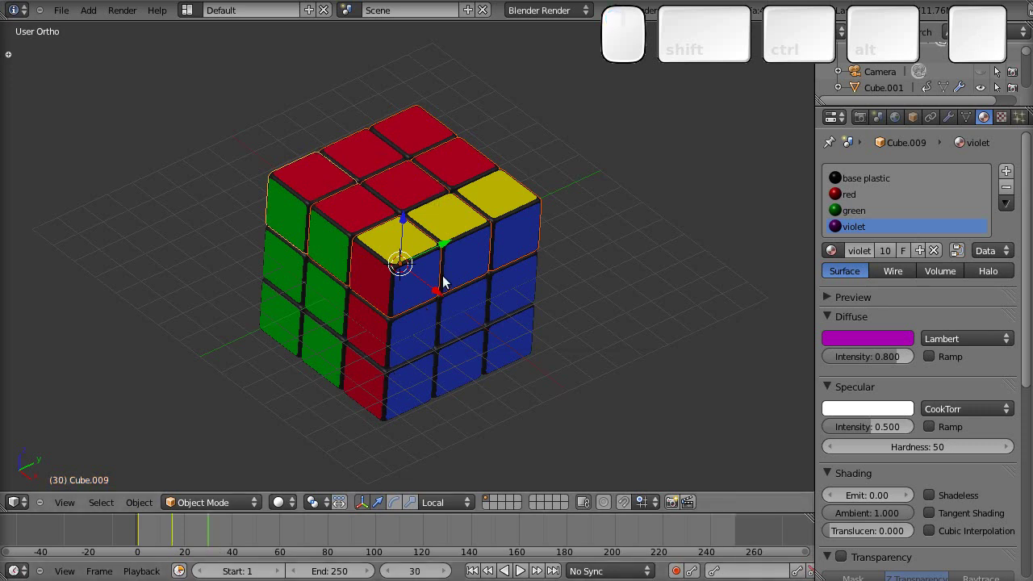
{"action": "key", "text": "r"}
{"action": "key", "text": "z"}
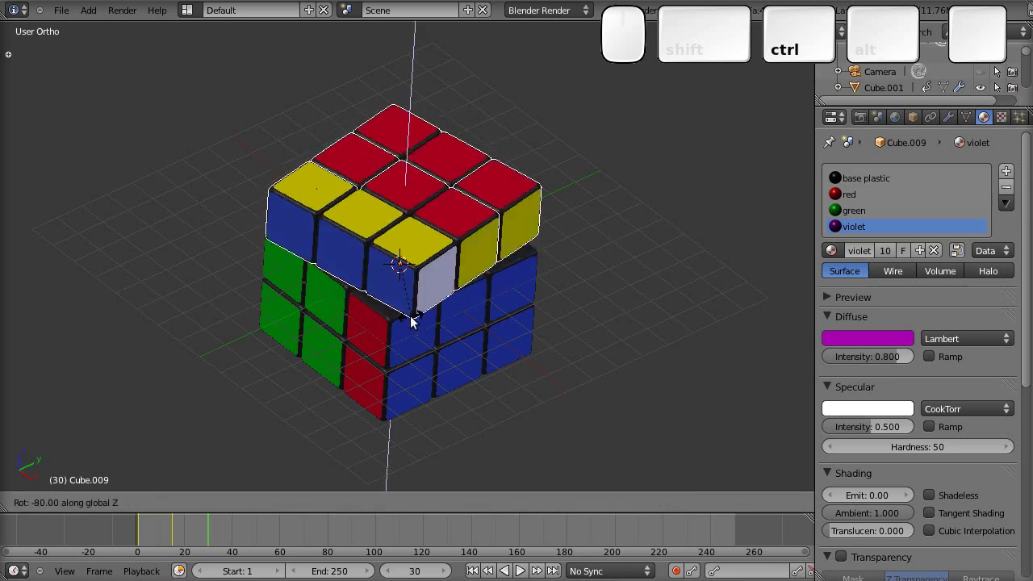
{"action": "left_click", "coordinate": [408, 328]}
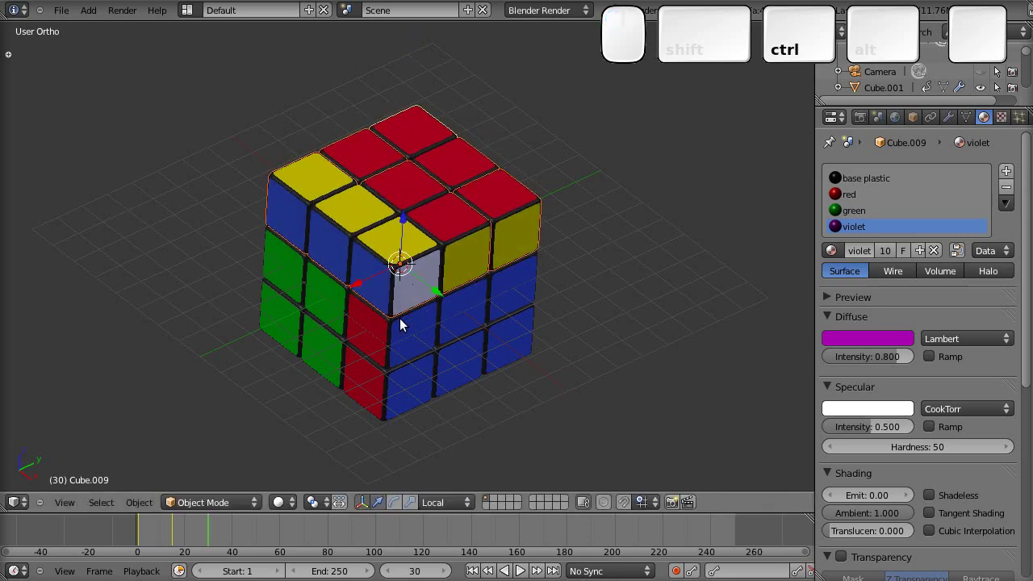
{"action": "key", "text": "i"}
{"action": "left_click", "coordinate": [408, 329]}
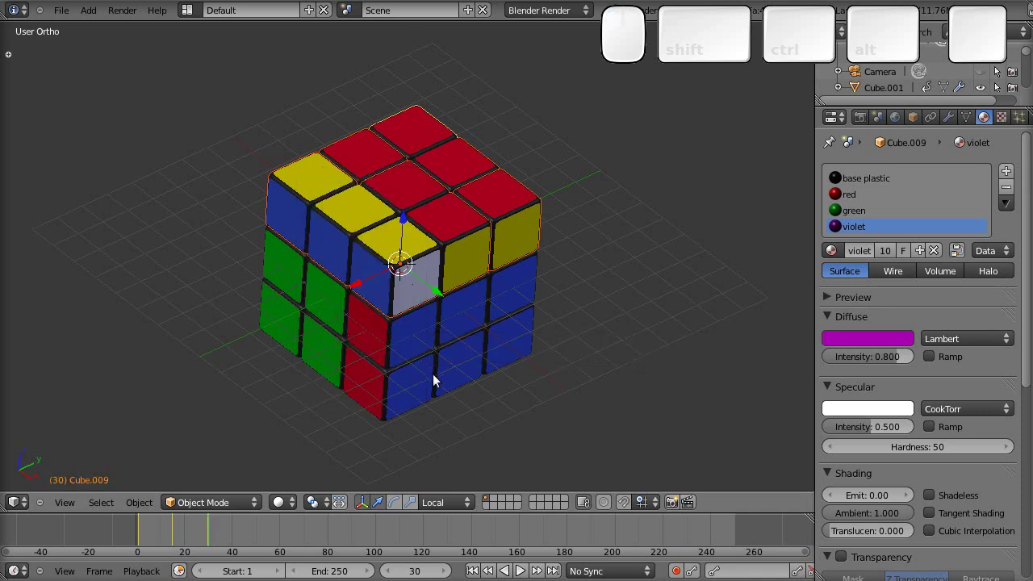
From the front view, box-select the left column of cubies
{"action": "left_click_drag", "start_coordinate": [437, 398], "coordinate": [339, 372]}
{"action": "key", "text": "alt+a"}
{"action": "key", "text": "alt+b"}
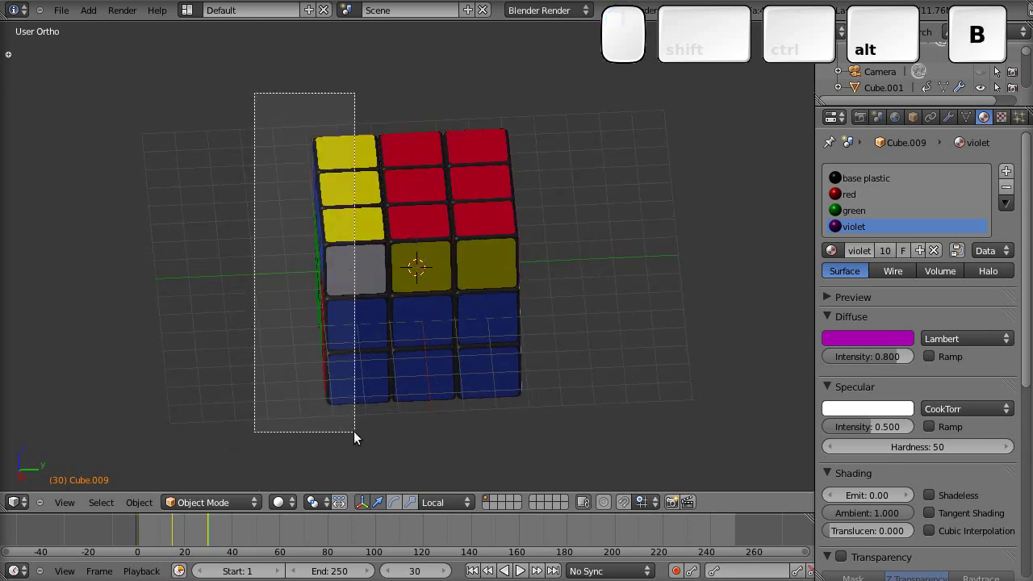
{"action": "left_click_drag", "start_coordinate": [345, 400], "coordinate": [407, 394]}
{"action": "key", "text": "alt+i"}
{"action": "left_click", "coordinate": [408, 394]}
At frame 51, start a Y-axis turn of the left layer and cancel it
{"action": "left_click", "coordinate": [258, 538]}
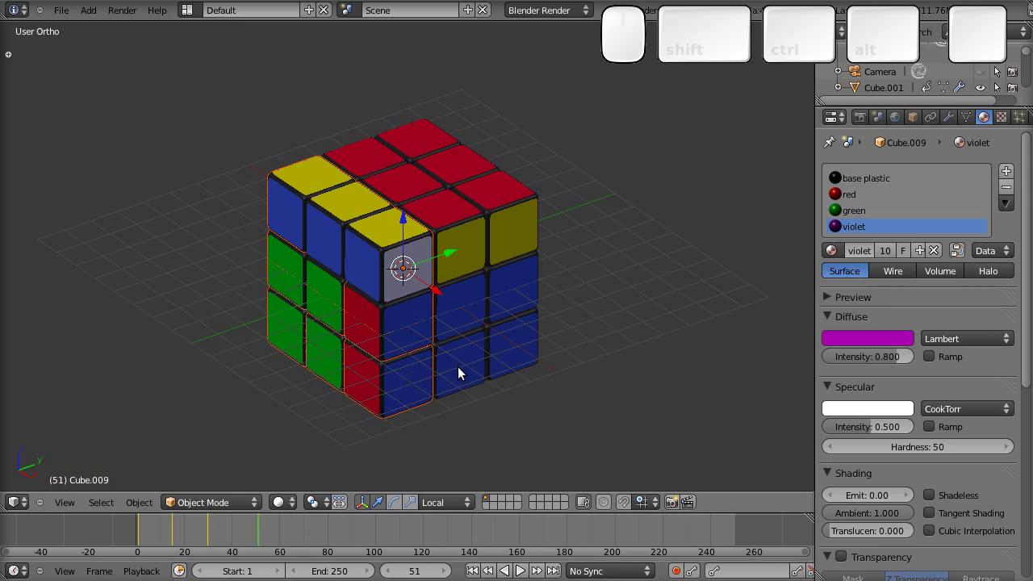
{"action": "key", "text": "r"}
{"action": "key", "text": "y"}
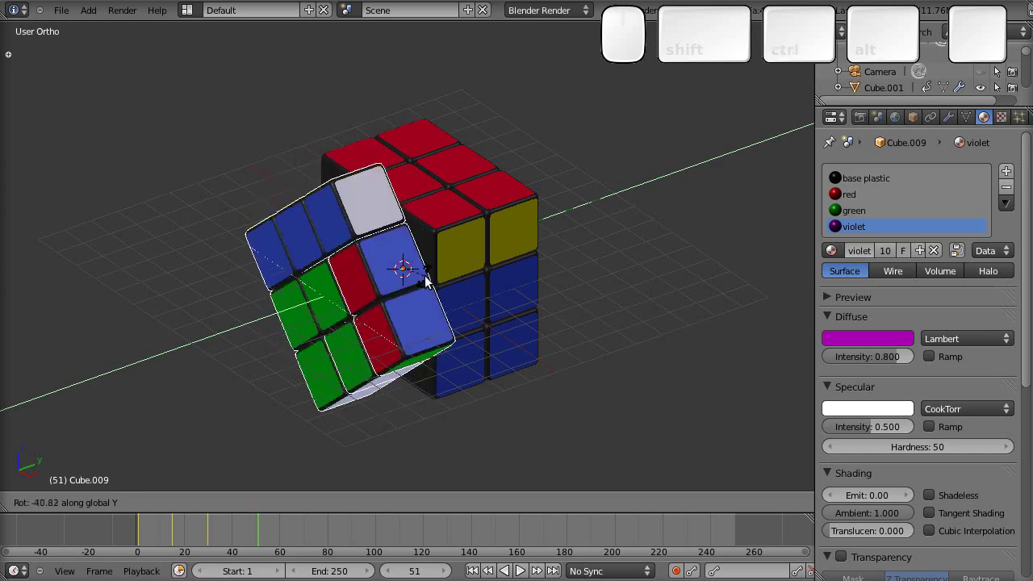
{"action": "key", "text": "Escape"}
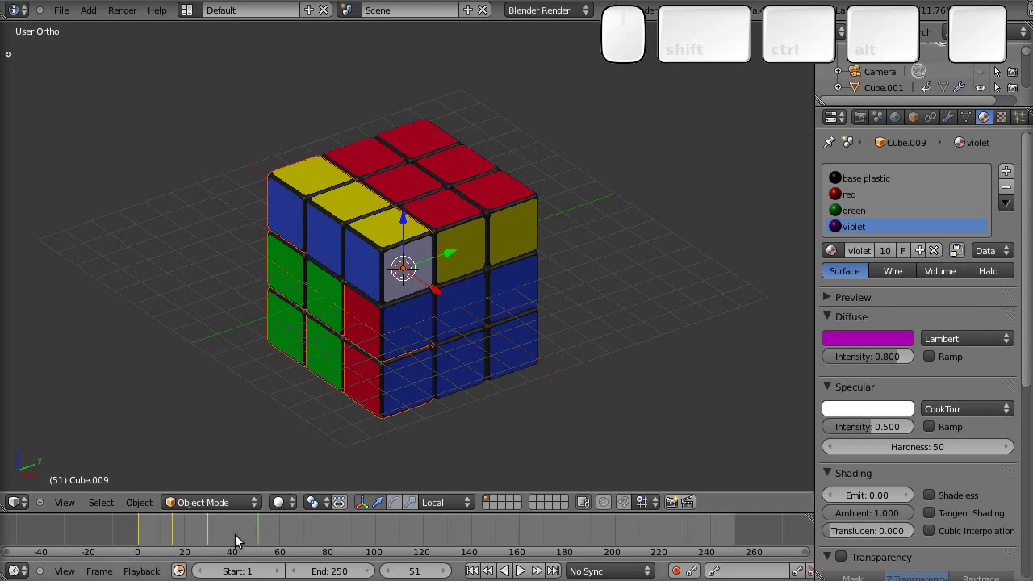
At frame 60, give the left layer a quarter turn about Y and keyframe its visual rotation
{"action": "left_click", "coordinate": [214, 538]}
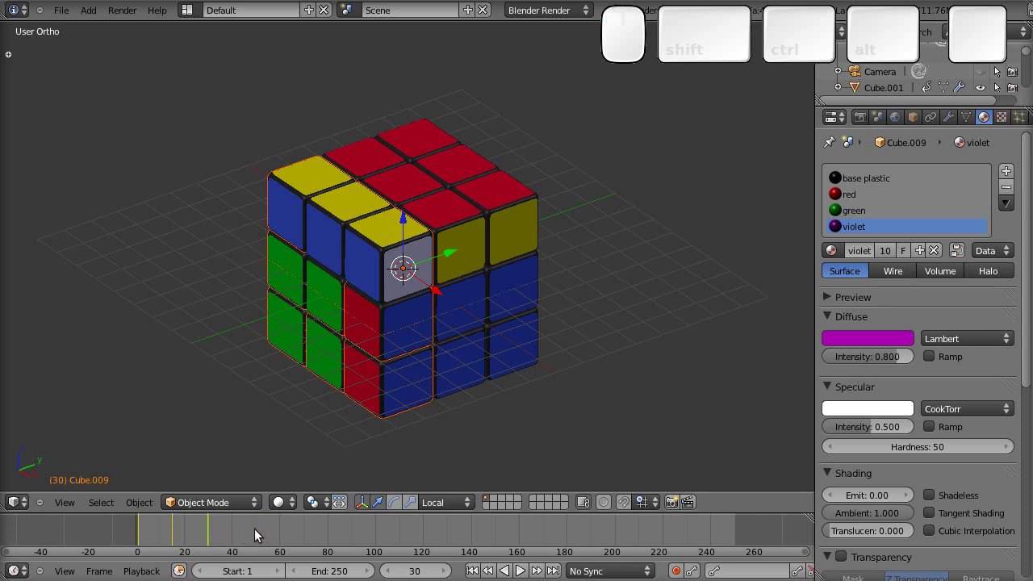
{"action": "left_click", "coordinate": [286, 532]}
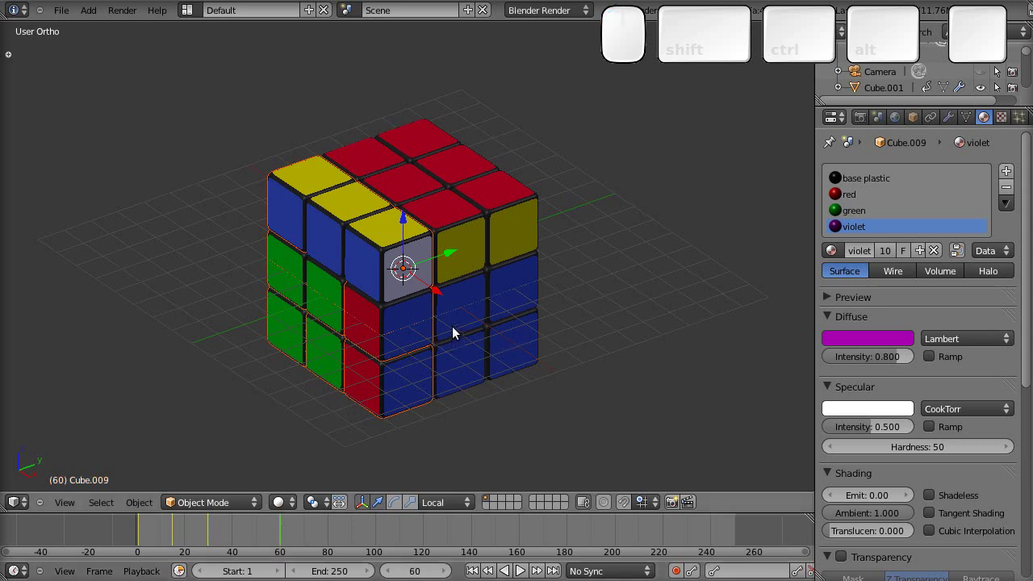
{"action": "key", "text": "r"}
{"action": "key", "text": "y"}
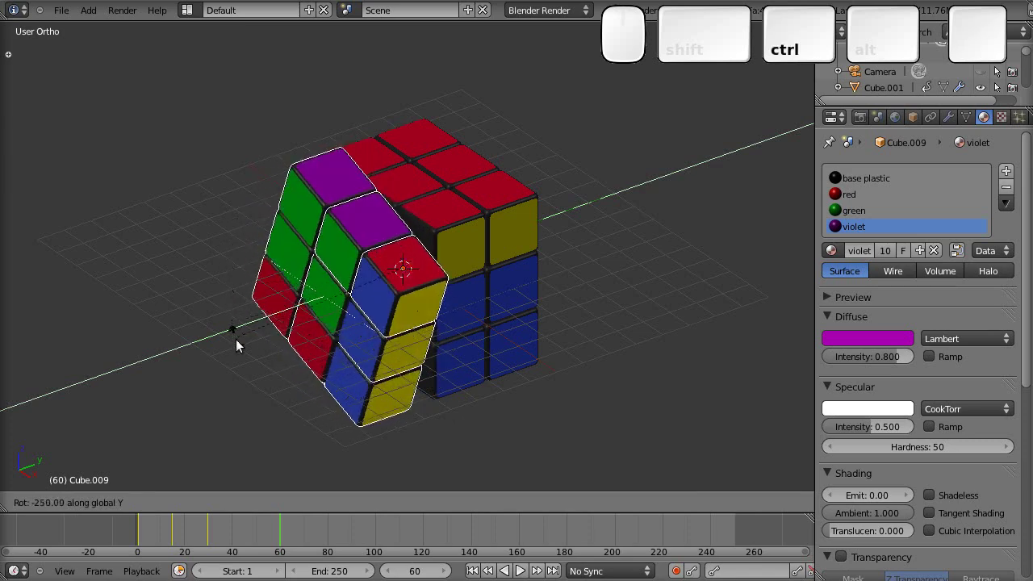
{"action": "left_click", "coordinate": [265, 389]}
{"action": "key", "text": "ctrl+i"}
{"action": "left_click", "coordinate": [268, 394]}
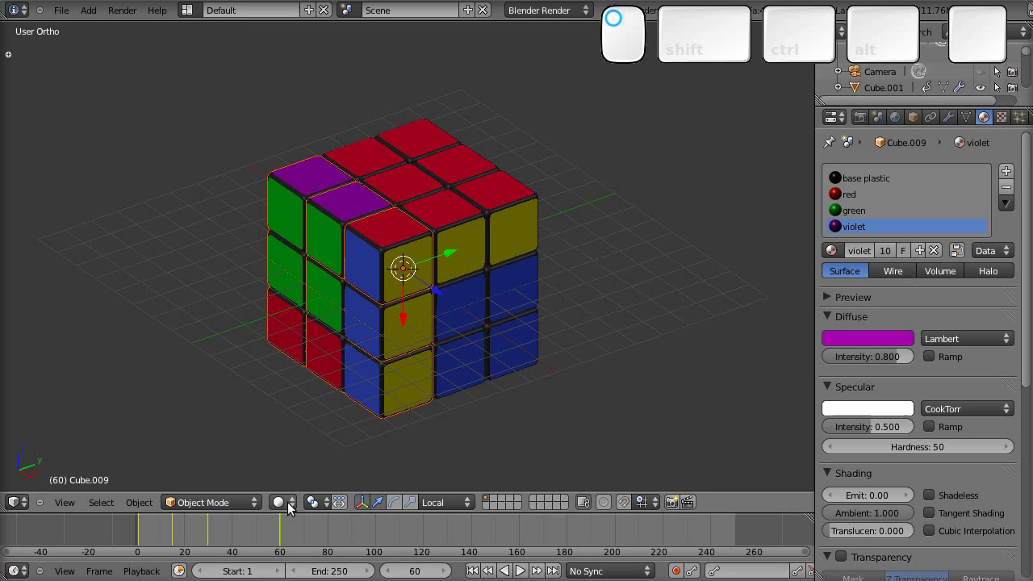
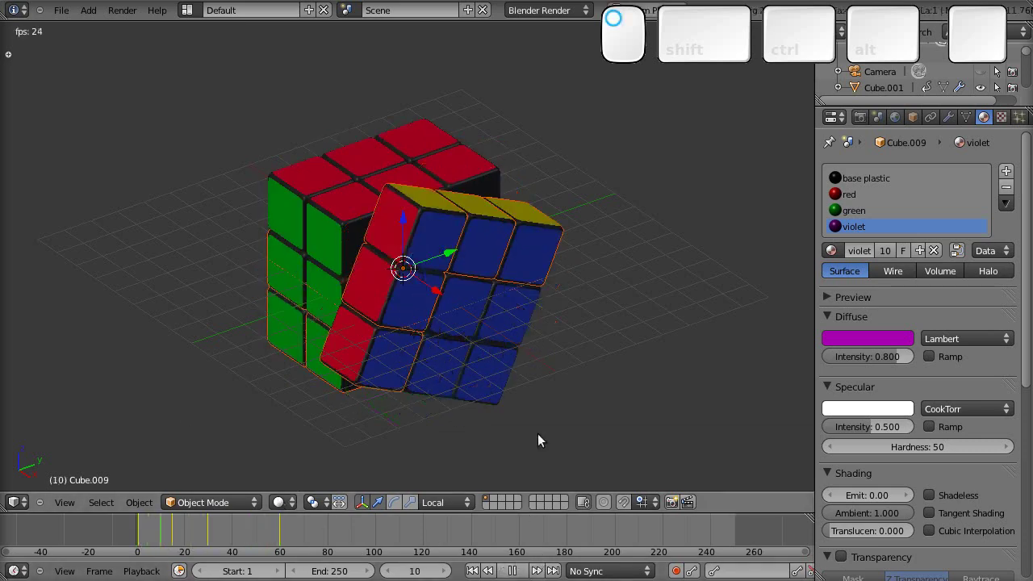
Stop the animation playback and bring up Save As to rename the file ruubik4_animat.blend
{"action": "left_click_drag", "start_coordinate": [513, 432], "coordinate": [556, 439]}
{"action": "key", "text": "Escape"}
{"action": "left_click", "coordinate": [283, 534]}
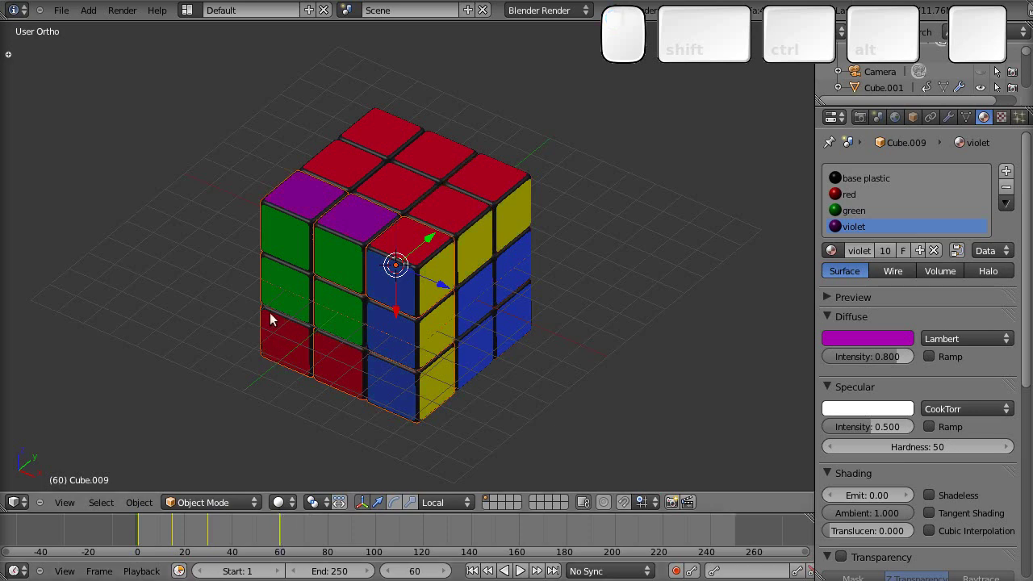
{"action": "left_click_drag", "start_coordinate": [278, 324], "coordinate": [245, 75]}
{"action": "left_click", "coordinate": [242, 77]}
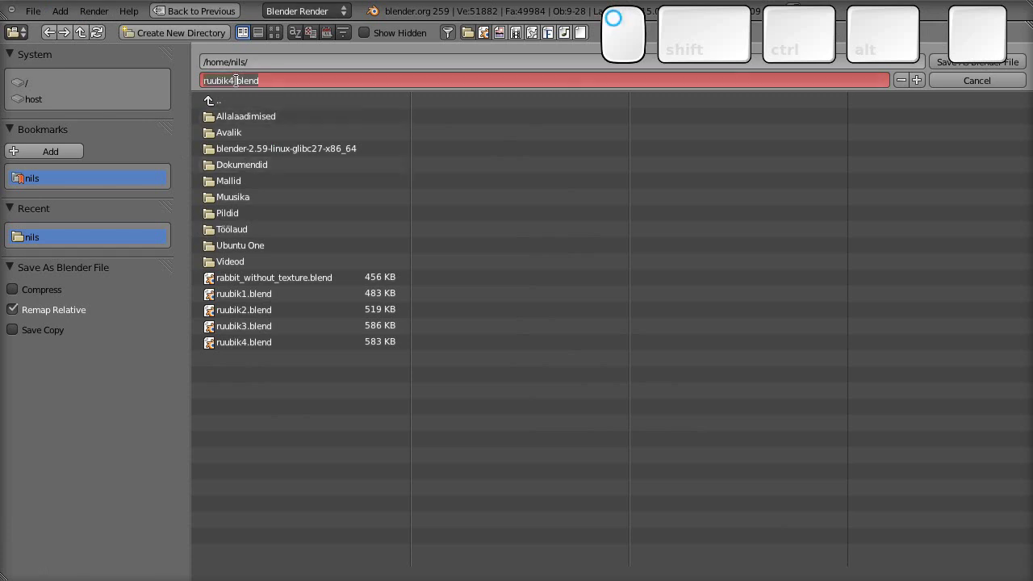
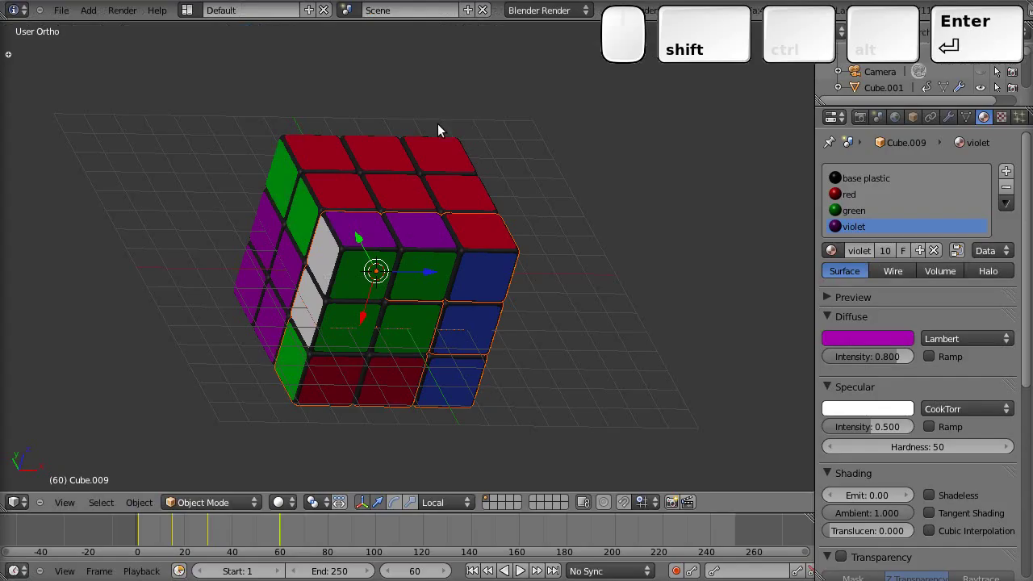
Orbit to the cube's side and select the pieces of the right layer
{"action": "left_click_drag", "start_coordinate": [442, 381], "coordinate": [319, 340]}
{"action": "left_click", "coordinate": [561, 337]}
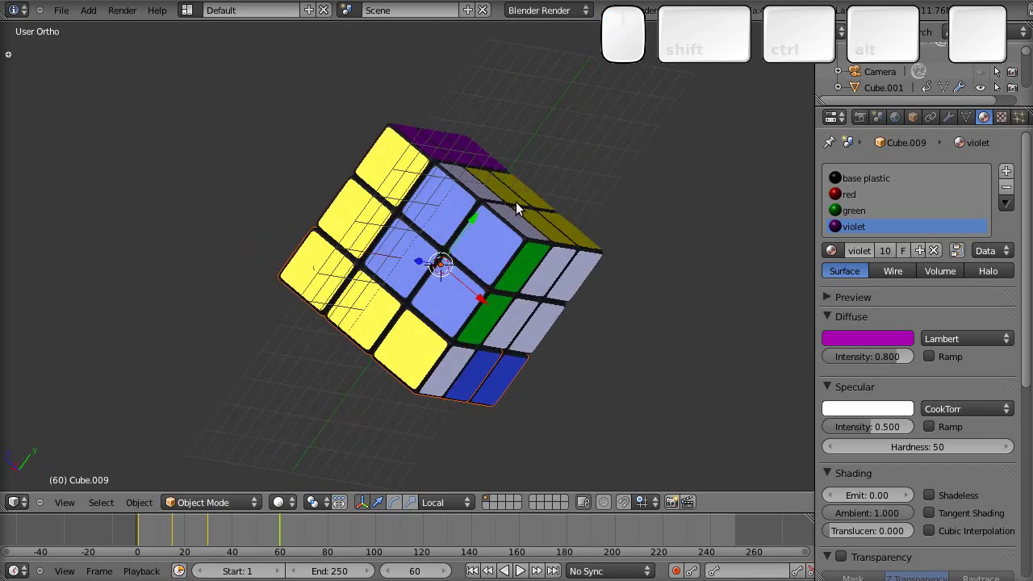
{"action": "key", "text": "KP_7"}
{"action": "key", "text": "a"}
{"action": "key", "text": "b"}
{"action": "left_click", "coordinate": [313, 133]}
{"action": "left_click", "coordinate": [445, 291]}
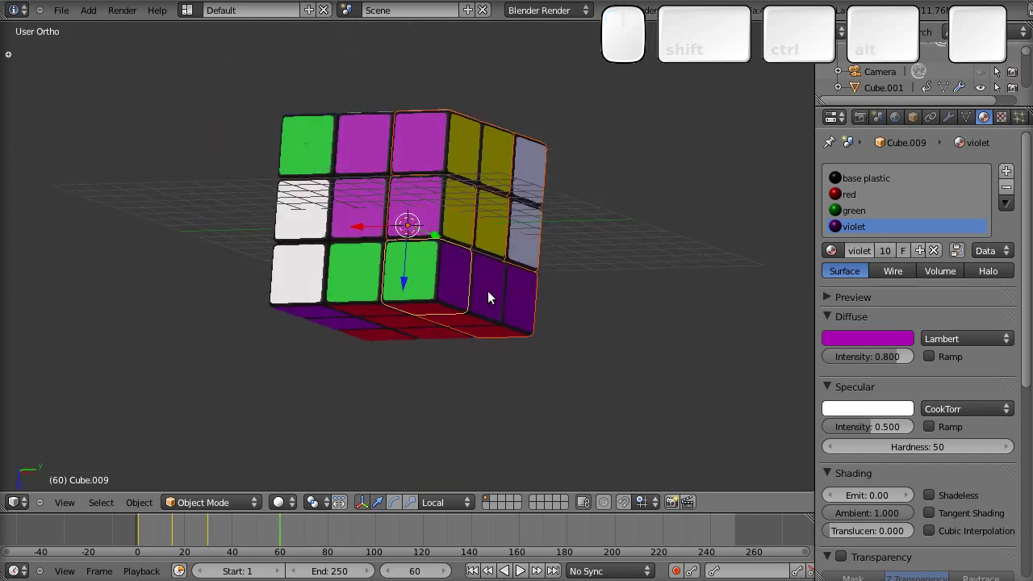
Keyframe the right layer's visual rotation at frame 60 as the start of its twist
{"action": "key", "text": "i"}
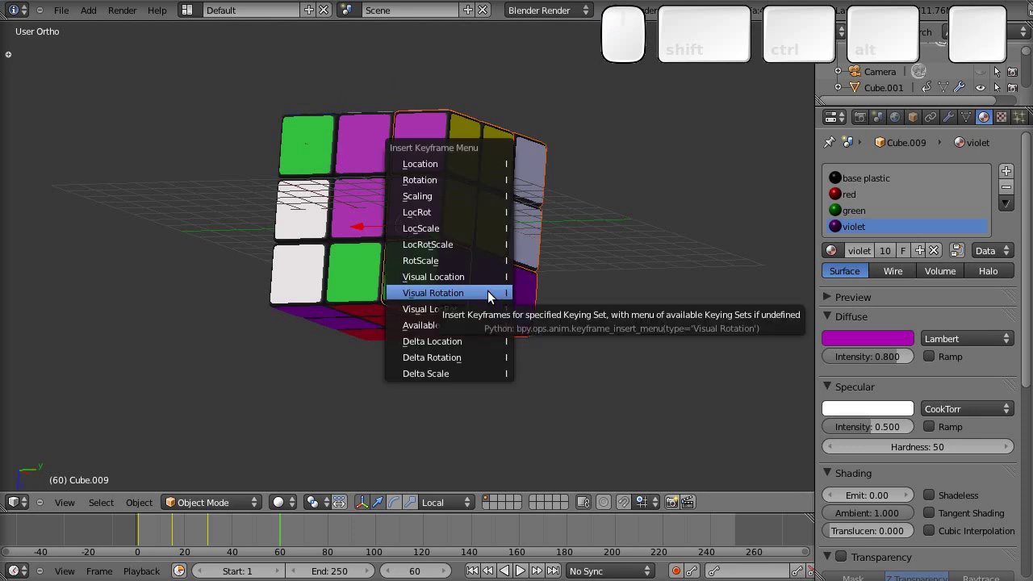
{"action": "left_click", "coordinate": [494, 295]}
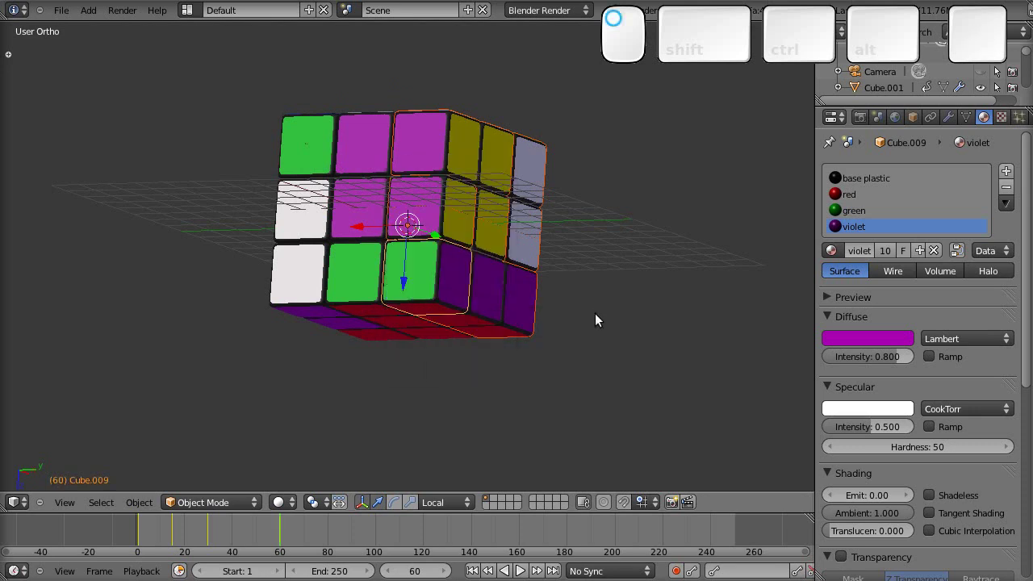
{"action": "left_click_drag", "start_coordinate": [574, 311], "coordinate": [551, 320]}
Try a −90° turn of the layer about Y, then undo it
{"action": "key", "text": "r"}
{"action": "key", "text": "x"}
{"action": "key", "text": "Escape"}
{"action": "key", "text": "r"}
{"action": "key", "text": "y"}
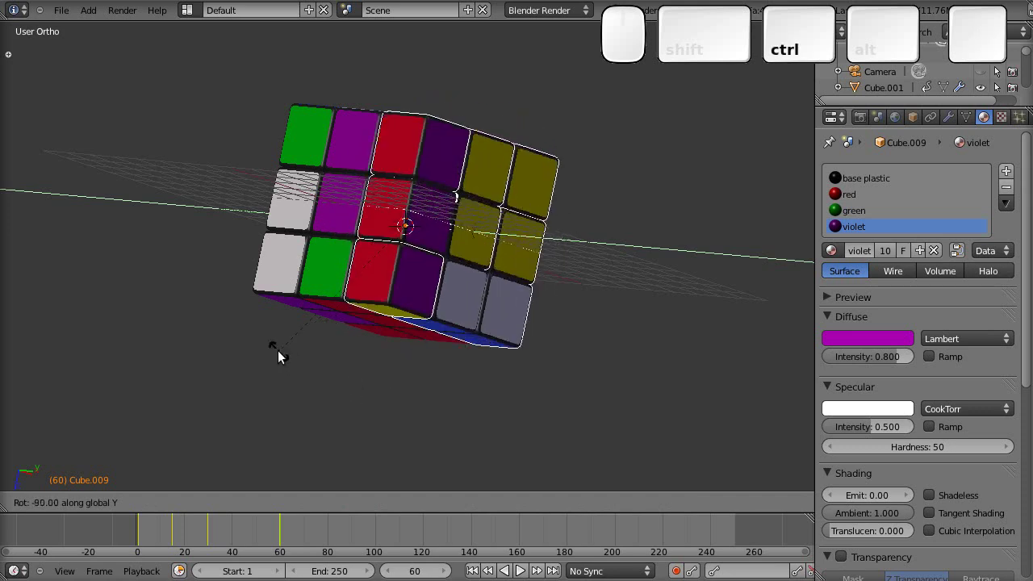
{"action": "left_click", "coordinate": [282, 351]}
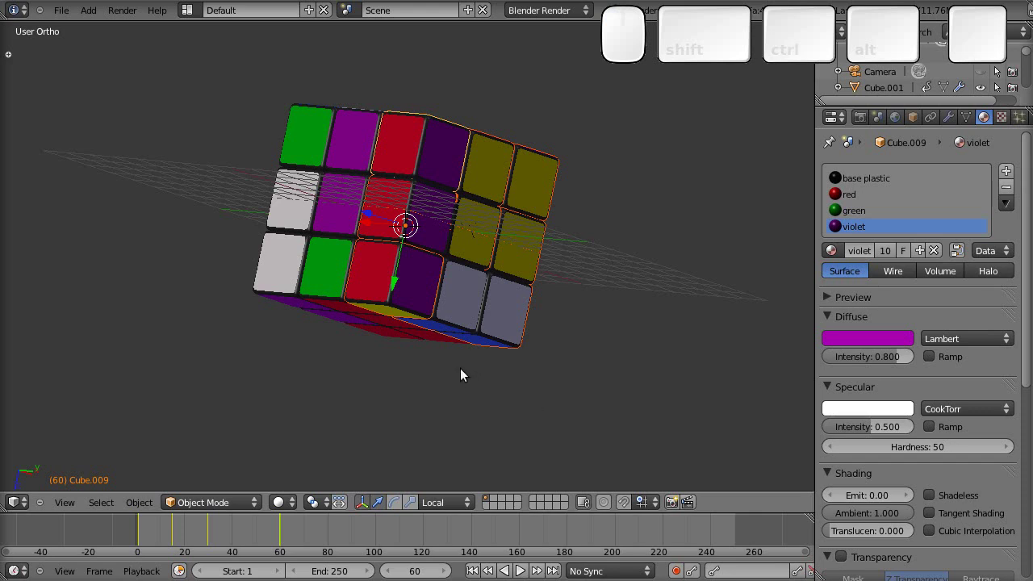
{"action": "key", "text": "ctrl+z"}
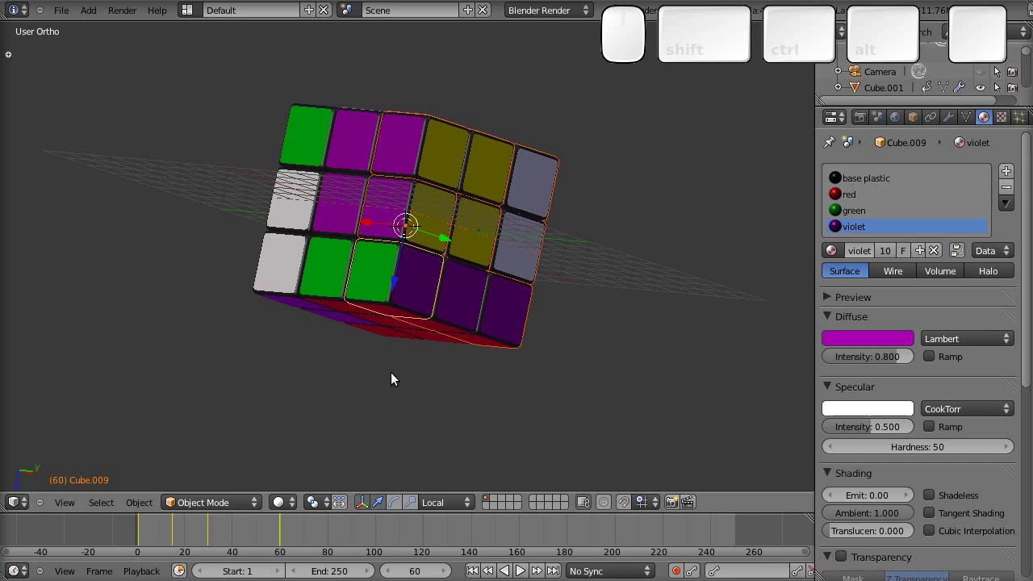
Re-key the layer's rotation and move the timeline to frame 75
{"action": "key", "text": "i"}
{"action": "left_click", "coordinate": [396, 370]}
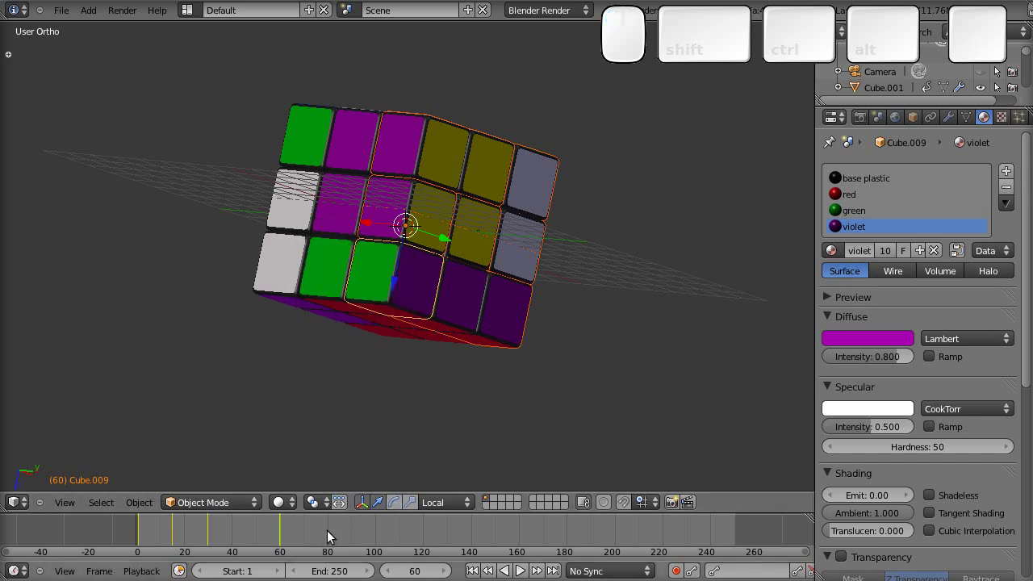
{"action": "left_click", "coordinate": [331, 532]}
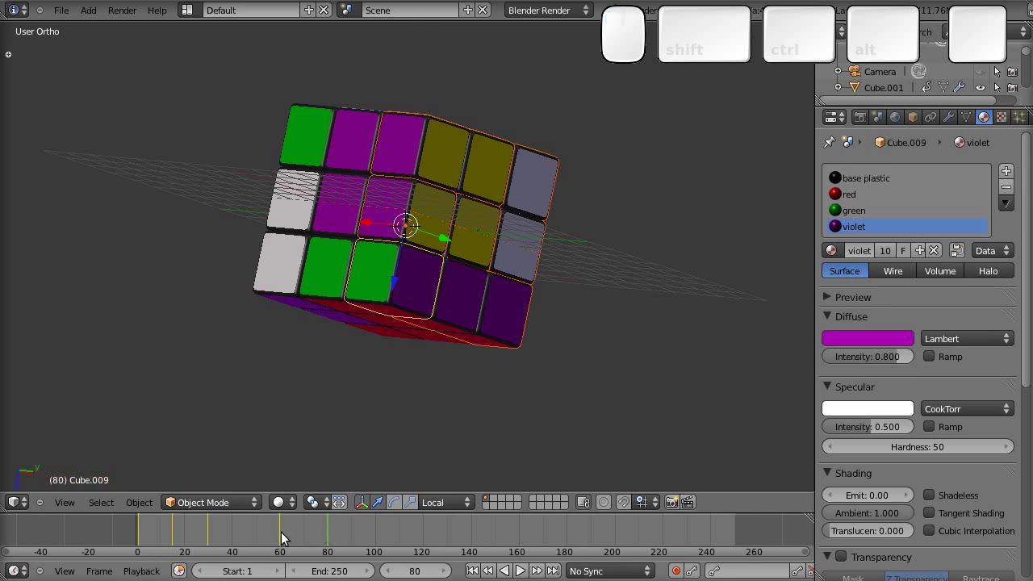
{"action": "left_click", "coordinate": [319, 532]}
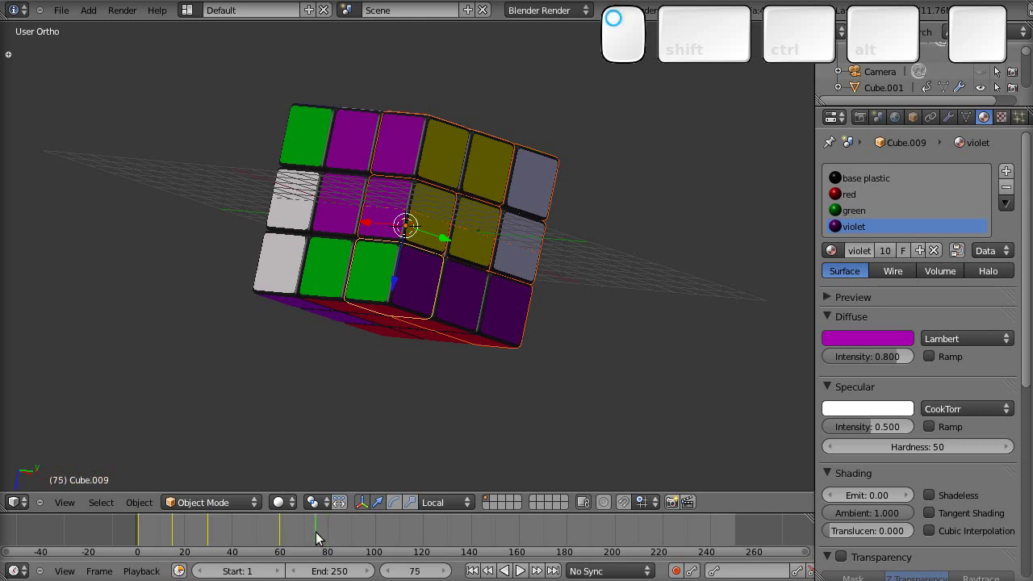
At frame 75, turn the layer −80° about Y and keyframe its visual rotation
{"action": "key", "text": "r"}
{"action": "key", "text": "x"}
{"action": "key", "text": "Escape"}
{"action": "key", "text": "r"}
{"action": "key", "text": "y"}
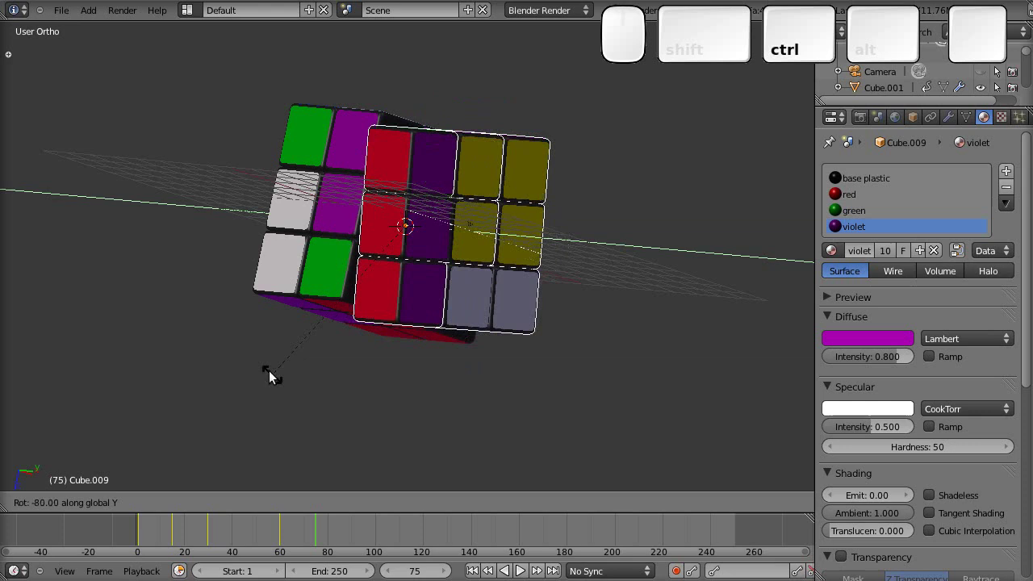
{"action": "left_click", "coordinate": [258, 339]}
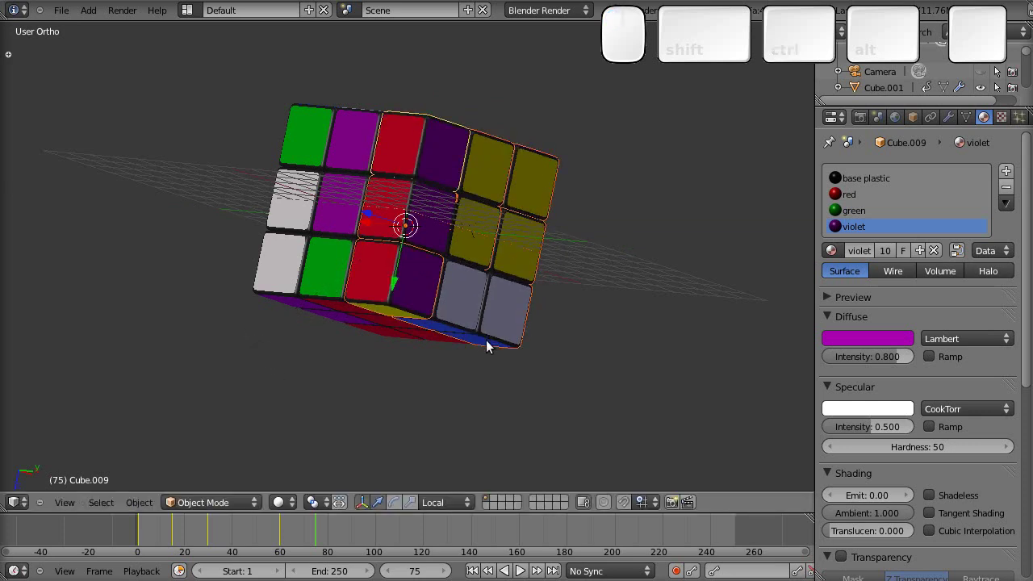
{"action": "key", "text": "i"}
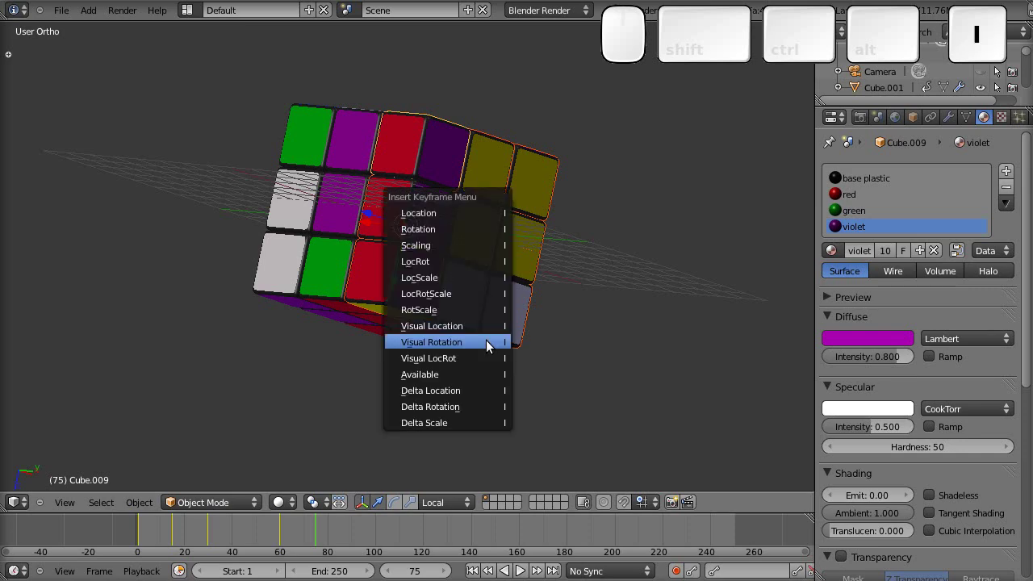
{"action": "left_click", "coordinate": [494, 350]}
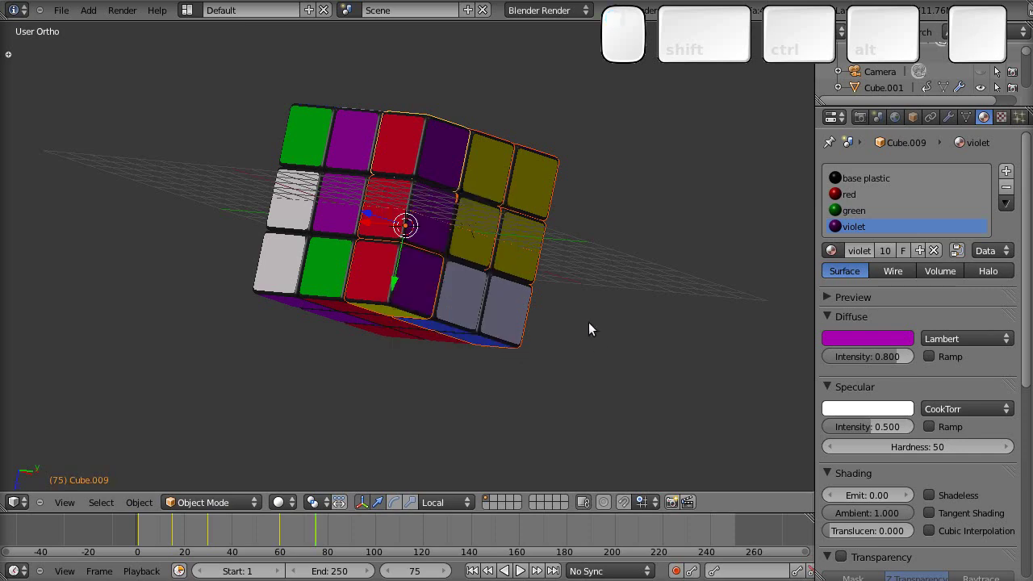
{"action": "left_click_drag", "start_coordinate": [559, 334], "coordinate": [448, 166]}
{"action": "key", "text": "alt+KP_1"}
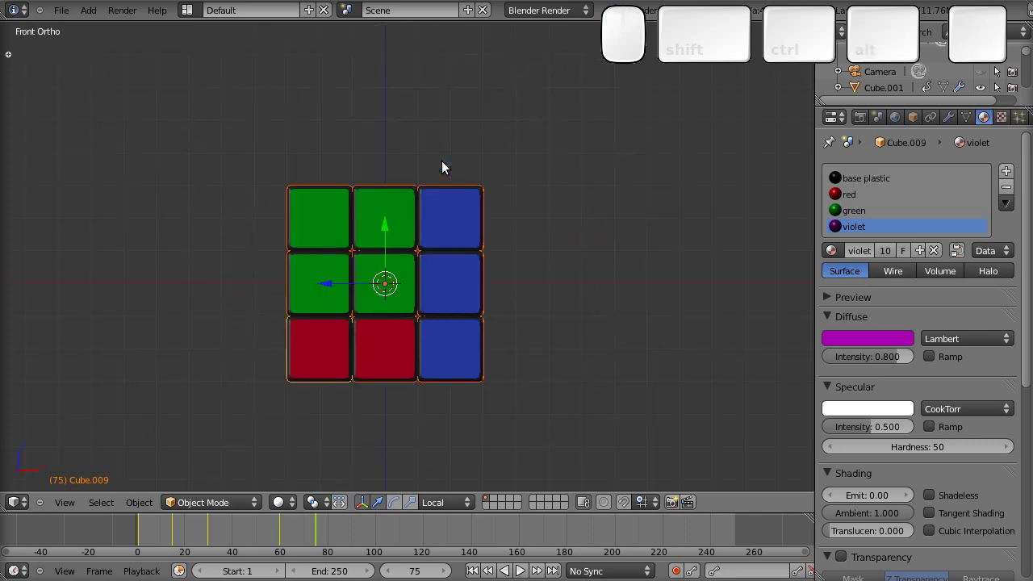
{"action": "key", "text": "a"}
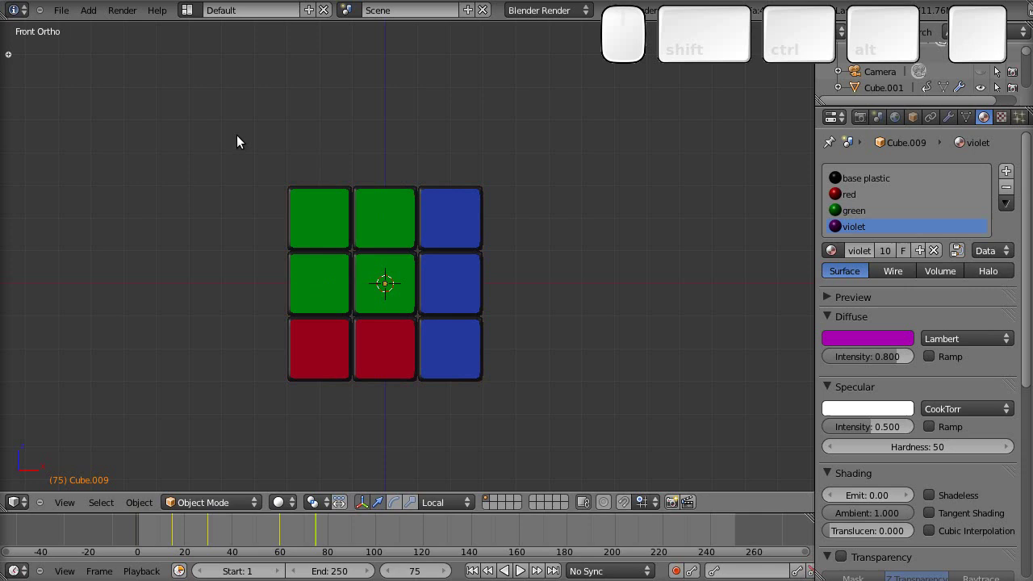
{"action": "key", "text": "b"}
{"action": "left_click_drag", "start_coordinate": [271, 213], "coordinate": [416, 329]}
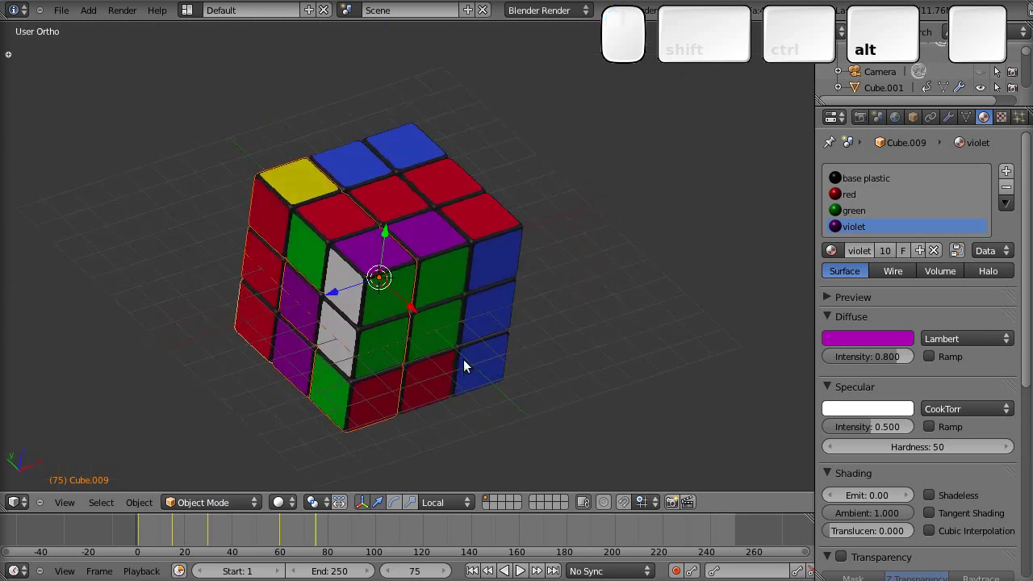
{"action": "key", "text": "alt+i"}
{"action": "left_click", "coordinate": [471, 370]}
{"action": "key", "text": "r"}
{"action": "key", "text": "x"}
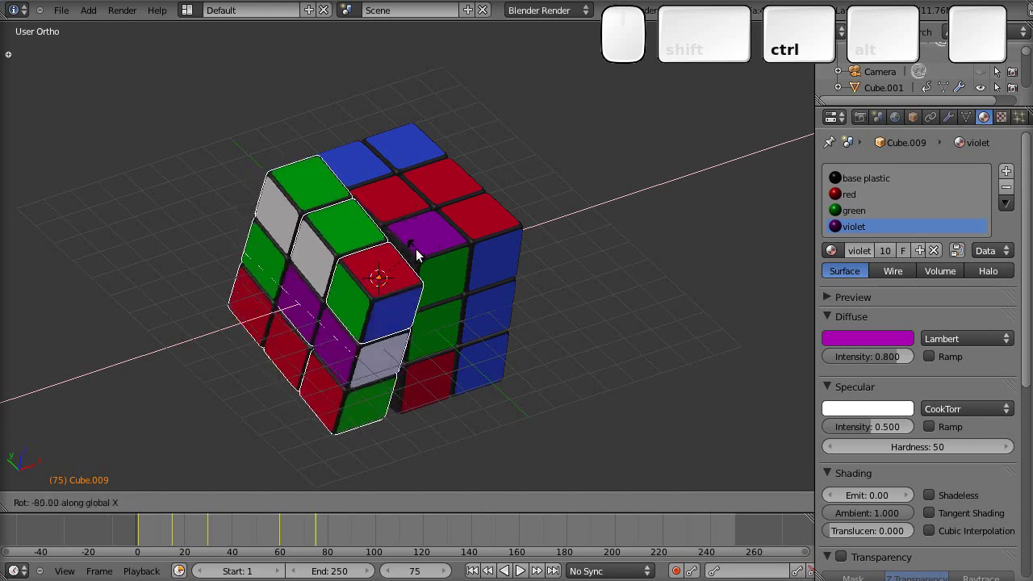
{"action": "left_click", "coordinate": [420, 242]}
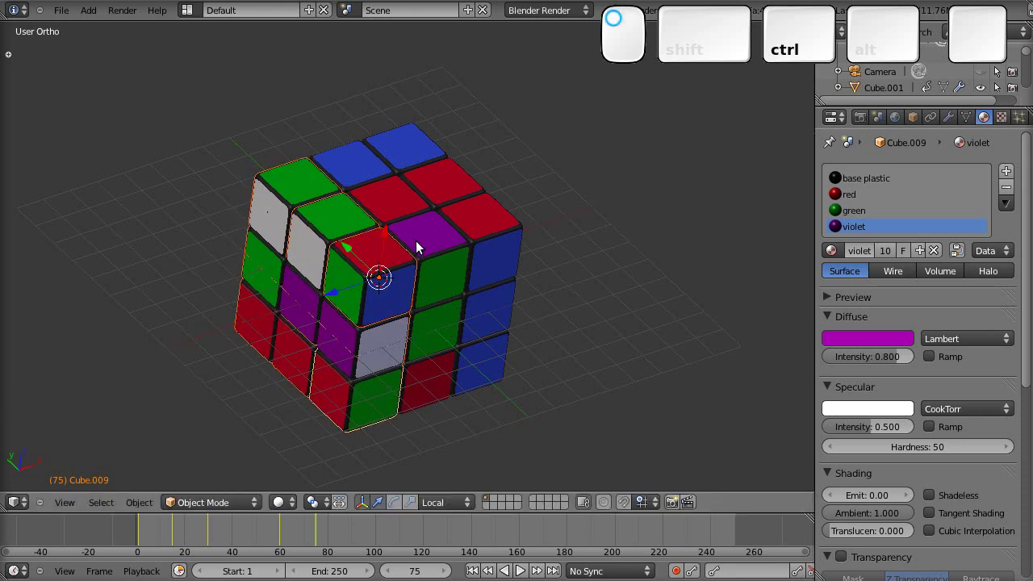
{"action": "key", "text": "i"}
{"action": "left_click", "coordinate": [424, 251]}
{"action": "left_click_drag", "start_coordinate": [316, 545], "coordinate": [499, 324]}
{"action": "key", "text": "ctrl+z"}
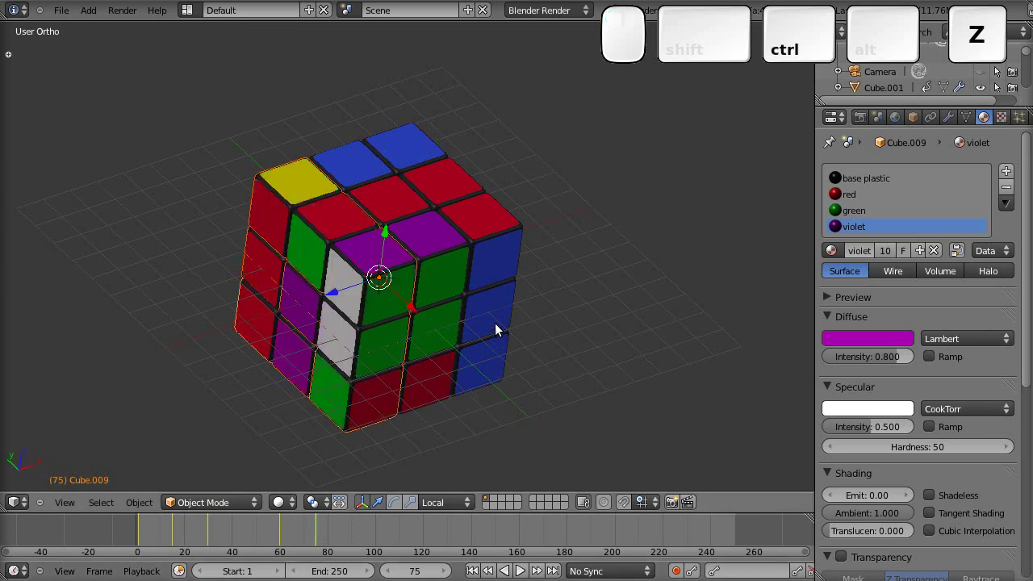
{"action": "left_click_drag", "start_coordinate": [246, 535], "coordinate": [359, 368]}
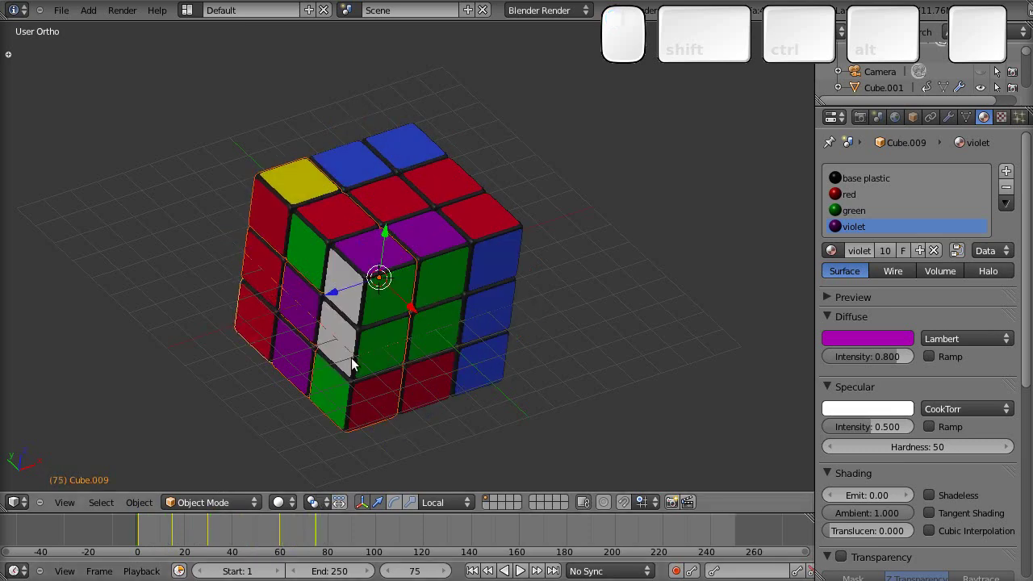
Turn the left layer −90° about the X axis
{"action": "left_click_drag", "start_coordinate": [394, 380], "coordinate": [394, 376]}
{"action": "key", "text": "alt+i"}
{"action": "left_click", "coordinate": [393, 376]}
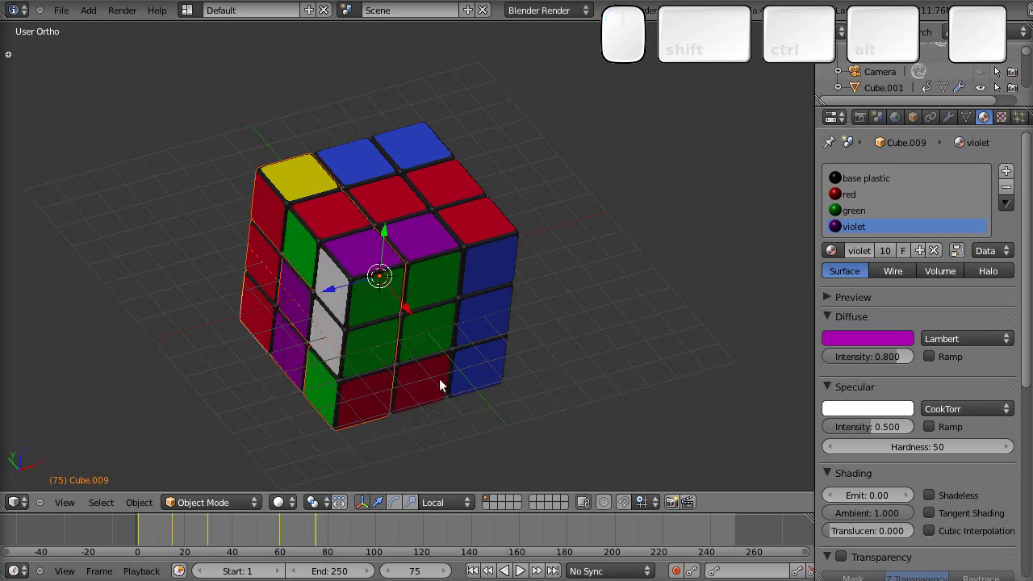
{"action": "key", "text": "r"}
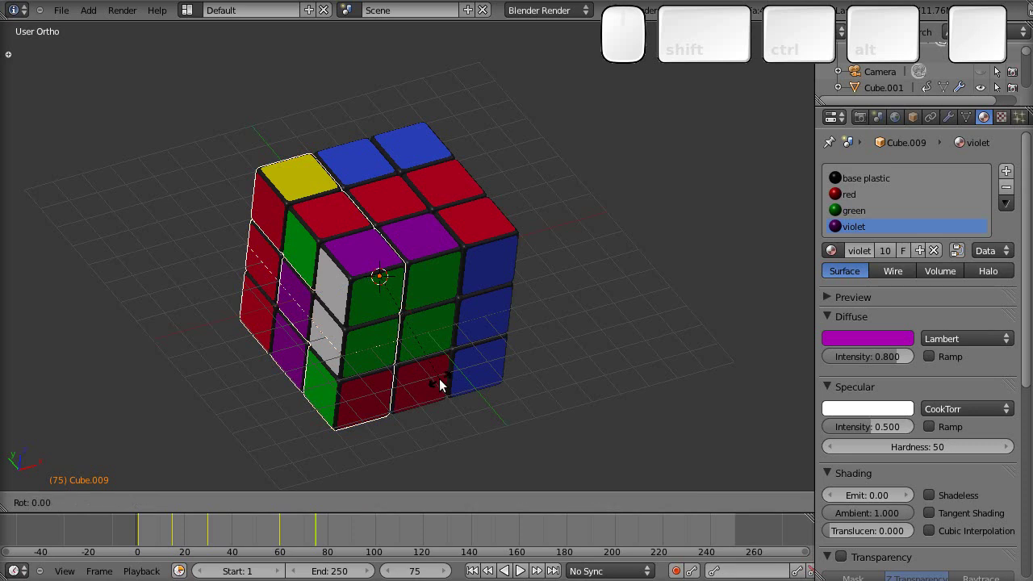
{"action": "key", "text": "x"}
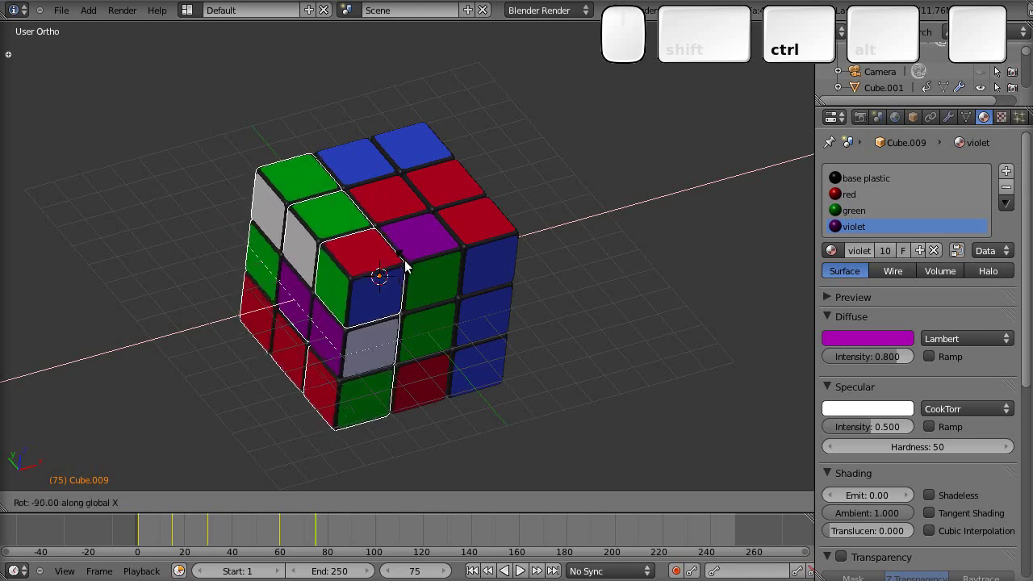
{"action": "left_click", "coordinate": [411, 265]}
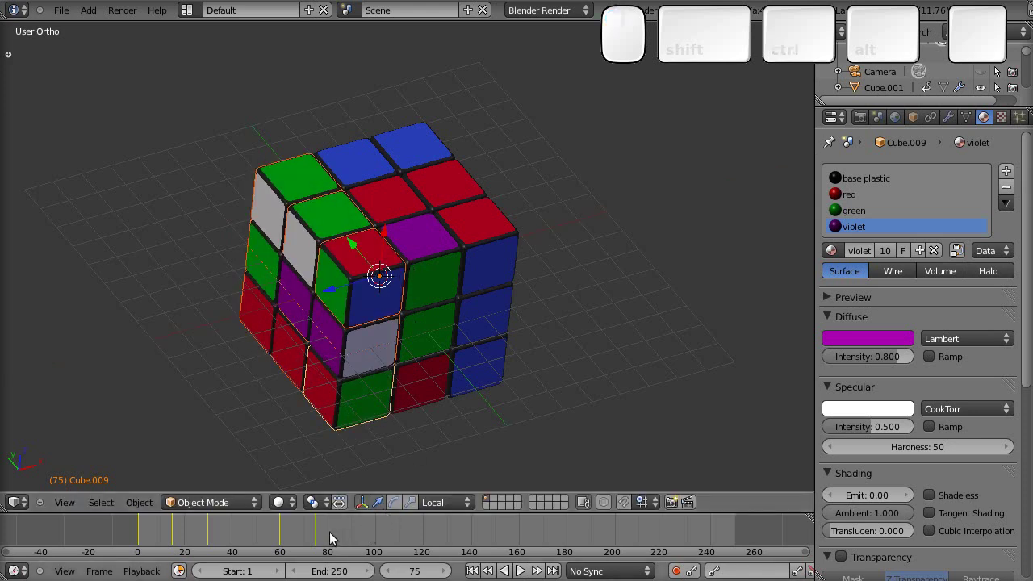
At frame 90, give the left layer another quarter turn about X and keyframe its visual rotation
{"action": "left_click", "coordinate": [358, 537]}
{"action": "key", "text": "r"}
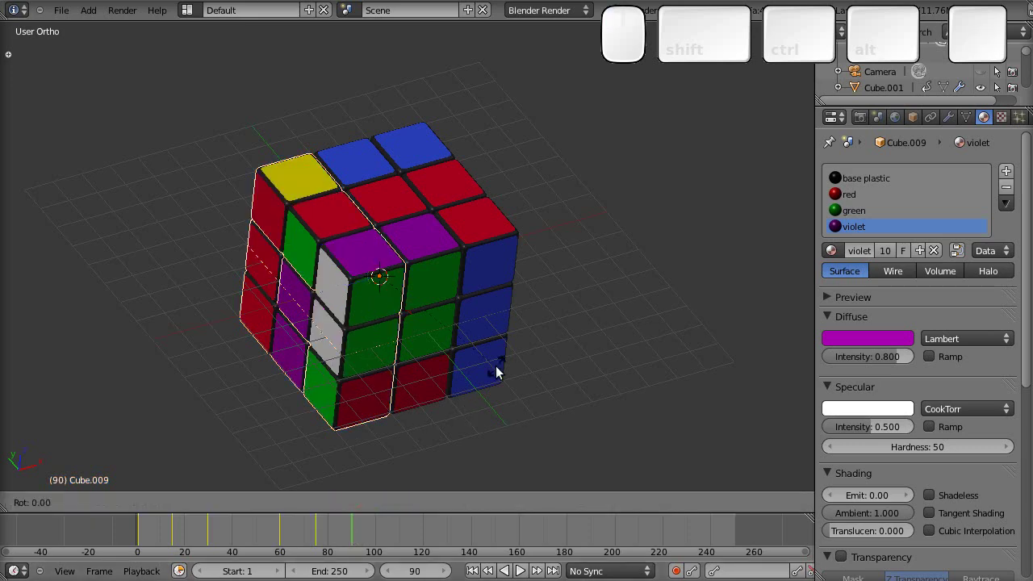
{"action": "key", "text": "x"}
{"action": "left_click", "coordinate": [446, 201]}
{"action": "key", "text": "i"}
{"action": "left_click", "coordinate": [401, 444]}
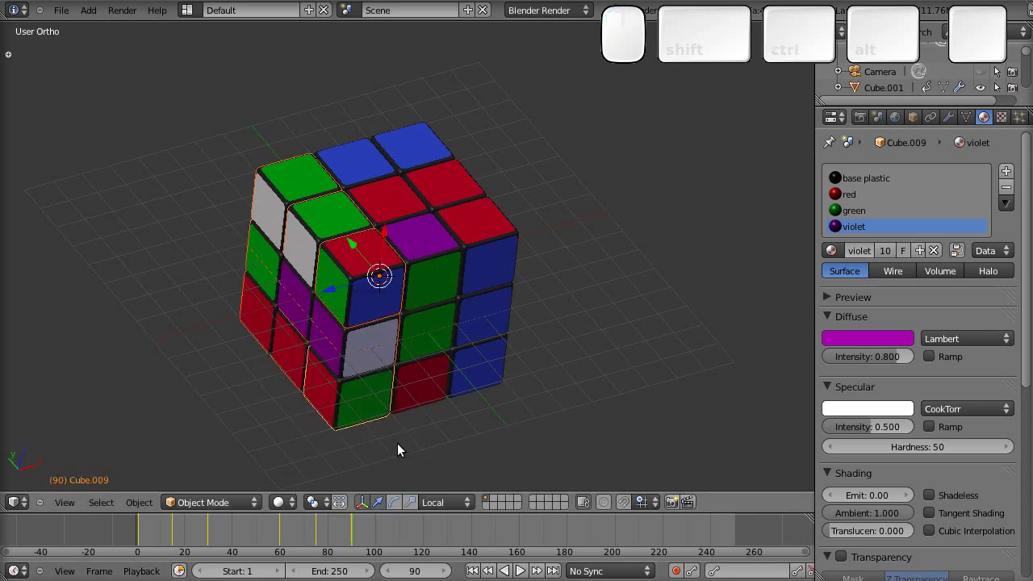